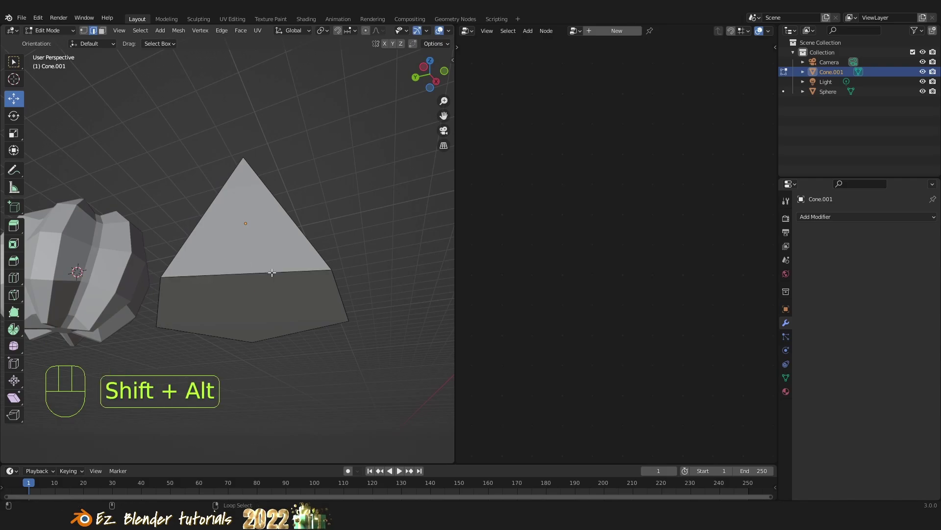
Raise the cone's top vertex along Z so the spike becomes taller and pointier
middle_click(306, 274)
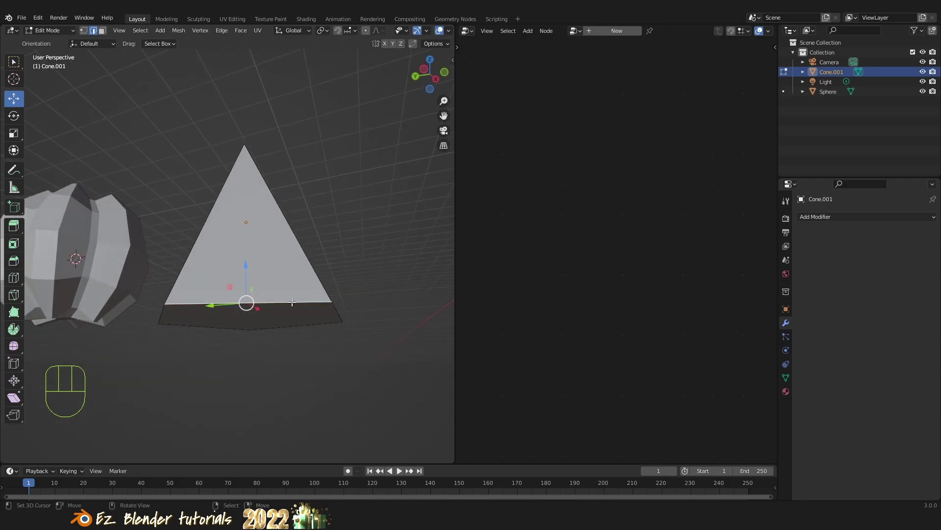
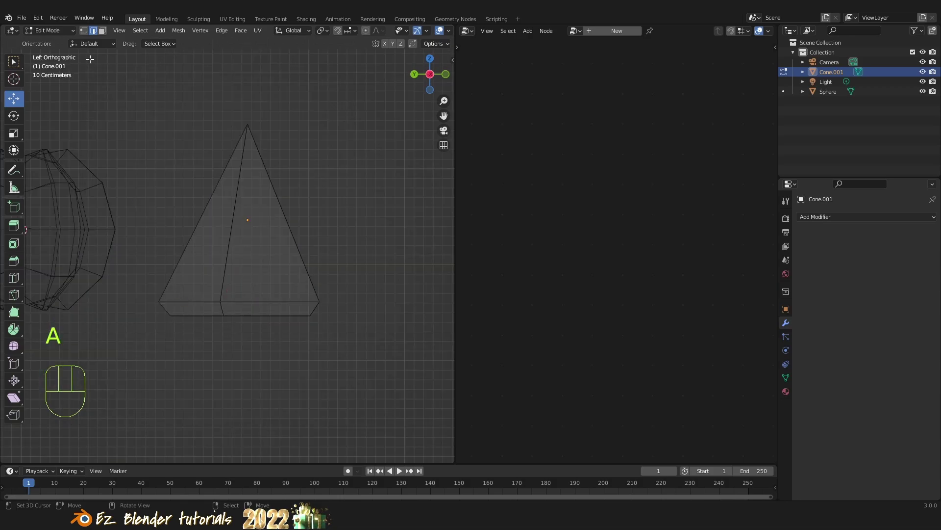
left_click(87, 31)
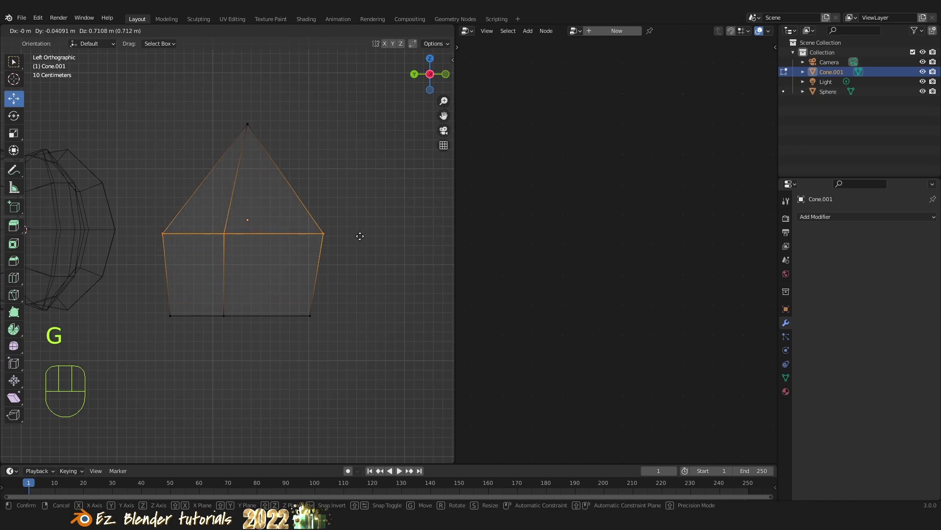
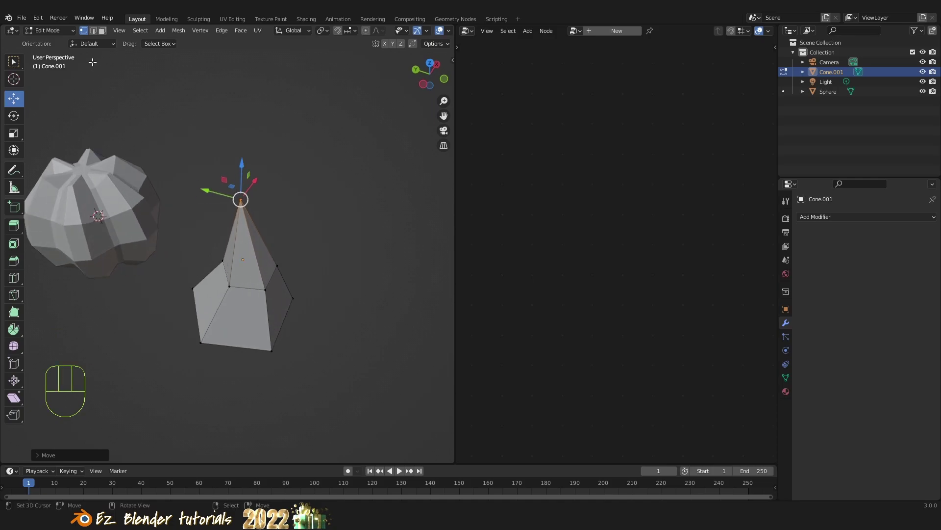
left_click(96, 35)
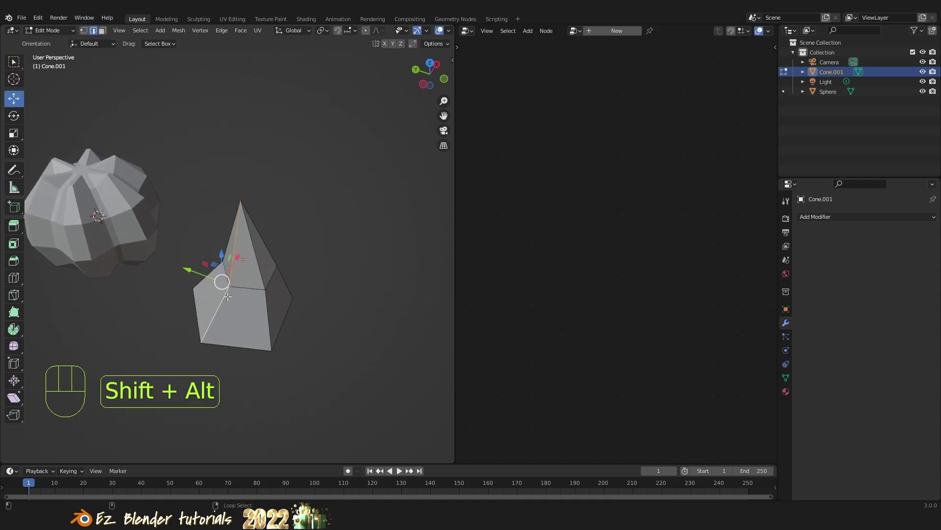
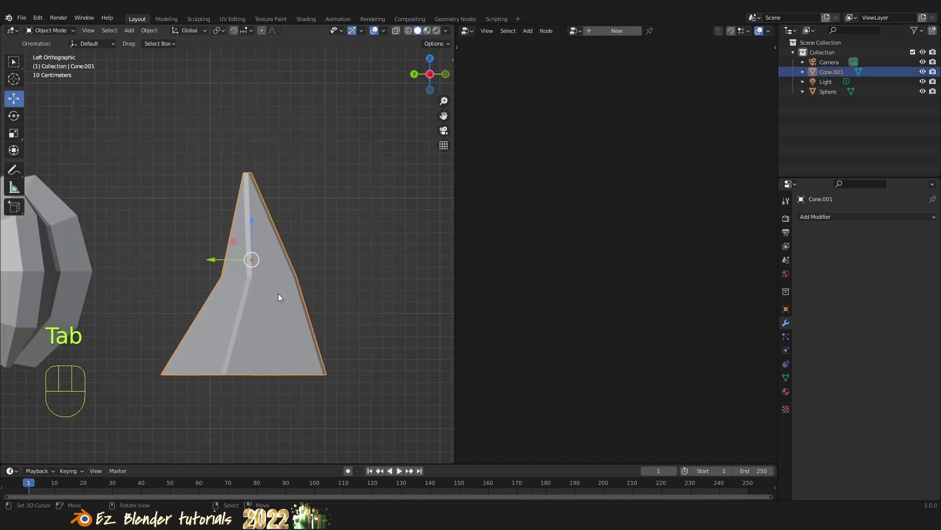
Toggle the cone's Edit Mode with all vertices selected and orbit to view the reshaped spike
key("Tab")
key("a")
key("a")
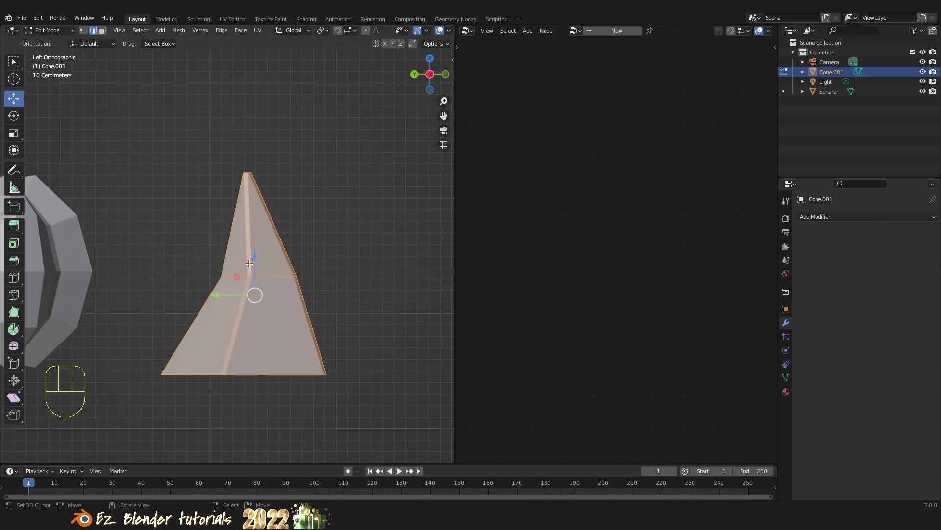
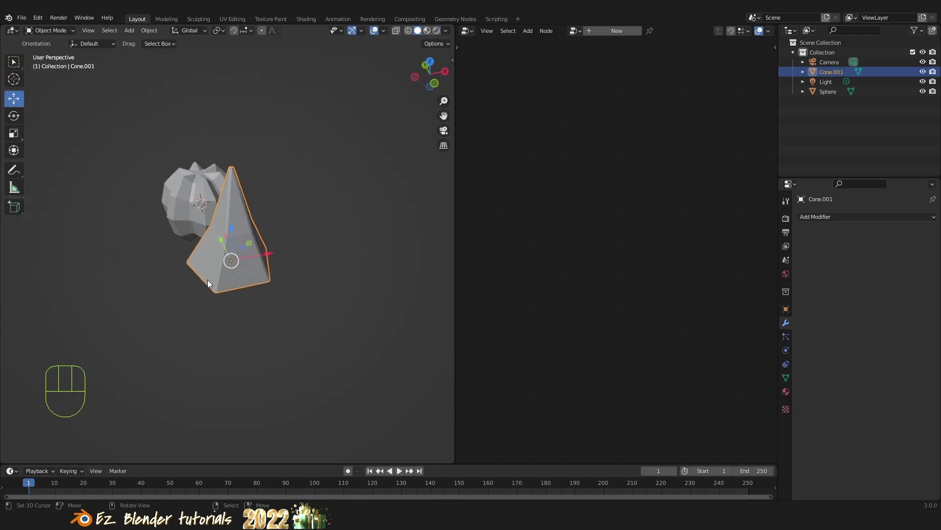
left_click_drag(226, 272, 324, 284)
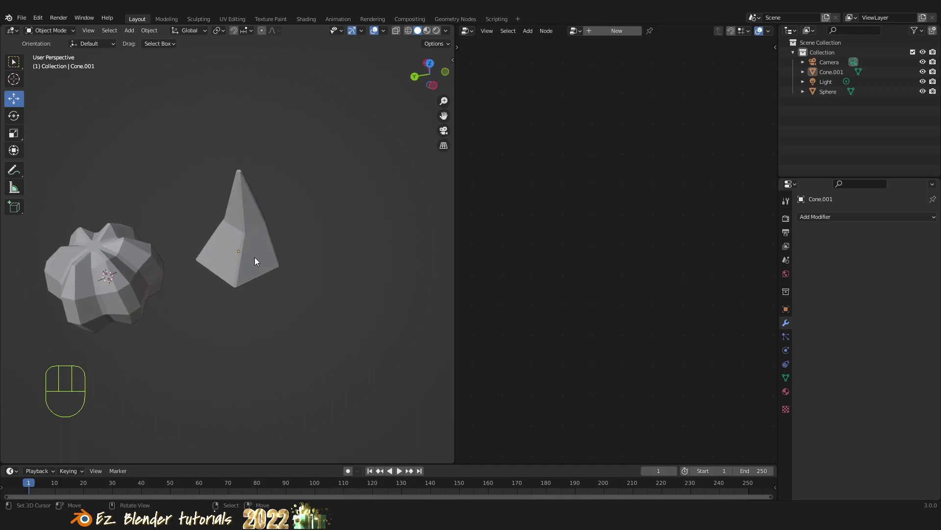
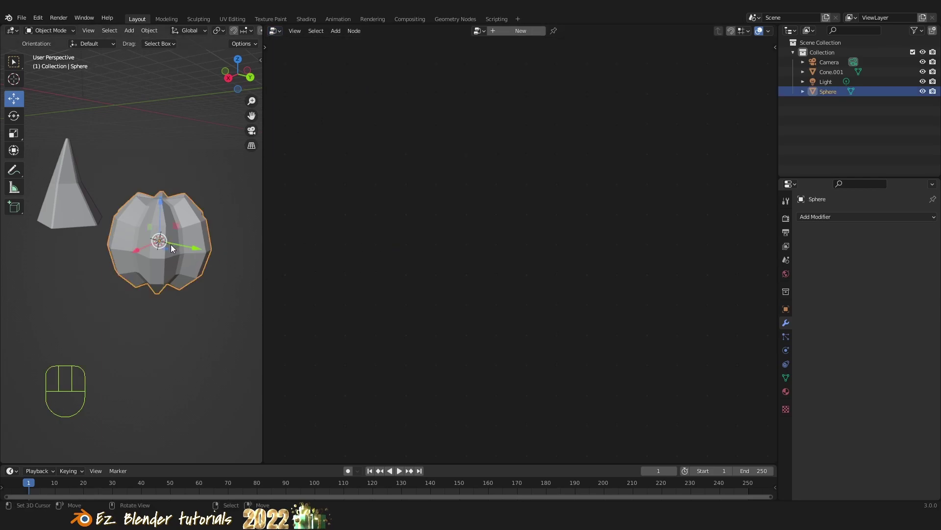
Create a new geometry node tree on the sphere and frame its Group Input and Output nodes
left_click(516, 31)
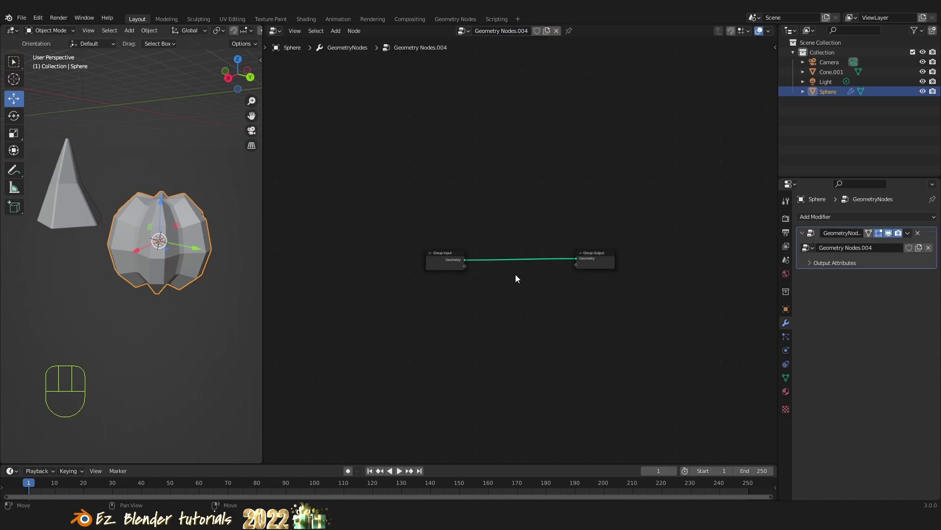
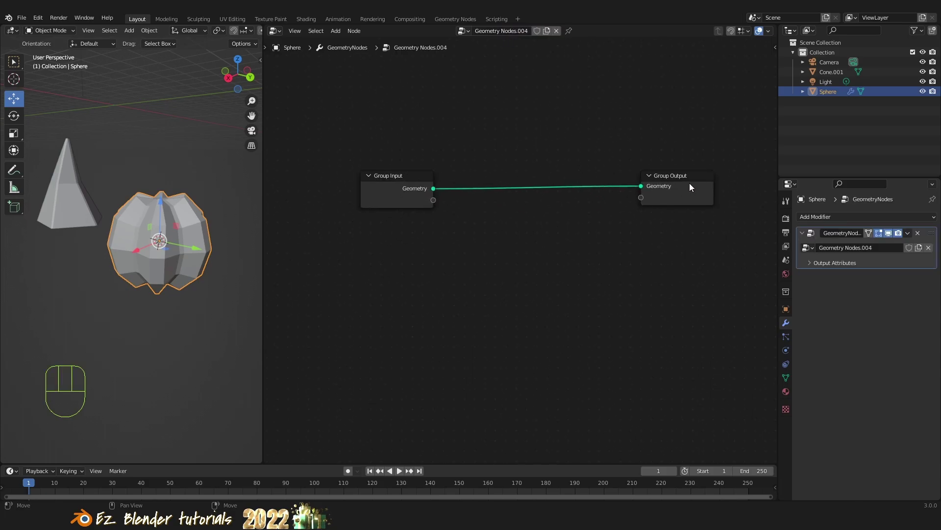
left_click_drag(411, 187, 381, 194)
left_click_drag(402, 182, 363, 225)
left_click(674, 178)
left_click_drag(359, 226, 367, 201)
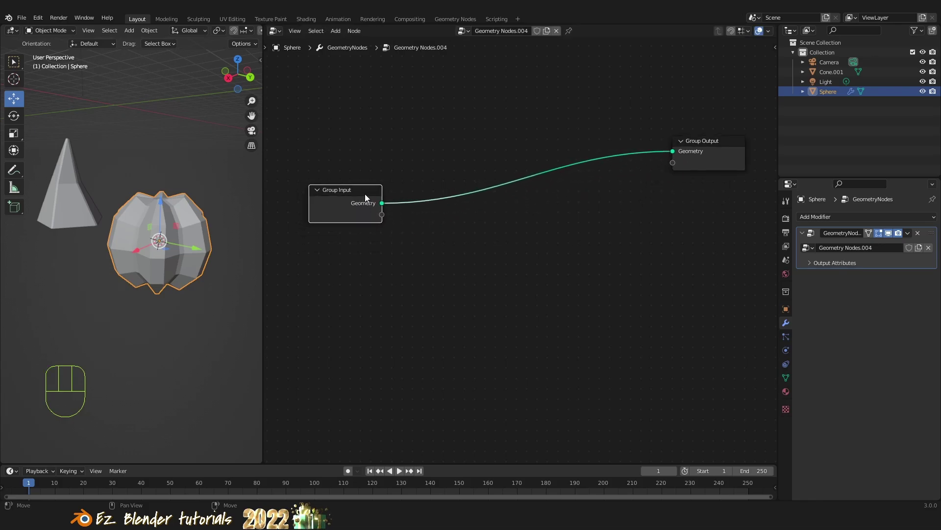
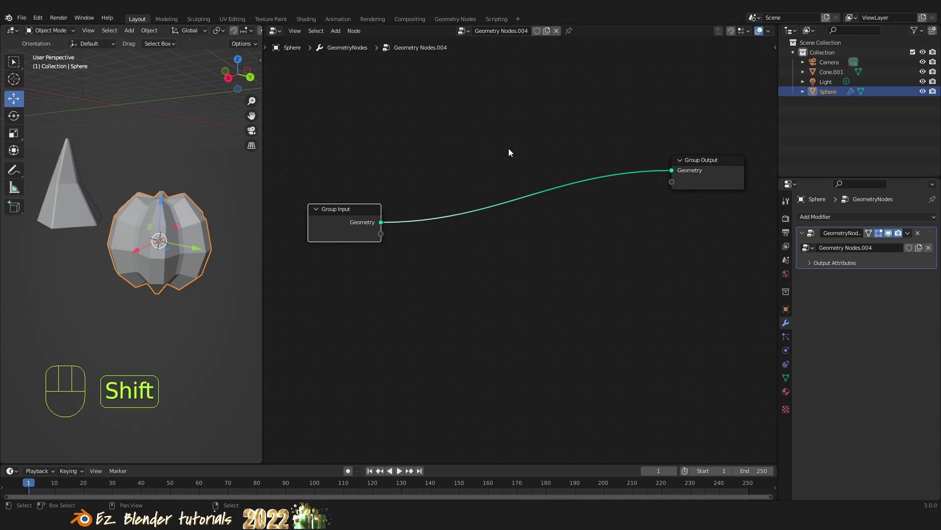
Add an Instance on Points node and drop it onto the Group Input–Output link
key("shift+a")
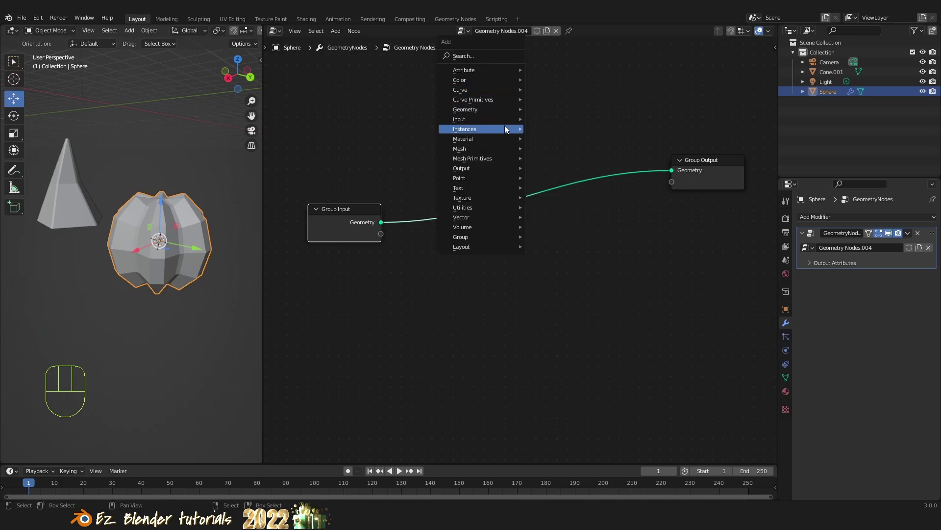
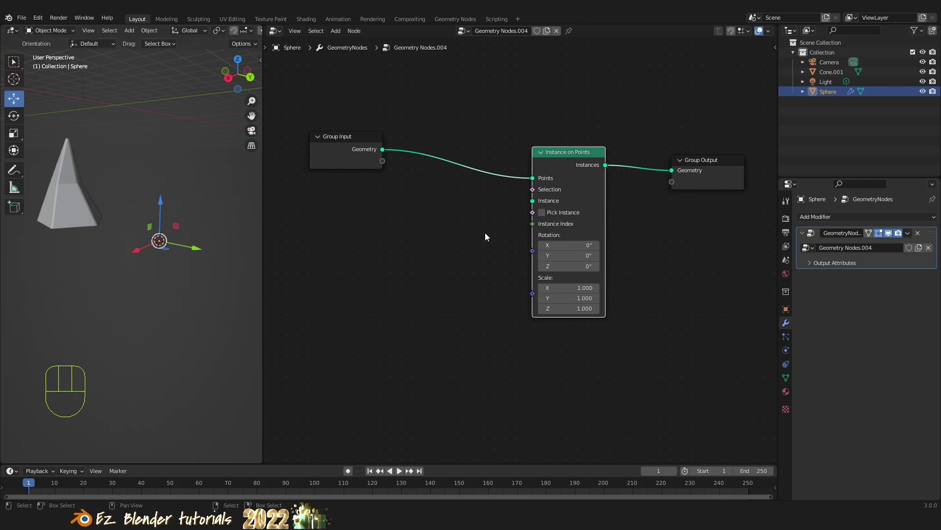
left_click_drag(590, 158, 550, 231)
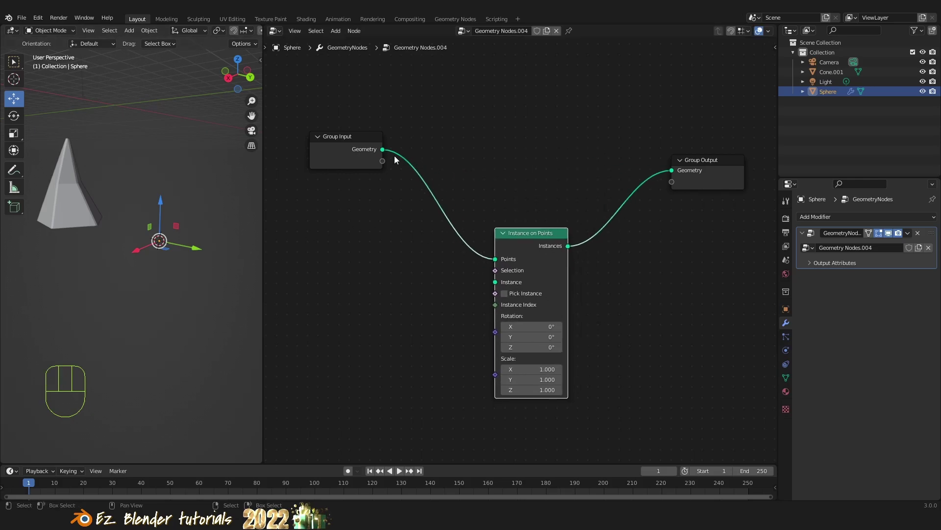
left_click_drag(468, 161, 678, 174)
middle_click(169, 272)
left_click_drag(496, 259, 458, 254)
left_click(527, 252)
left_click_drag(524, 238, 534, 125)
left_click(539, 174)
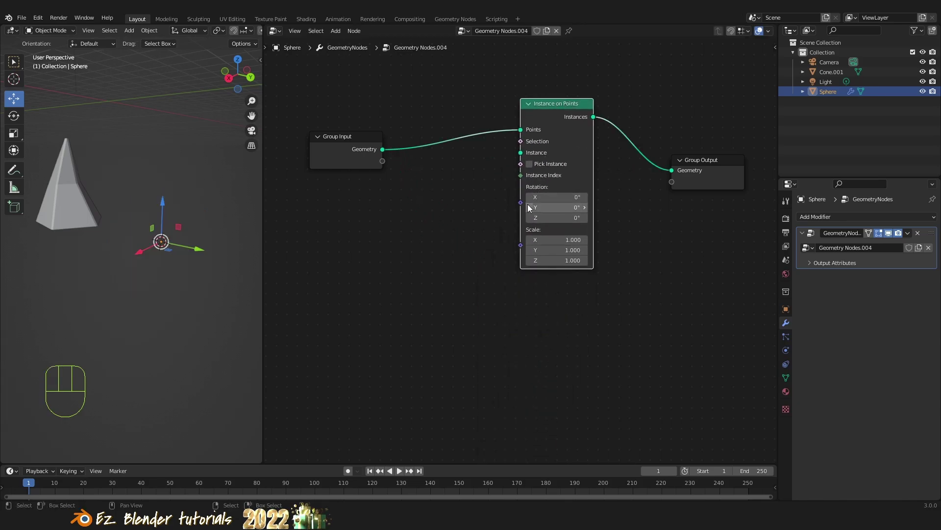
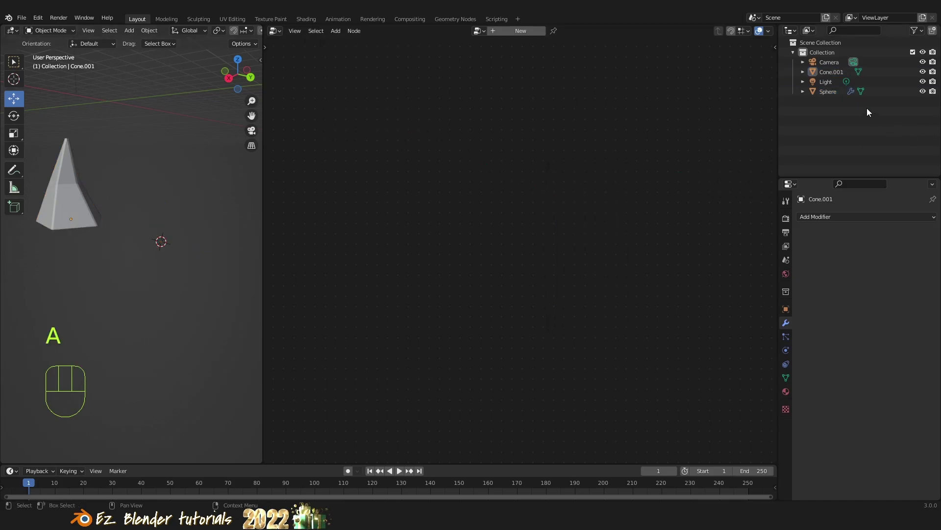
Drag Cone.001 from the Outliner into the node tree and wire it to the Instance input
left_click(838, 75)
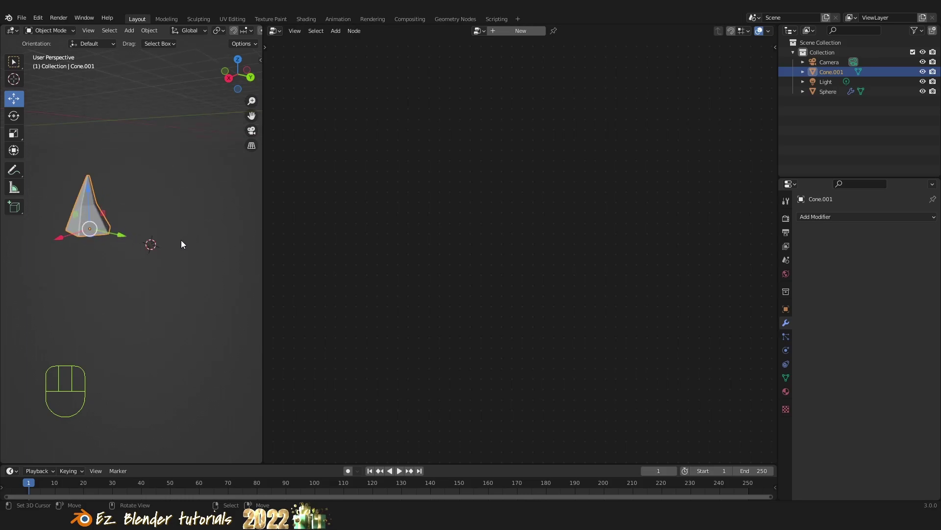
key("ctrl+z")
key("ctrl+z")
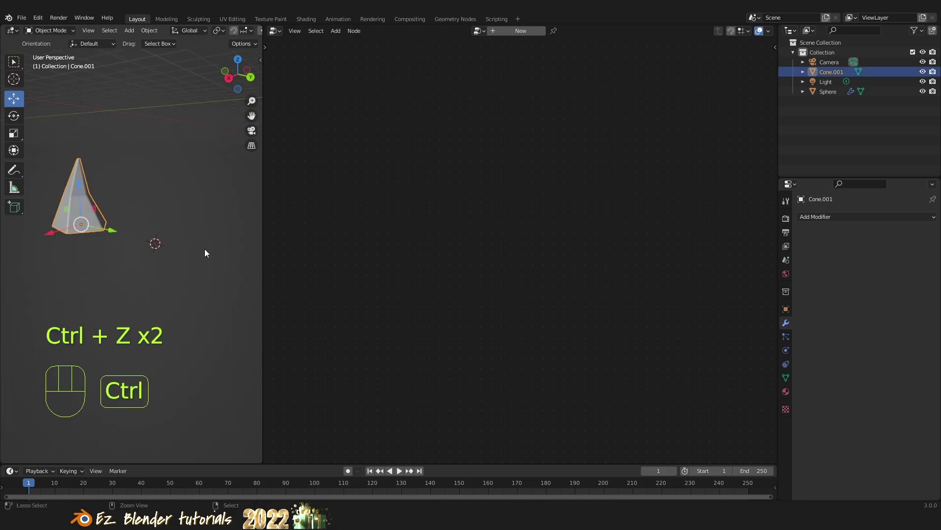
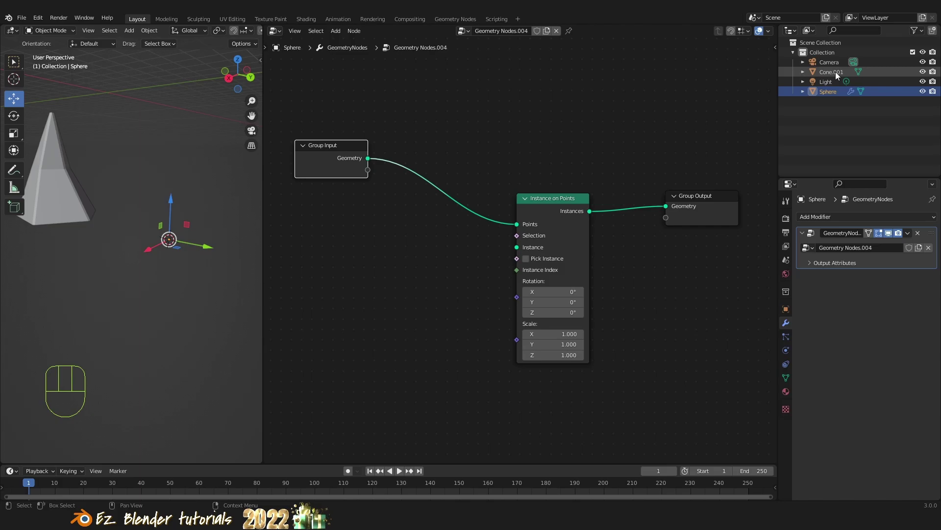
left_click_drag(838, 74, 341, 272)
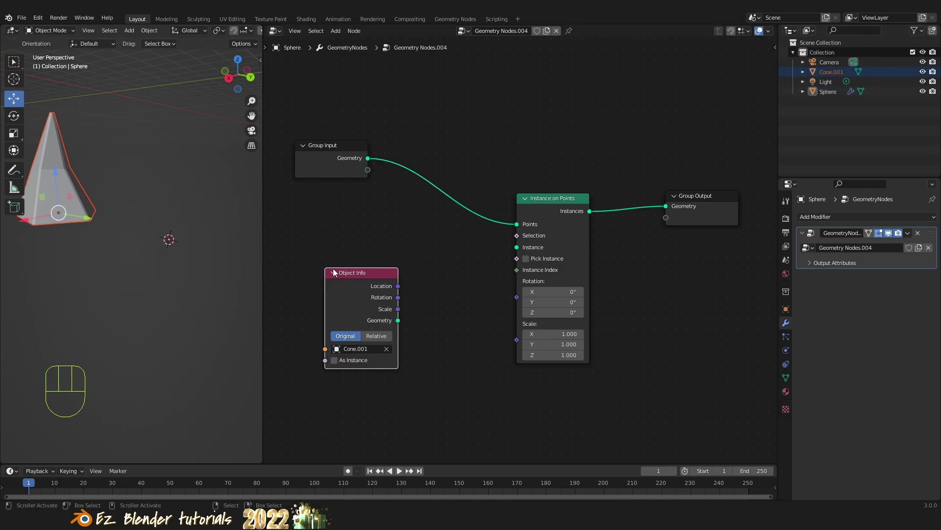
left_click_drag(359, 275, 339, 279)
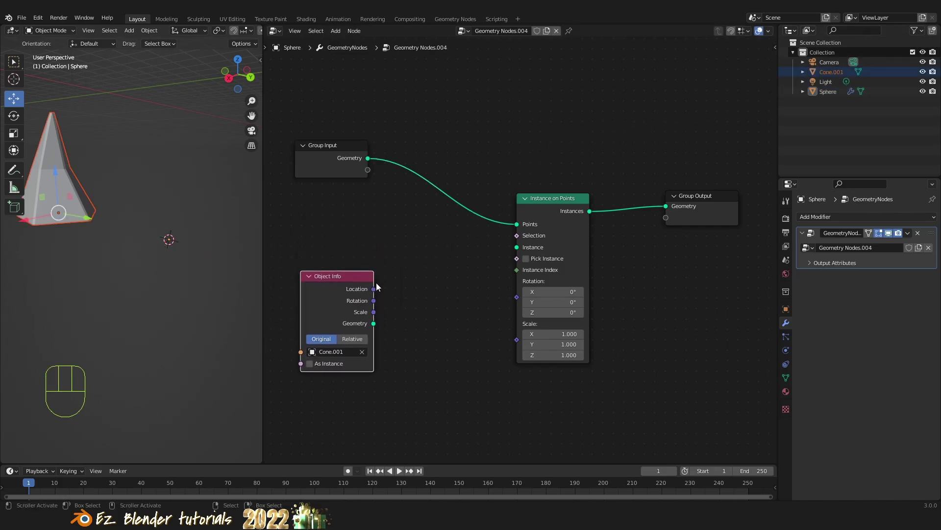
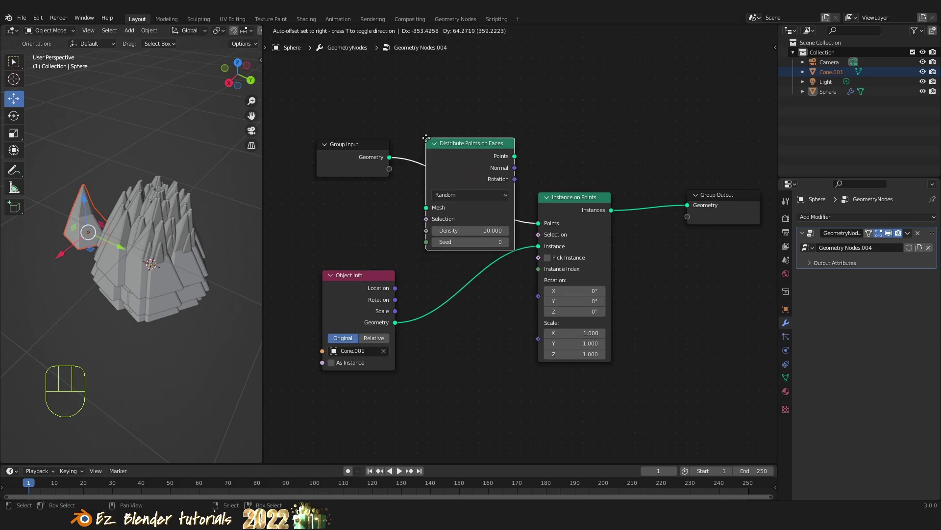
Insert Distribute Points on Faces between Group Input and Instance on Points
left_click_drag(173, 267, 161, 261)
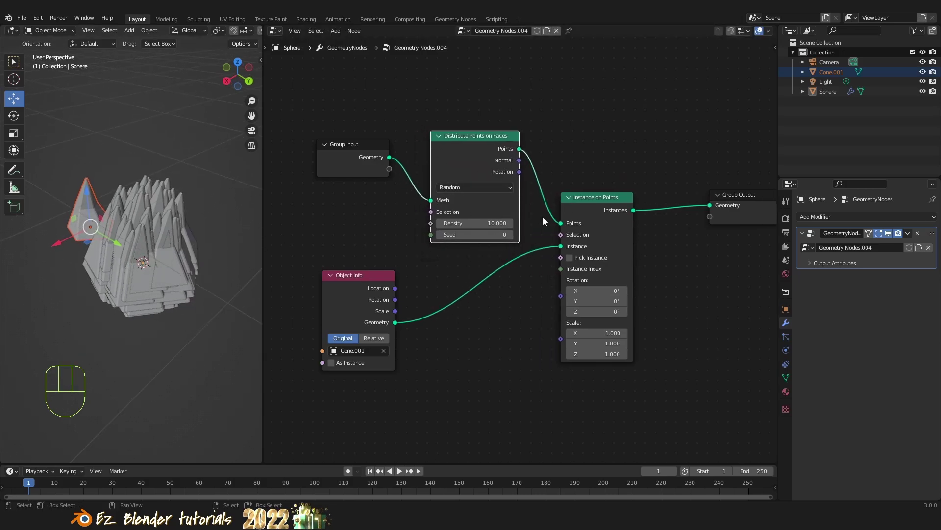
left_click_drag(565, 250, 530, 292)
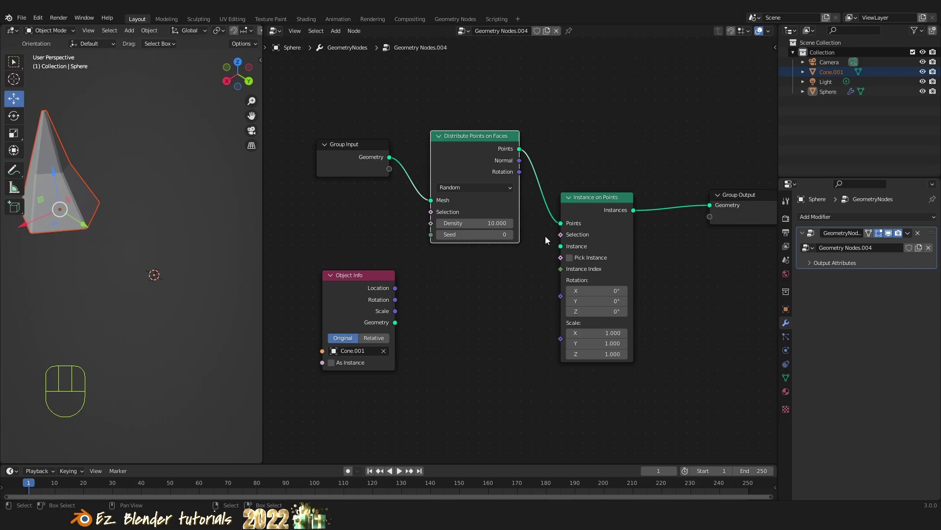
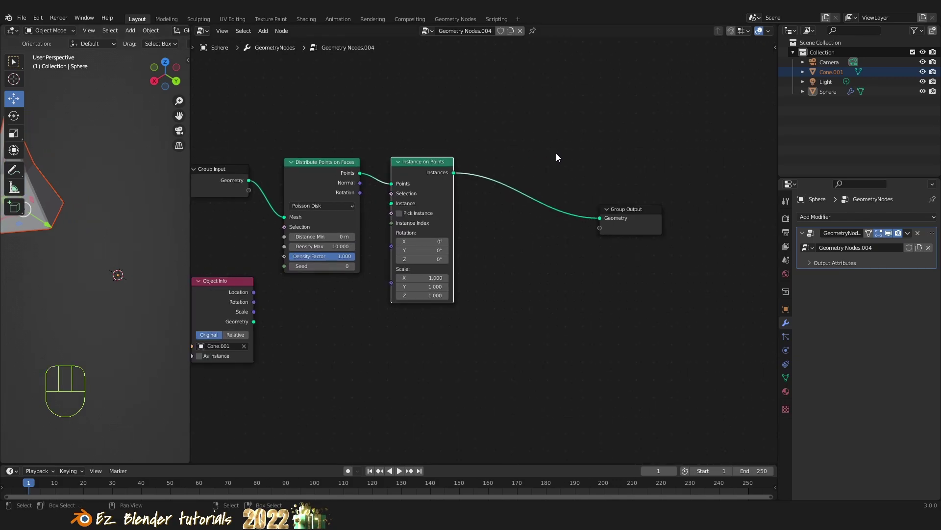
Add a Join Geometry node before Group Output and link the sphere's Group Input geometry into it
key("shift+a")
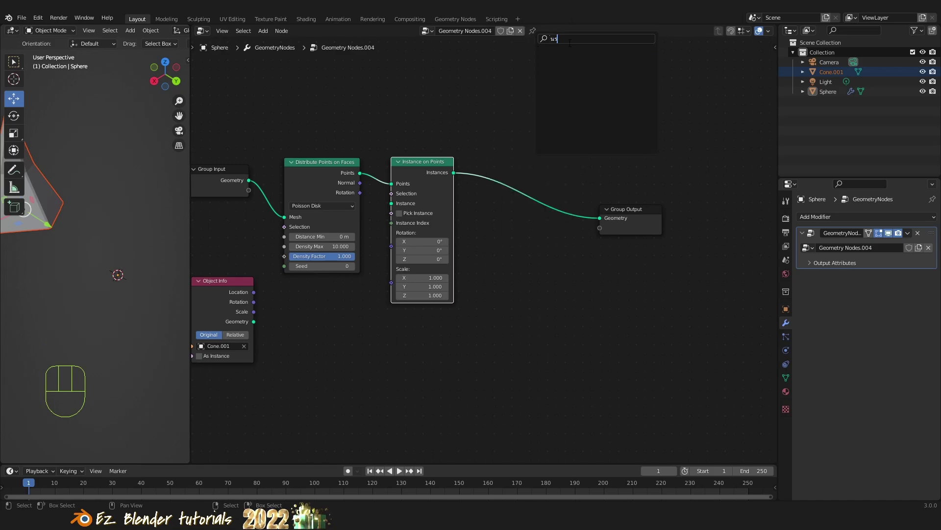
key("BackSpace")
key("BackSpace")
key("BackSpace")
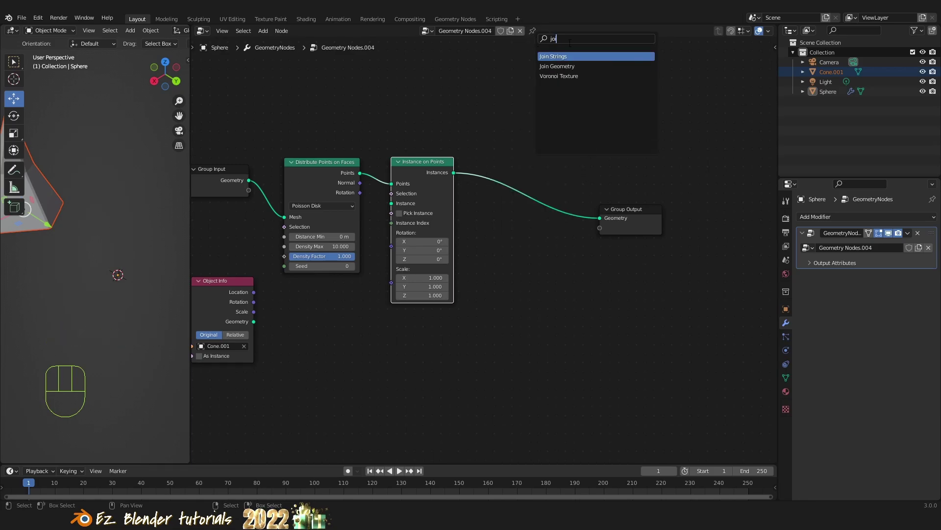
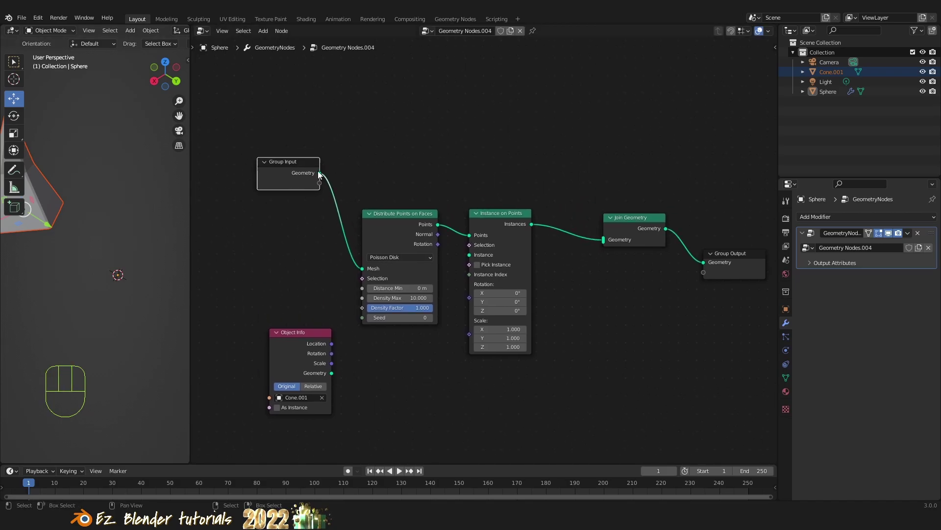
left_click_drag(344, 177, 611, 239)
left_click_drag(634, 221, 582, 207)
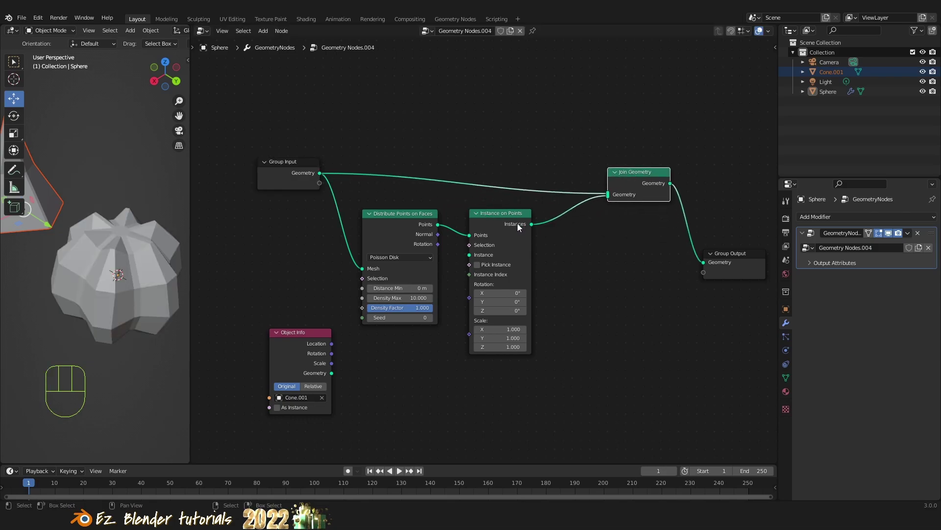
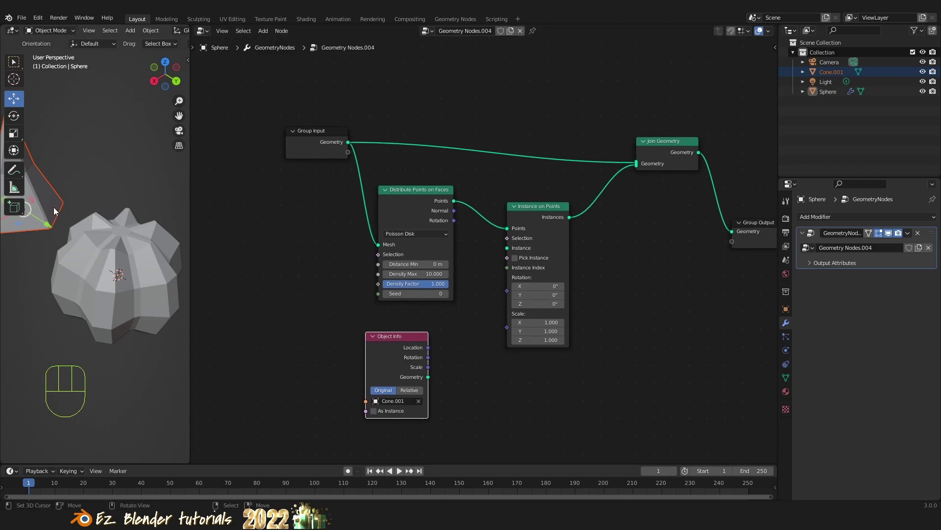
Wire Cone.001's Object Info into Instance via a Transform node and link point Rotation to the instancer
left_click_drag(432, 381, 510, 252)
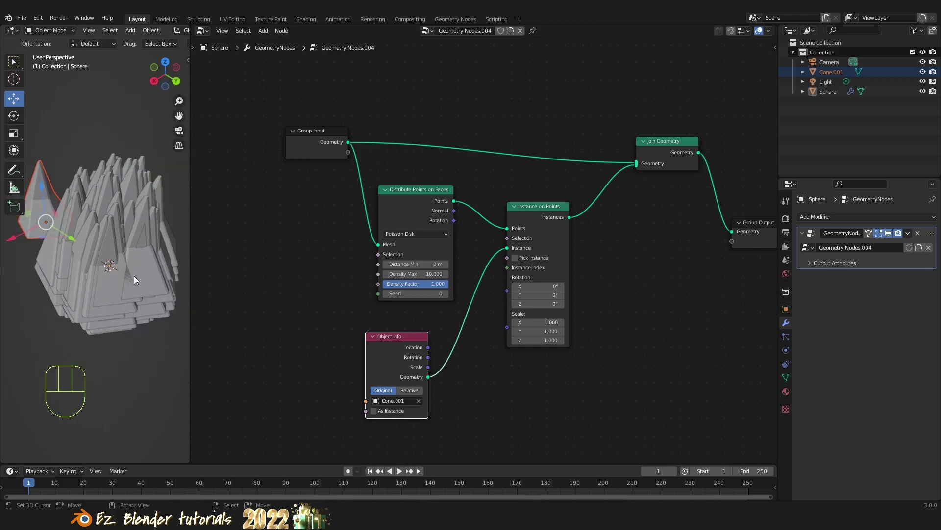
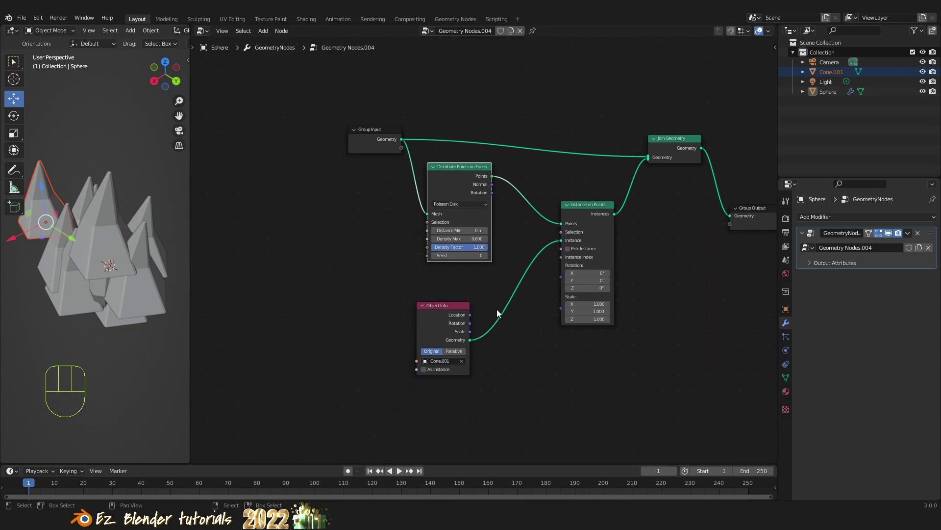
left_click(461, 315)
left_click_drag(458, 313, 314, 293)
key("shift+a")
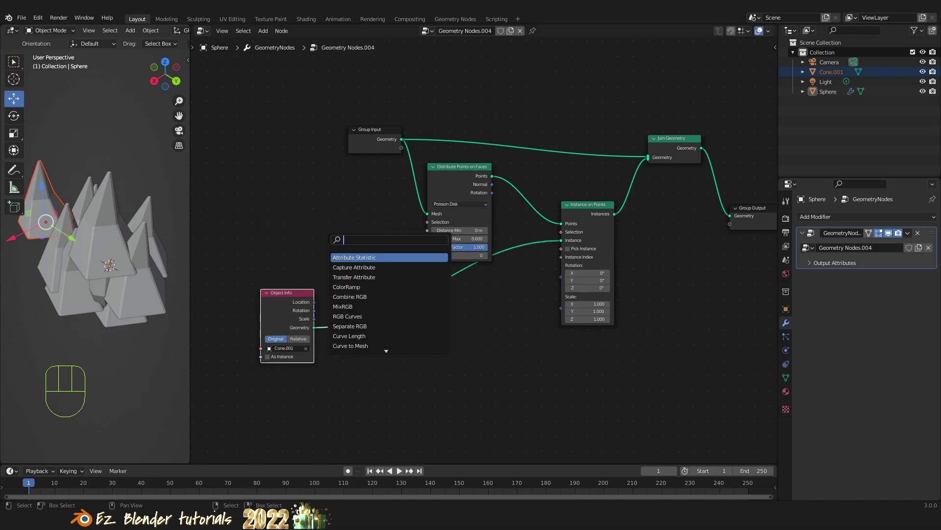
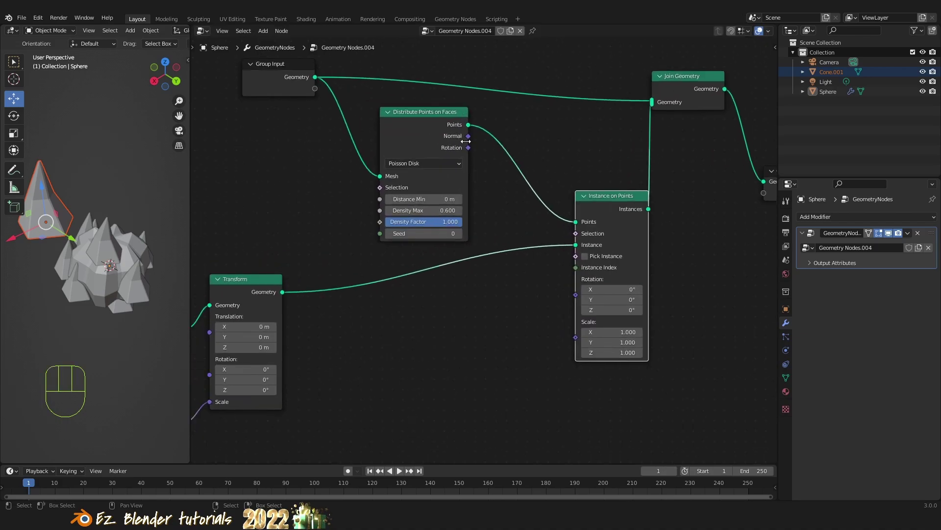
left_click_drag(471, 151, 505, 199)
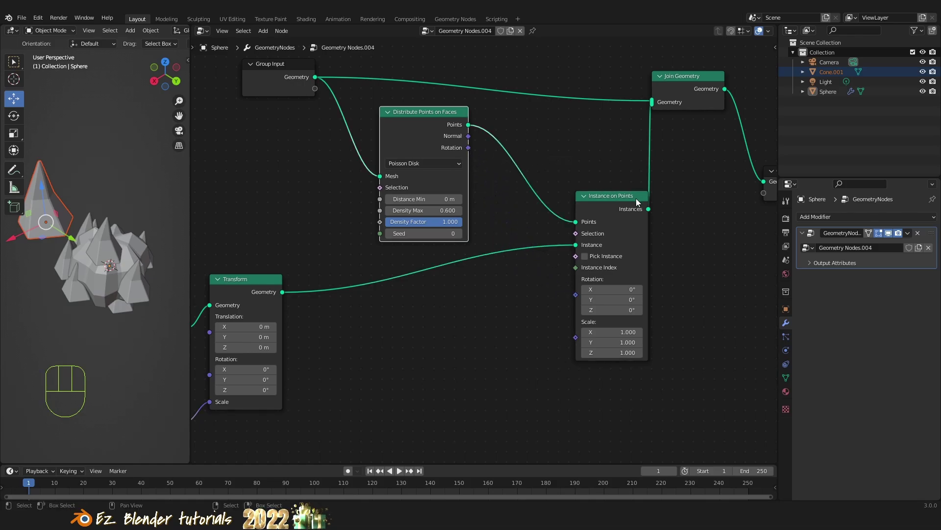
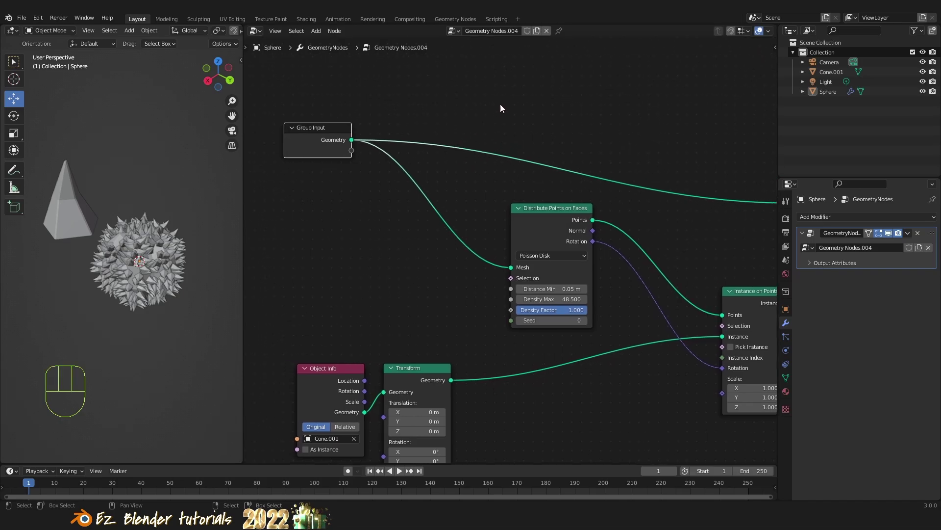
Add a Subdivision Surface node after Group Input feeding Distribute Points on Faces and Join Geometry
key("shift+a")
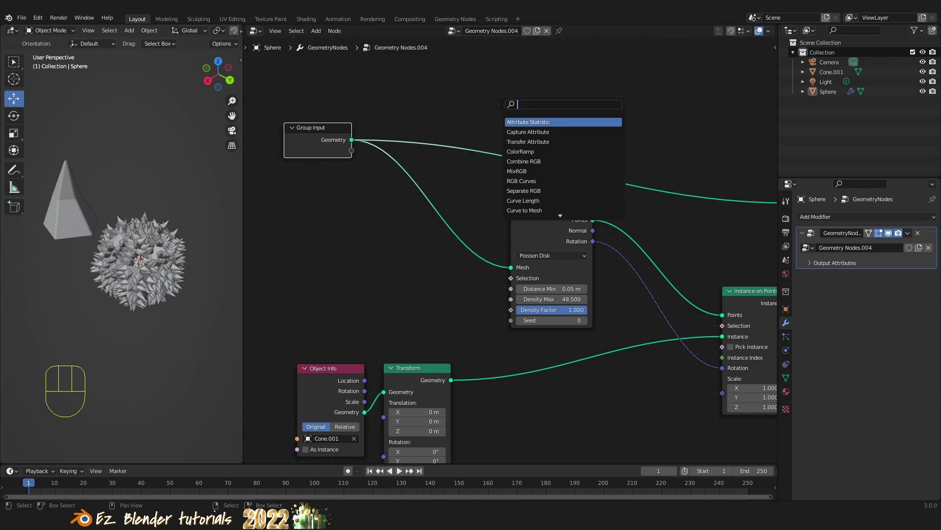
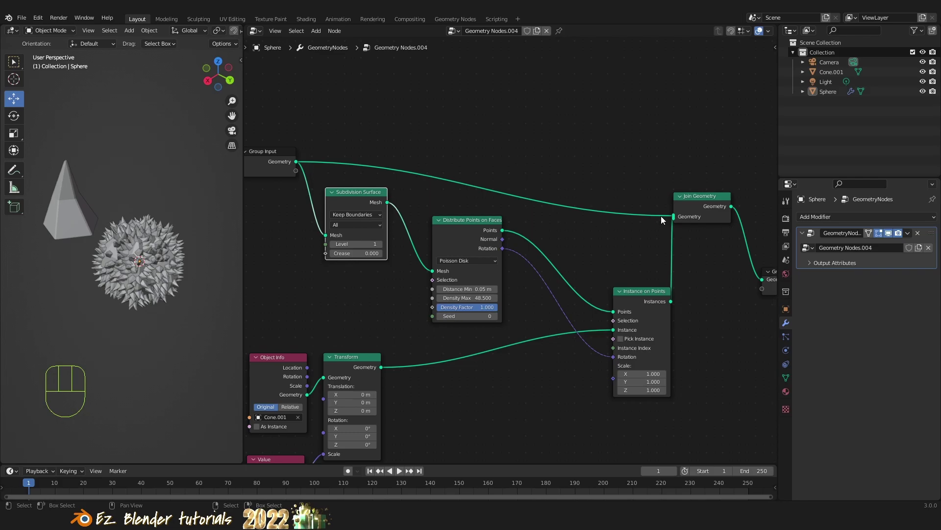
left_click_drag(666, 216, 486, 156)
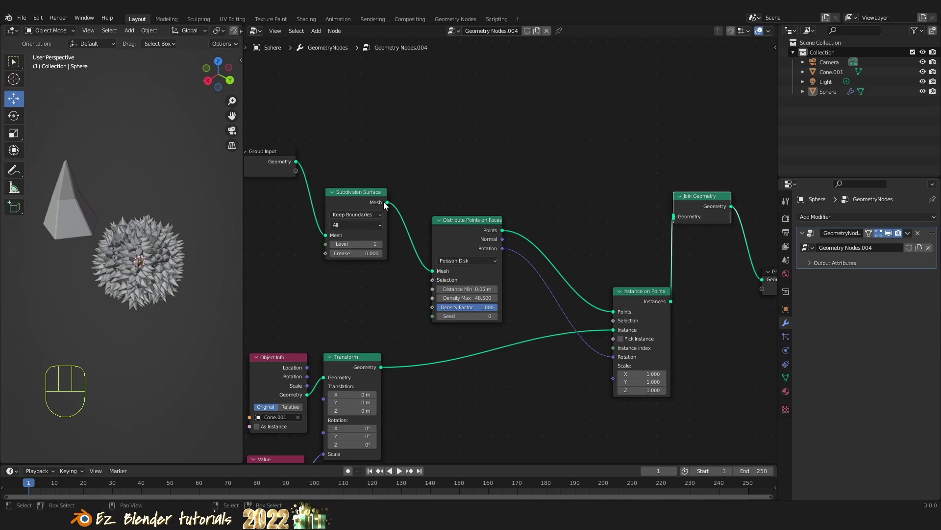
left_click_drag(391, 205, 678, 219)
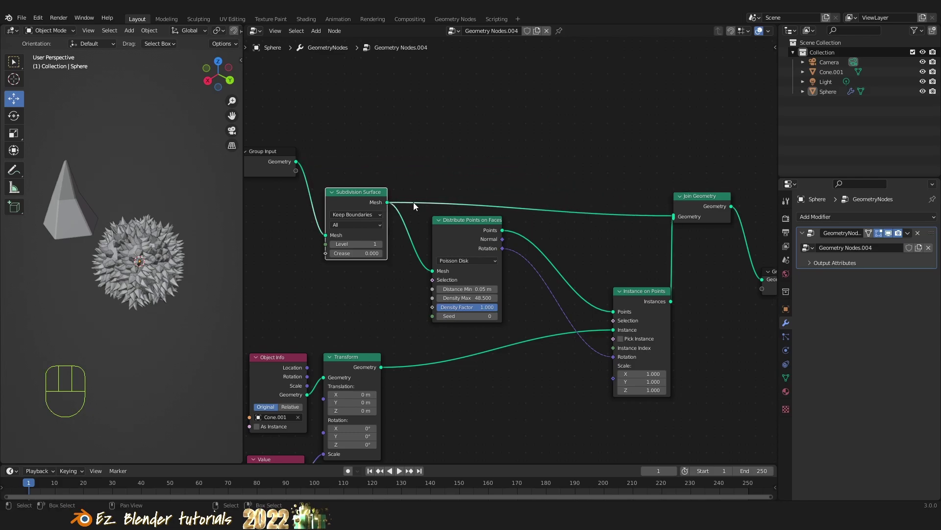
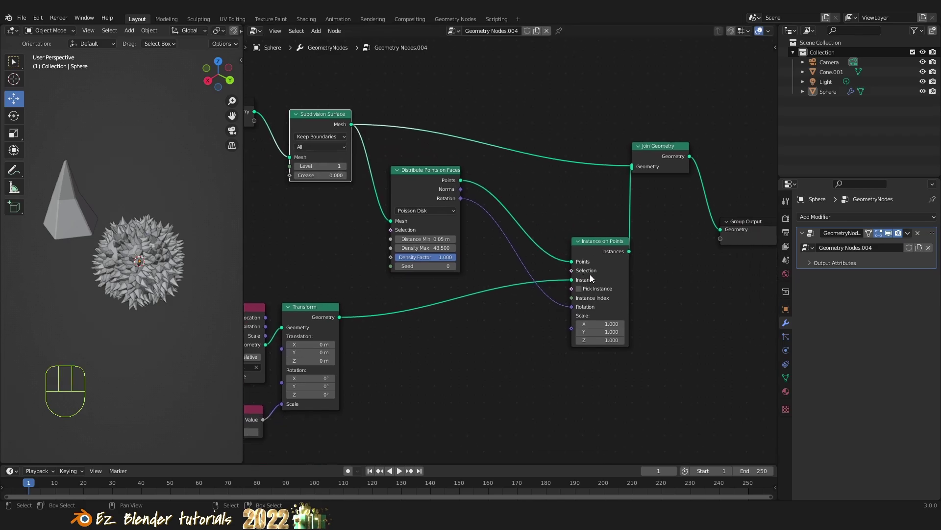
double_click(883, 236)
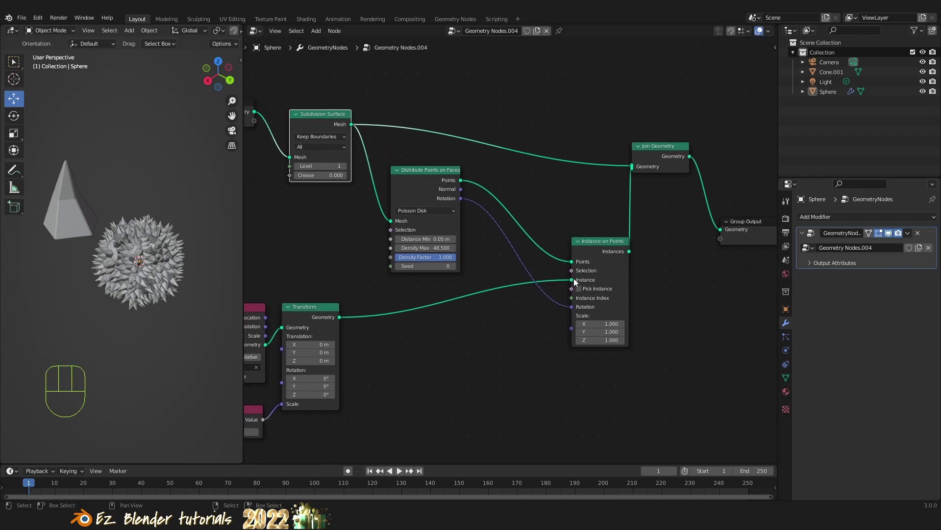
left_click_drag(574, 285, 512, 310)
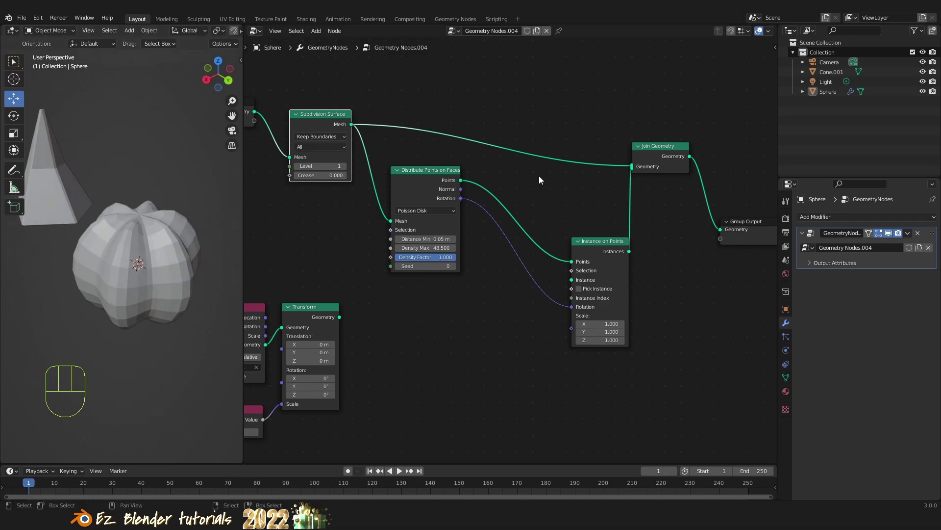
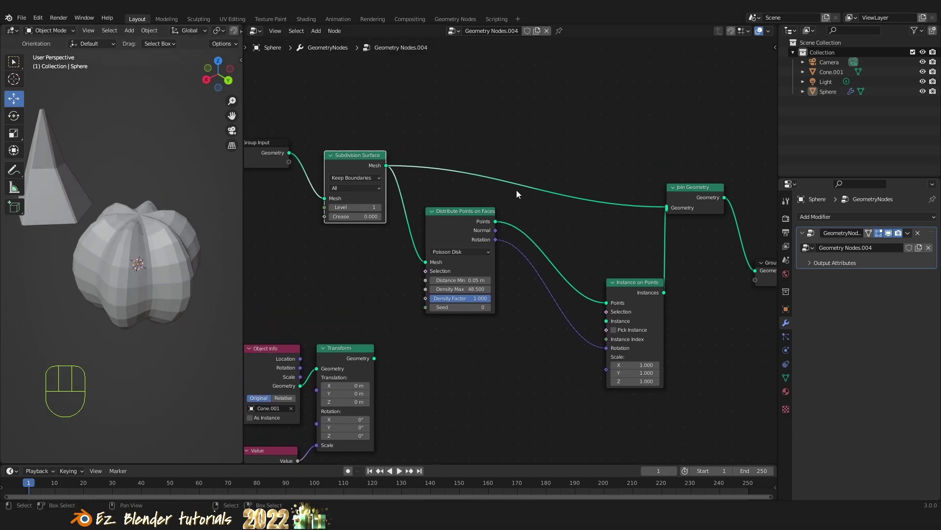
left_click_drag(668, 211, 674, 210)
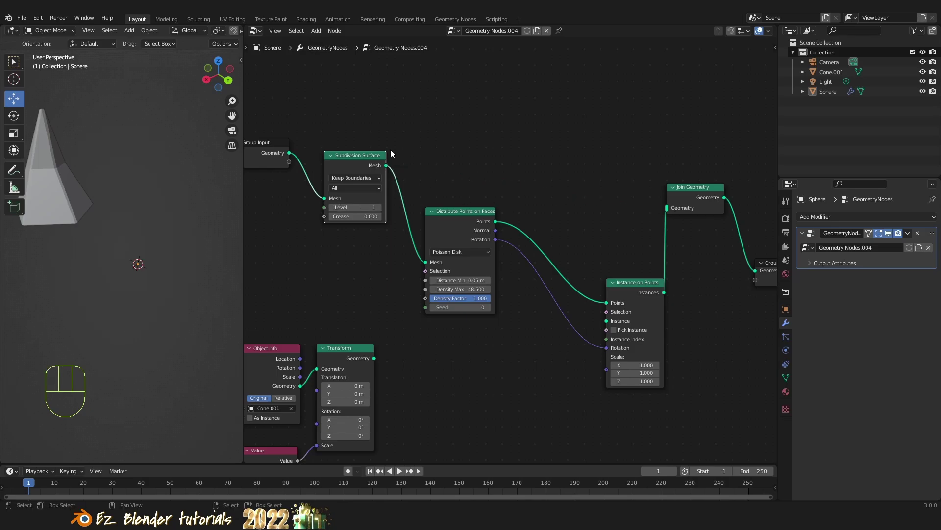
left_click_drag(400, 169, 671, 212)
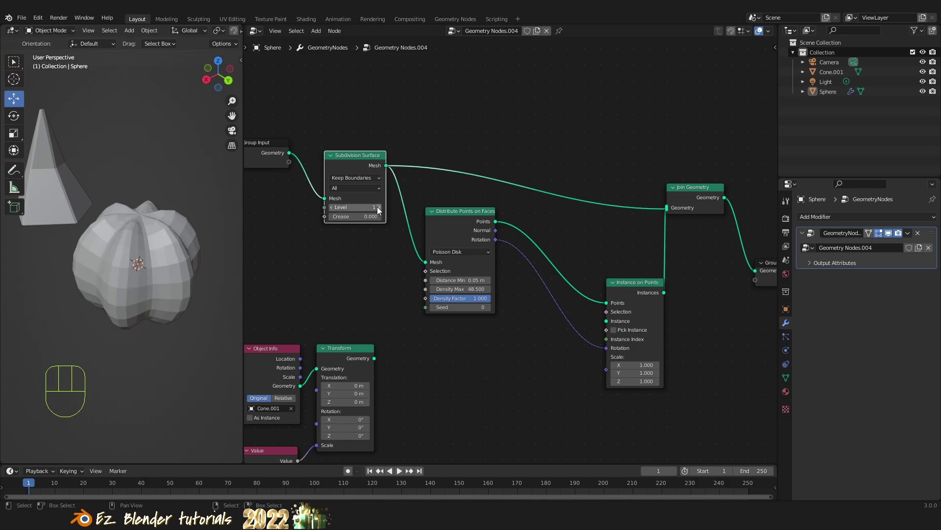
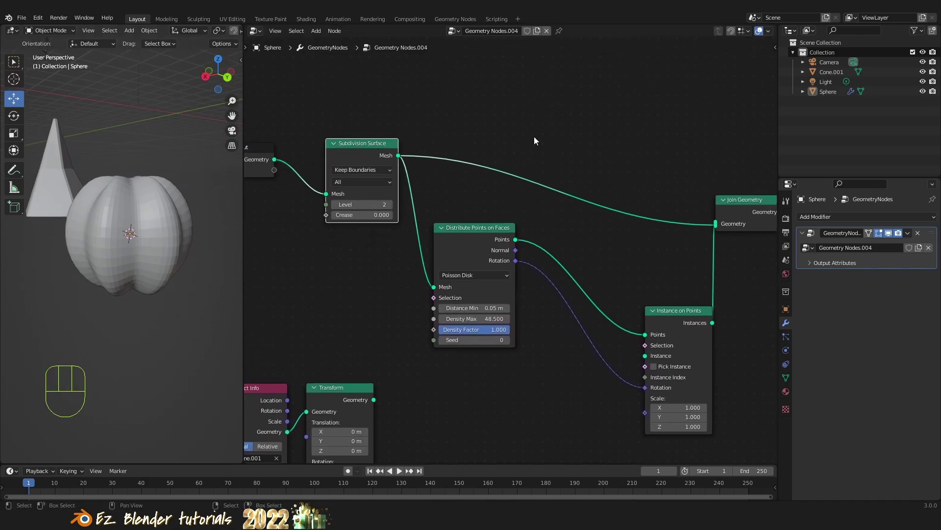
Insert Set Shade Smooth after Subdivision Surface, feeding Distribute Points and Join Geometry
key("shift+a")
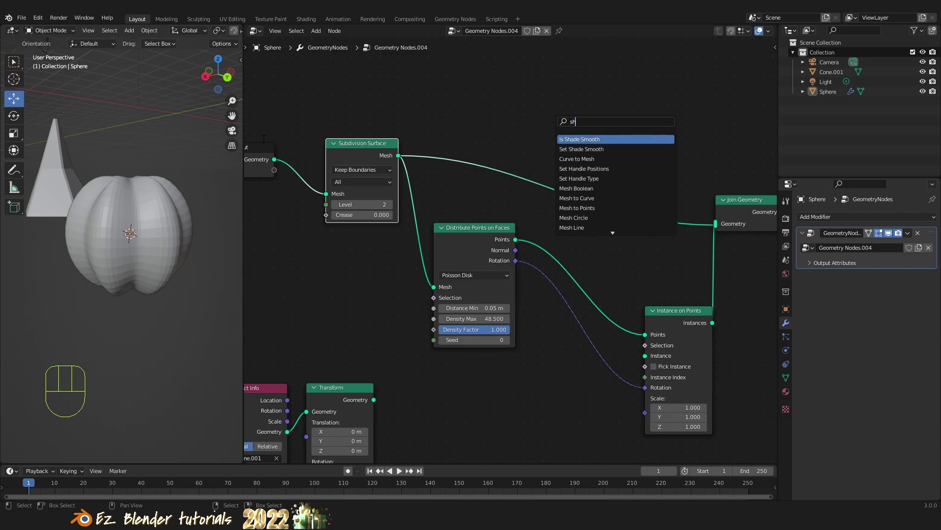
key("ctrl+z")
key("shift+a")
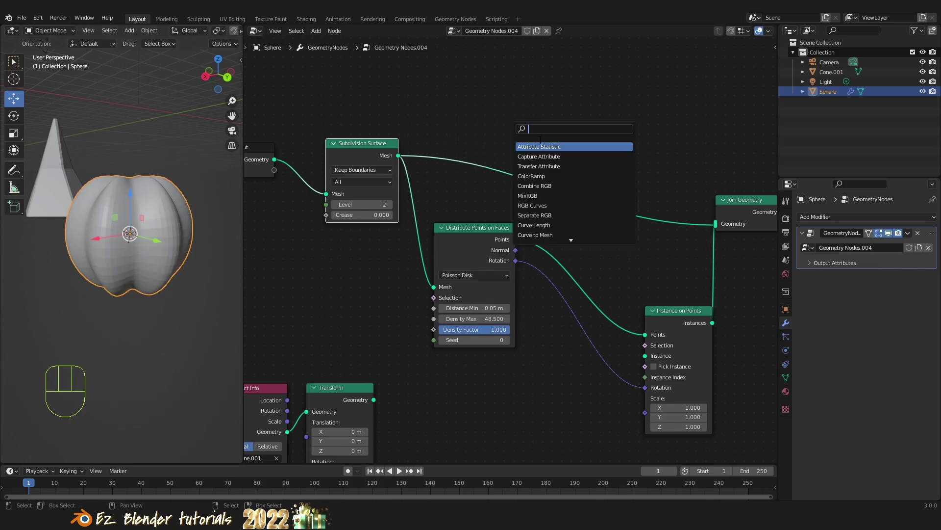
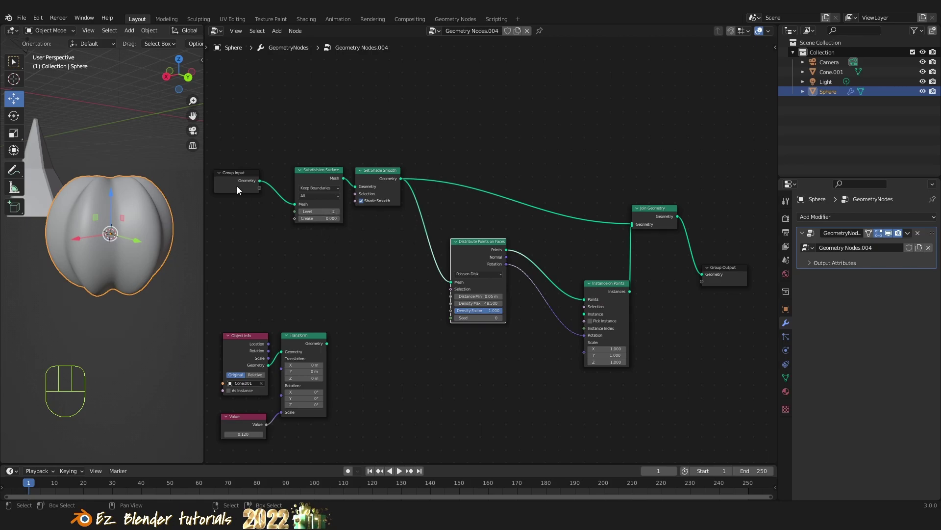
left_click_drag(227, 135, 756, 147)
left_click_drag(768, 312, 694, 184)
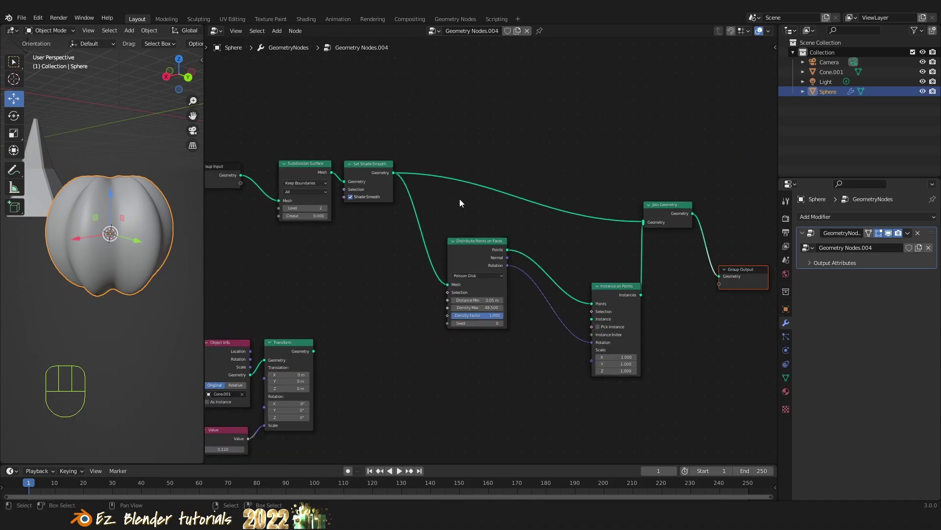
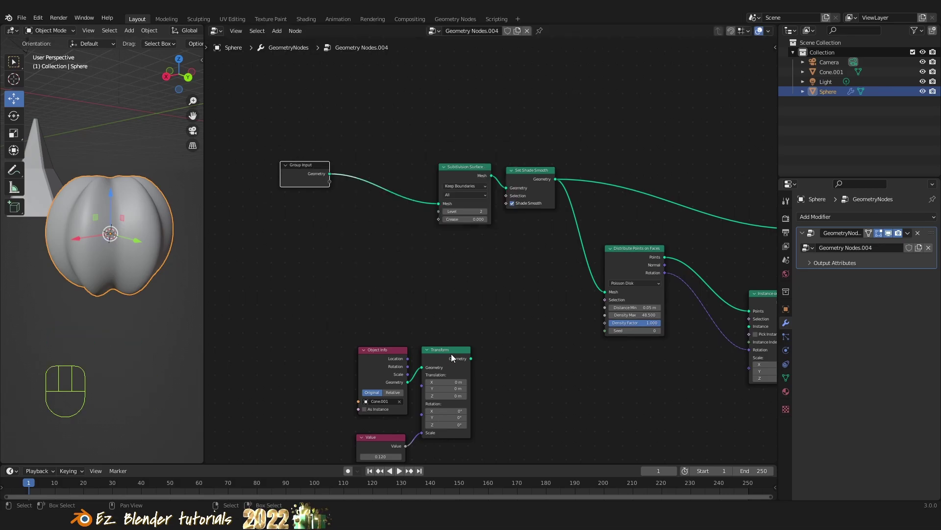
Duplicate the Transform node and wire the transformed cone into Instance on Points' Instance socket
left_click(454, 357)
key("shift+d")
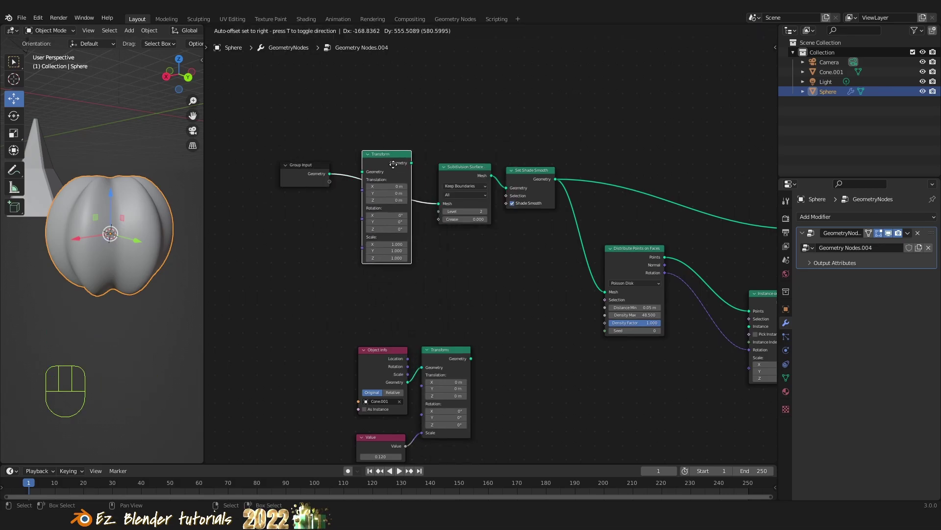
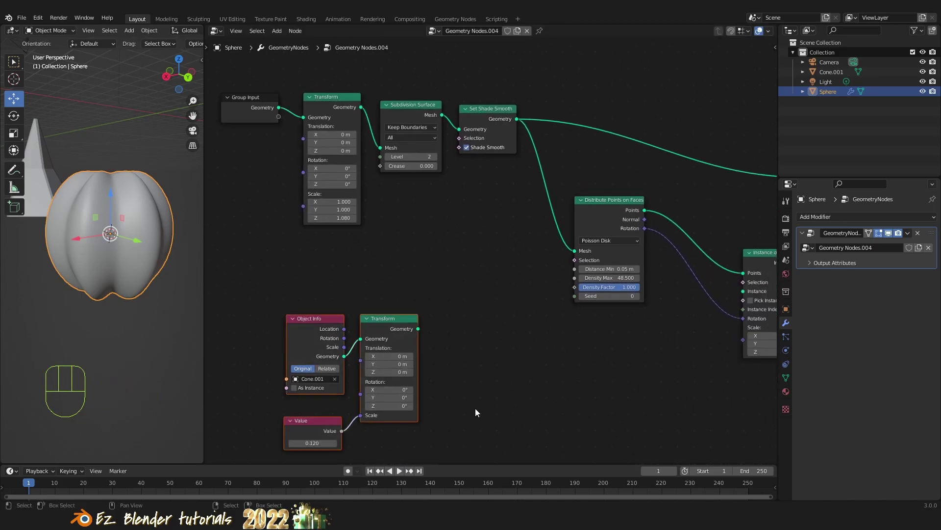
middle_click(474, 376)
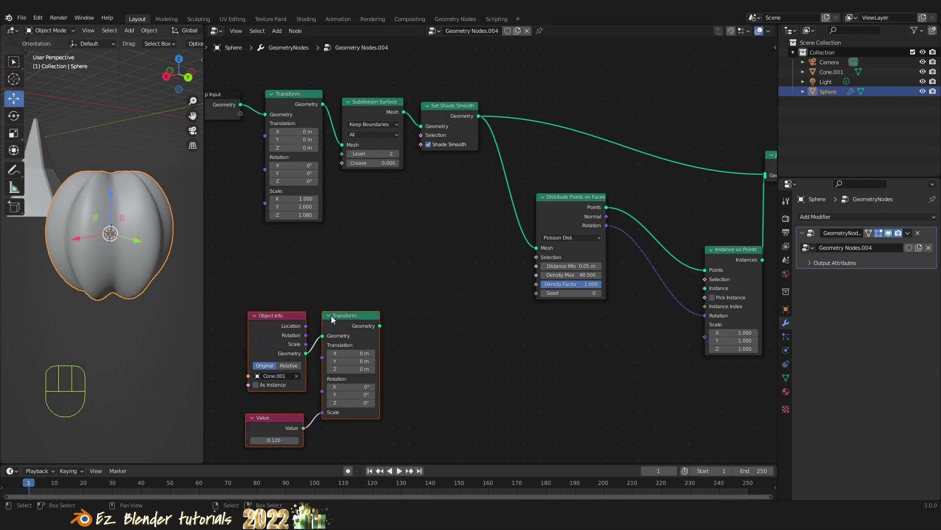
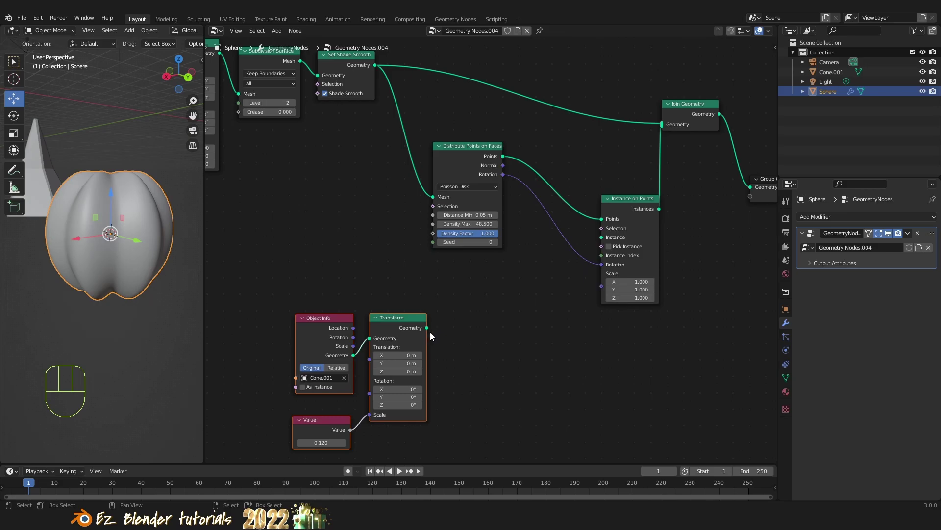
left_click_drag(434, 332, 605, 243)
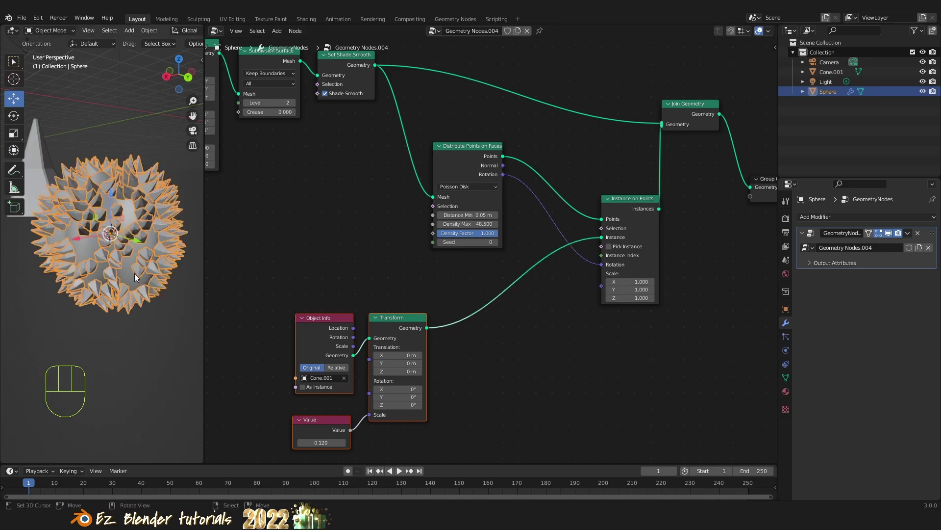
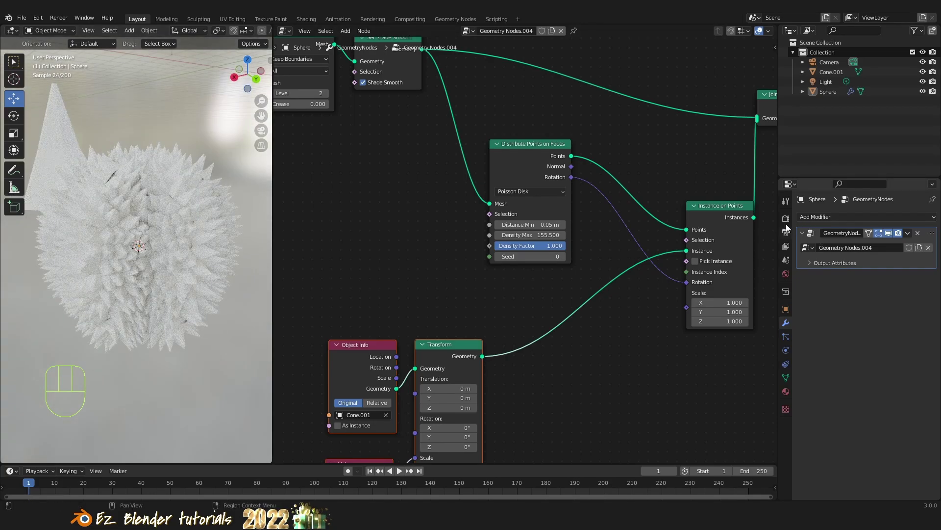
Switch to the scene's Render Properties while orbiting the spiky sphere
left_click(790, 220)
left_click_drag(881, 221, 854, 255)
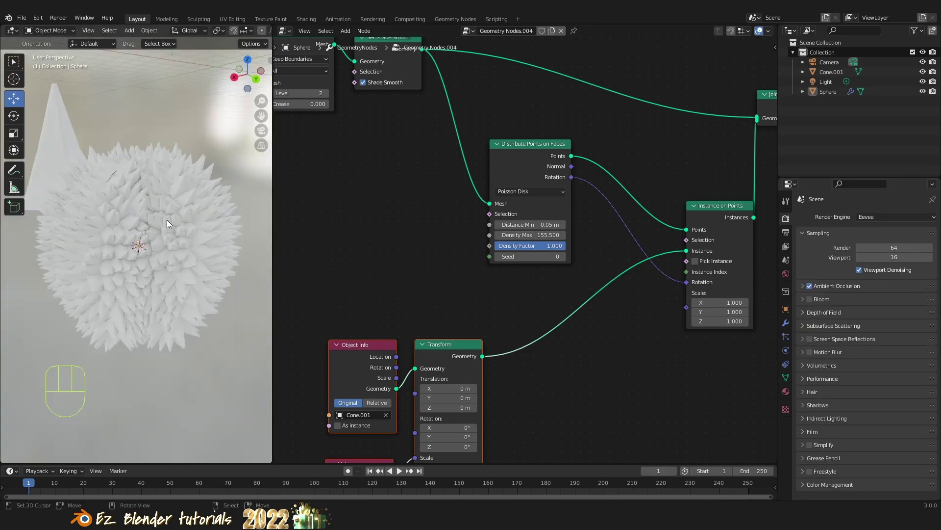
left_click_drag(111, 248, 104, 217)
left_click_drag(135, 240, 192, 260)
left_click_drag(200, 261, 127, 261)
Set Distribute Points on Faces to Density Max 186.9 and Seed 63, inspecting in orthographic view
key("KP_5")
key("a")
left_click_drag(135, 263, 137, 309)
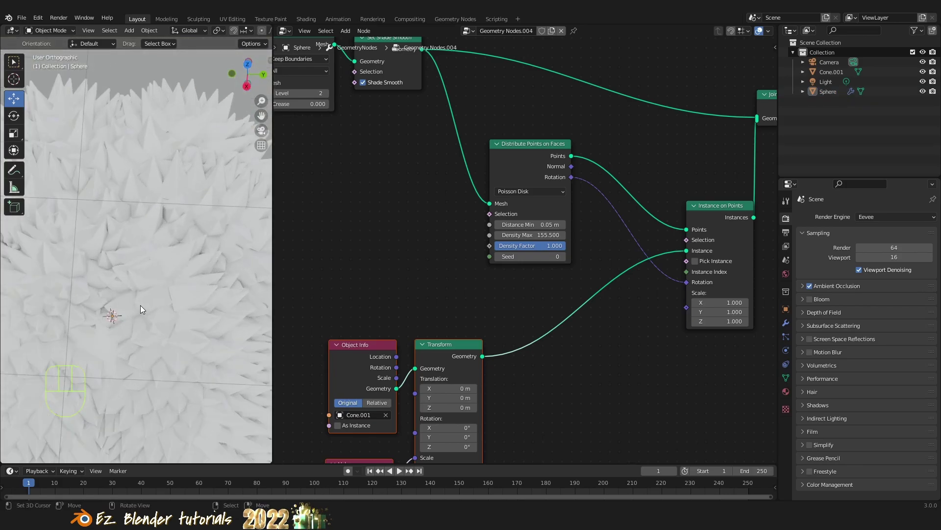
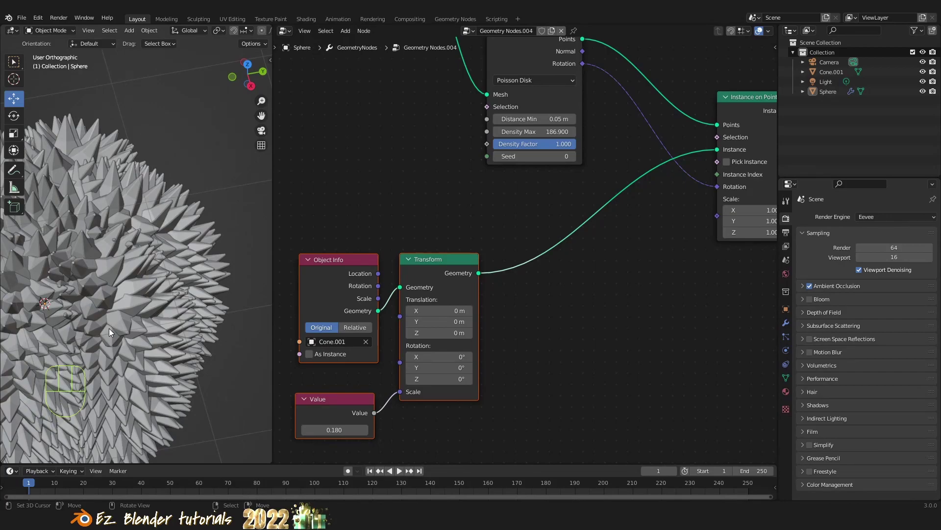
left_click_drag(114, 334, 119, 368)
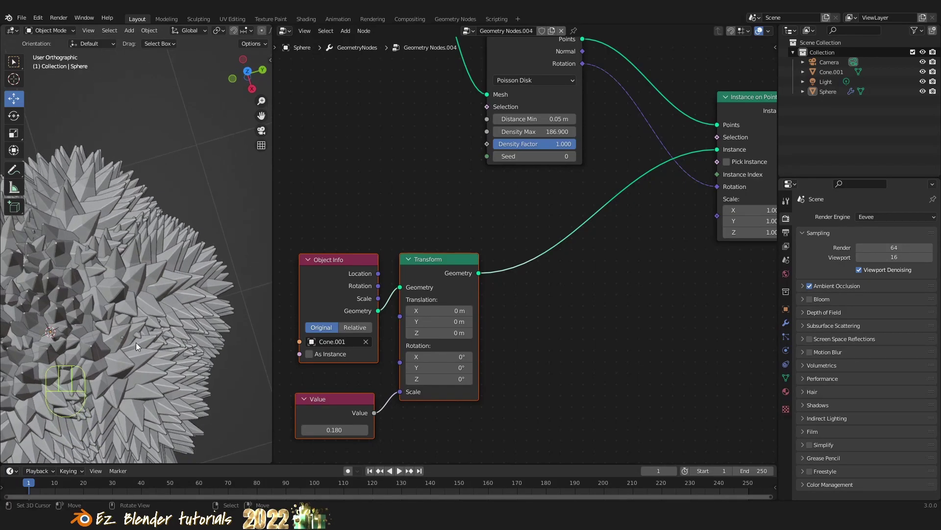
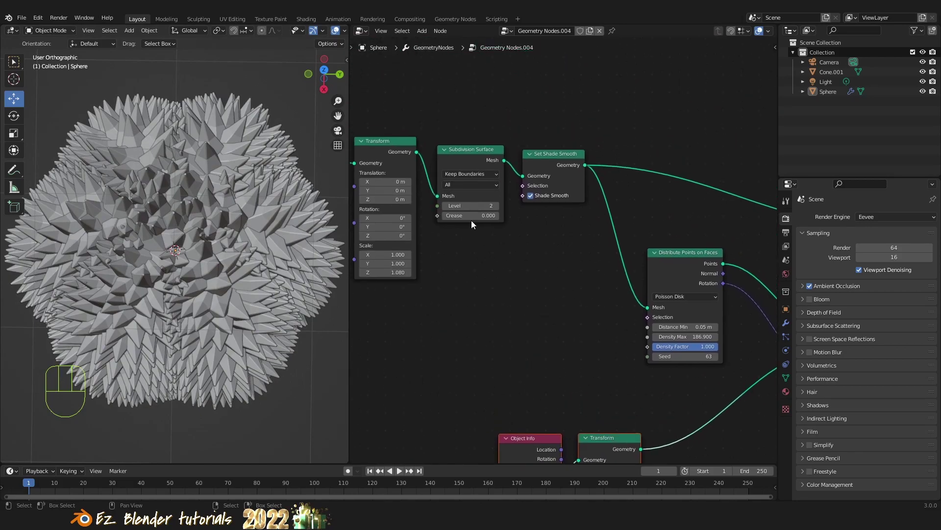
Set the Subdivision Surface level to 1 and frame the whole node tree in view
left_click(448, 208)
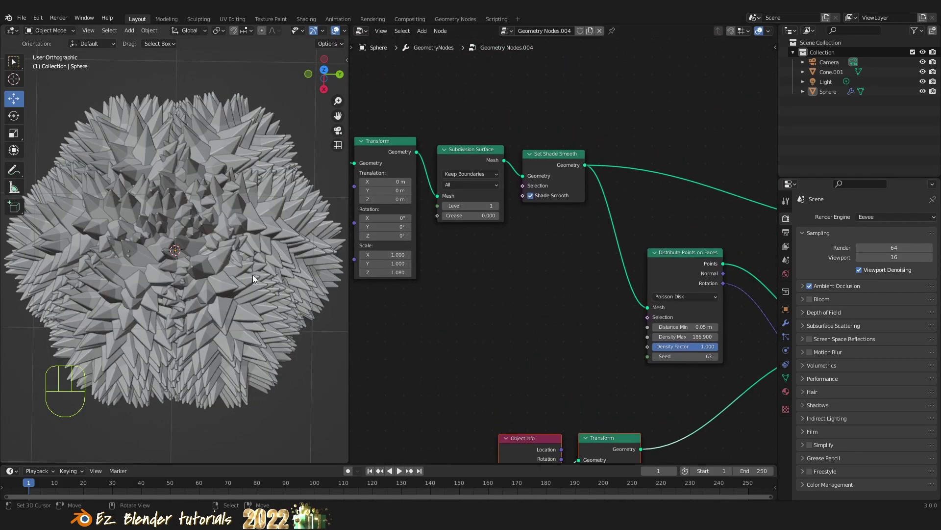
left_click_drag(249, 276, 244, 215)
key("Tab")
key("z")
key("z")
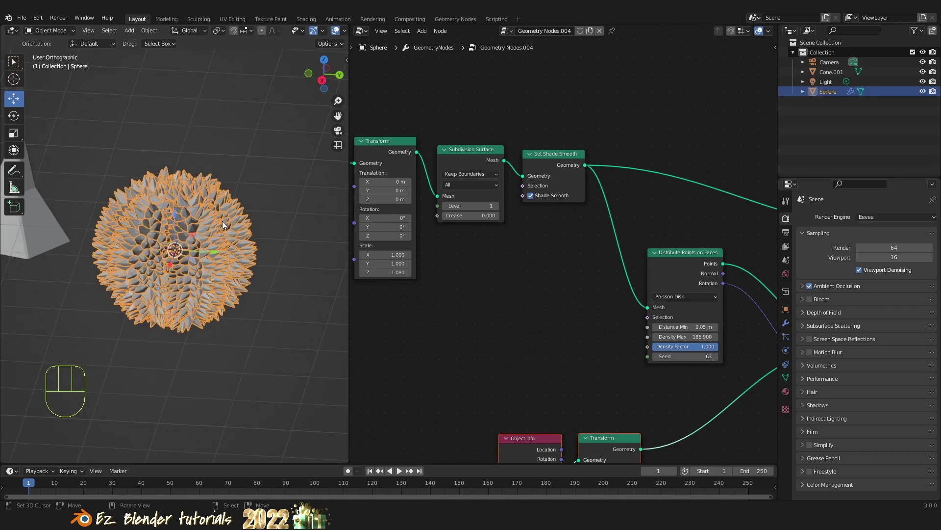
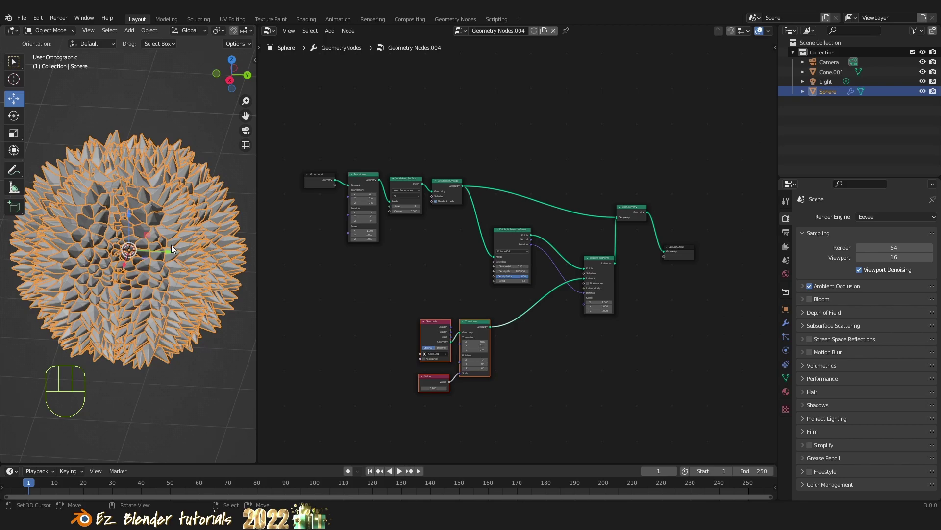
Hide the geometry nodes result in the viewport and inspect the bare sphere mesh
left_click(792, 326)
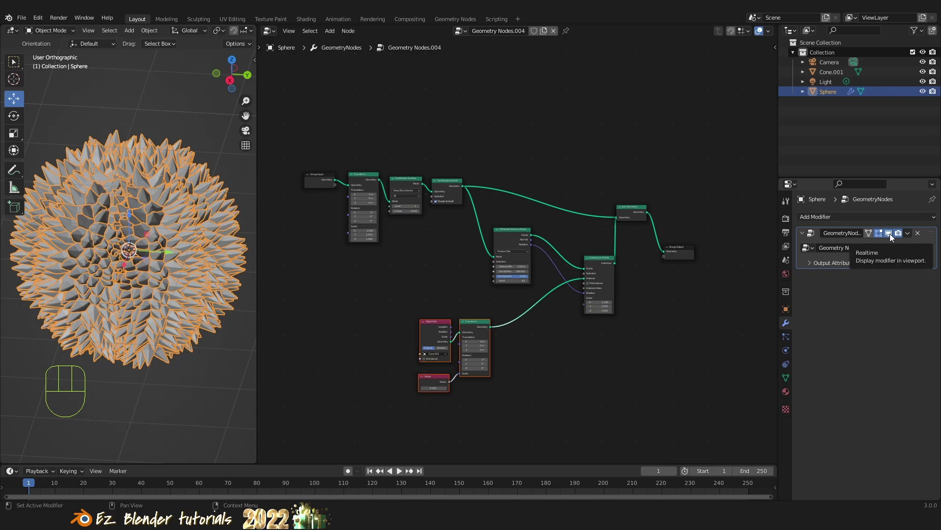
left_click(894, 237)
left_click_drag(177, 254, 165, 280)
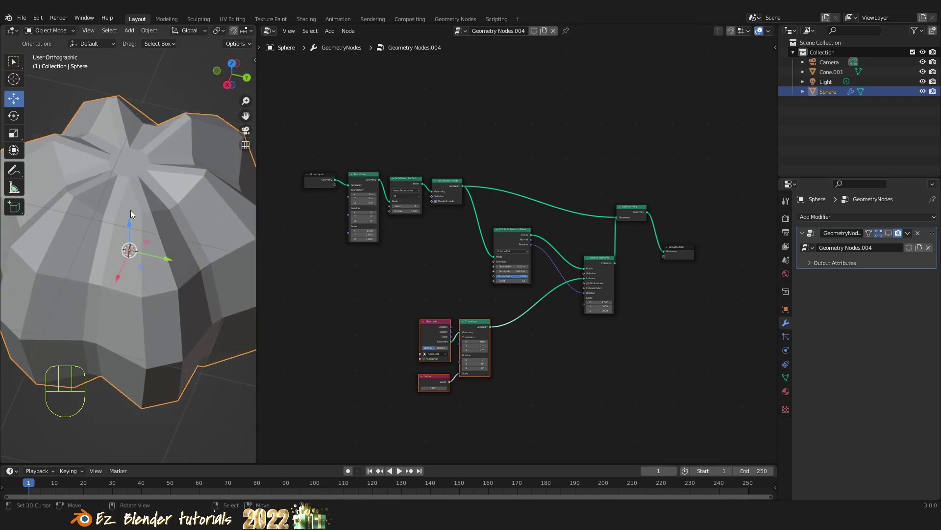
left_click_drag(135, 200, 148, 176)
left_click_drag(143, 163, 148, 200)
left_click_drag(138, 210, 192, 205)
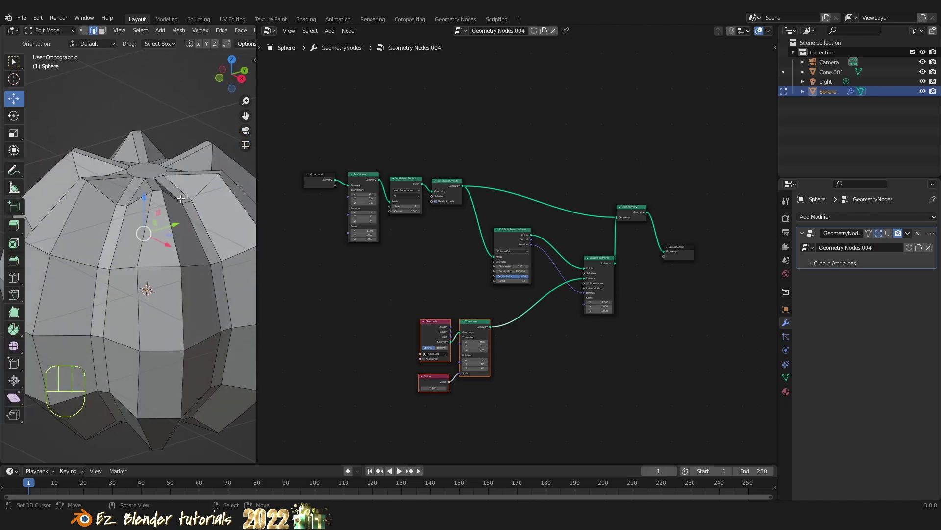
left_click_drag(148, 234, 130, 260)
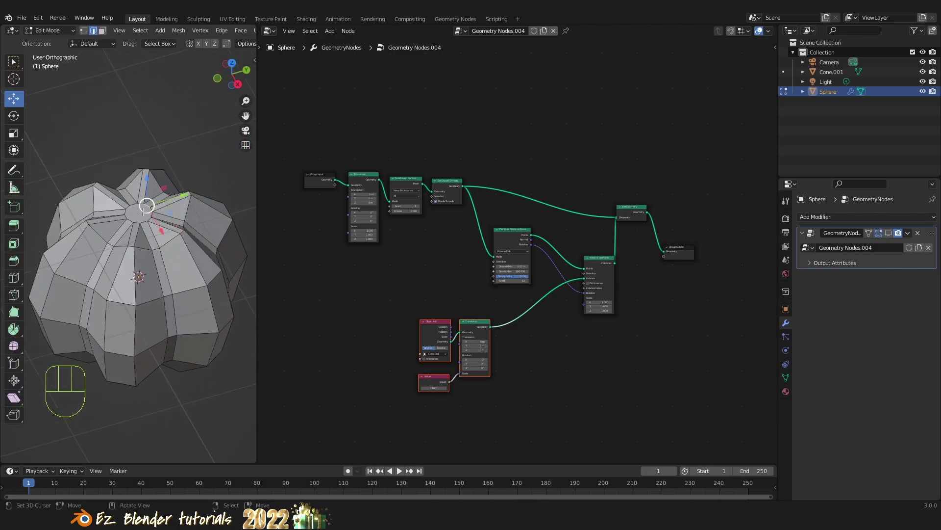
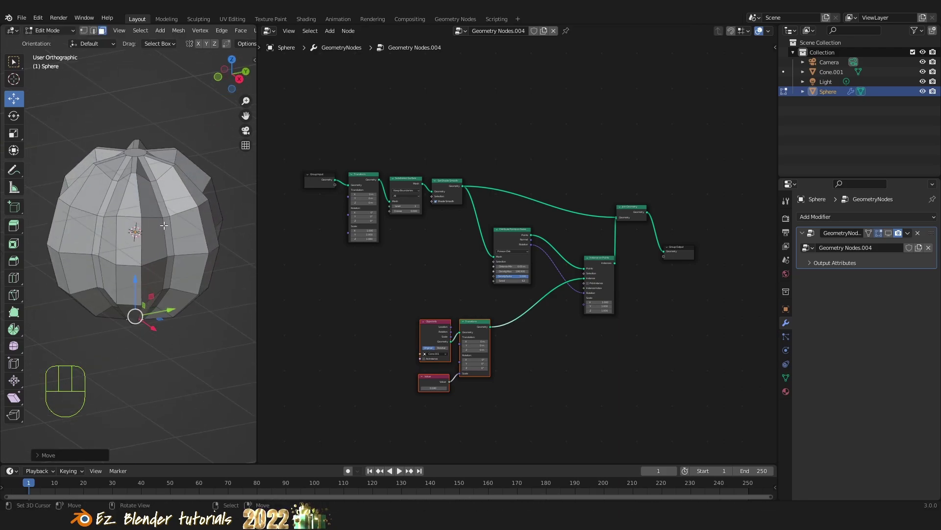
Show the geometry nodes result again and return to Object Mode with Distance Min 0.08 m
left_click(891, 235)
key("a")
left_click_drag(154, 217, 152, 262)
left_click_drag(149, 269, 146, 293)
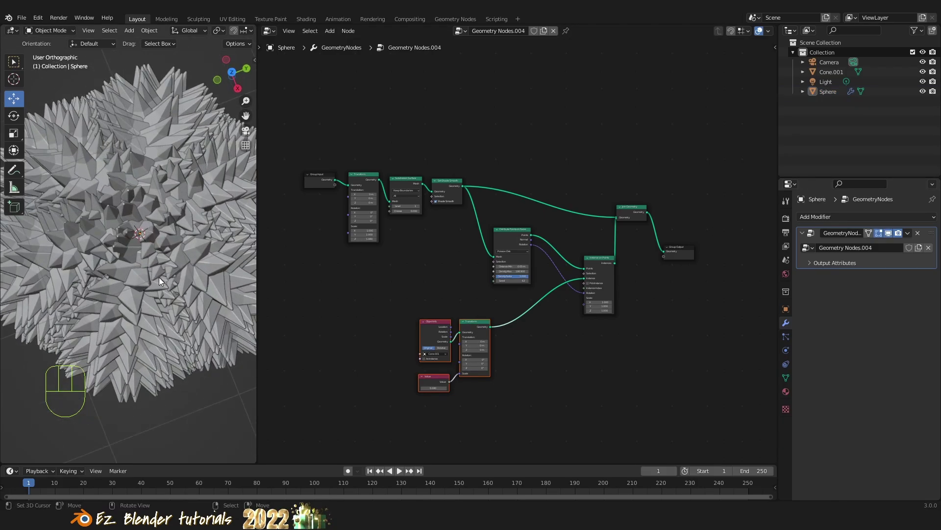
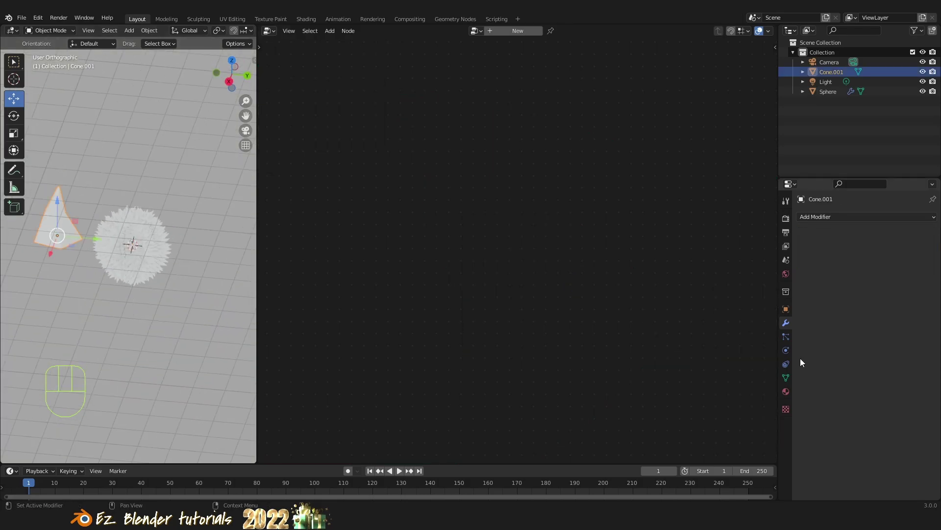
Select Cone.001 and review its Material.003 with Principled BSDF
left_click(788, 393)
left_click(858, 254)
left_click_drag(861, 262, 904, 337)
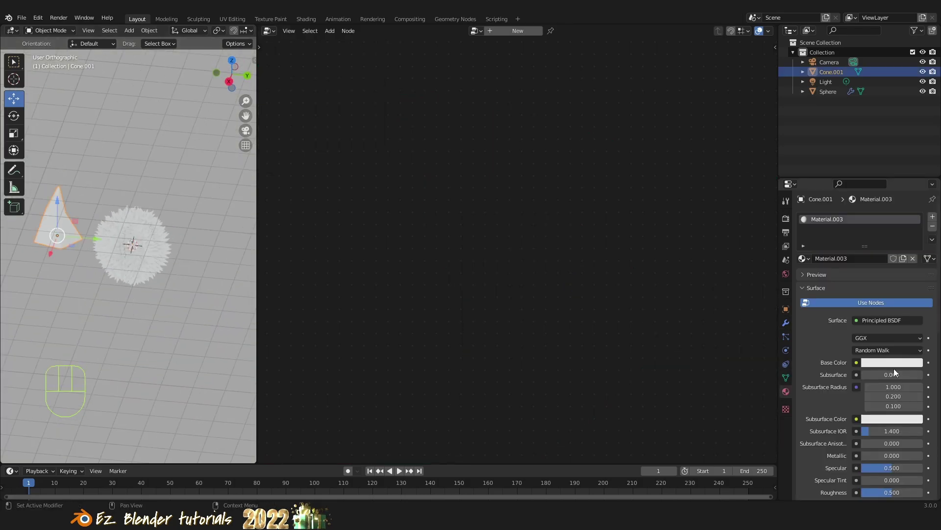
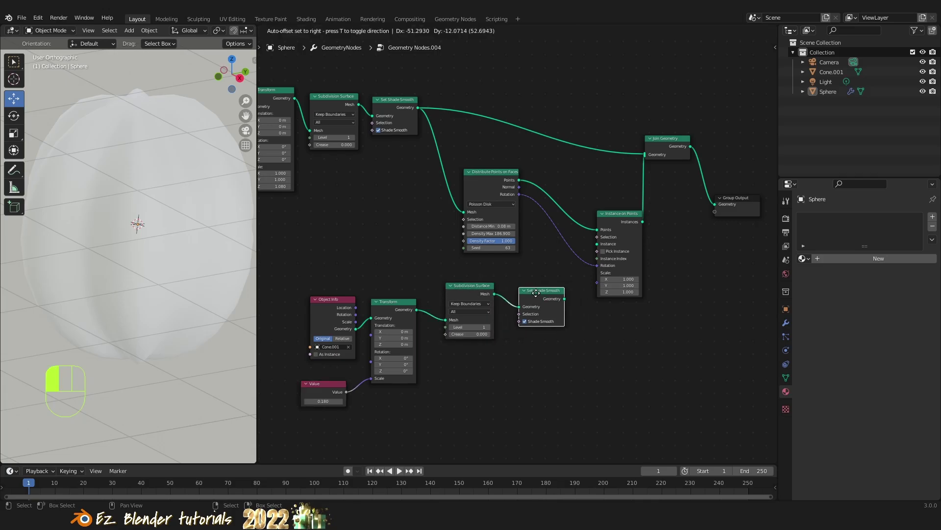
Link Set Shade Smooth into Instance on Points with level-2 subdivision and inspect the smoothed spikes
left_click_drag(575, 294, 602, 248)
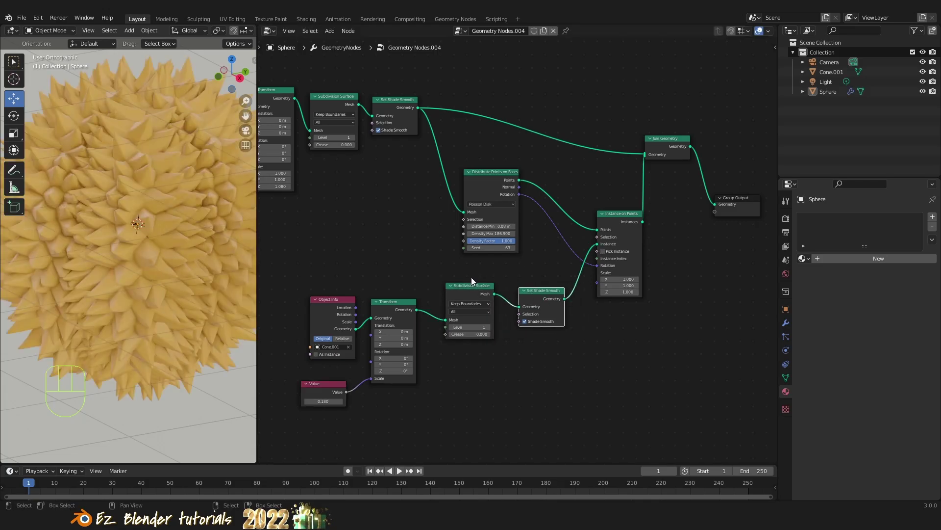
left_click_drag(186, 276, 176, 302)
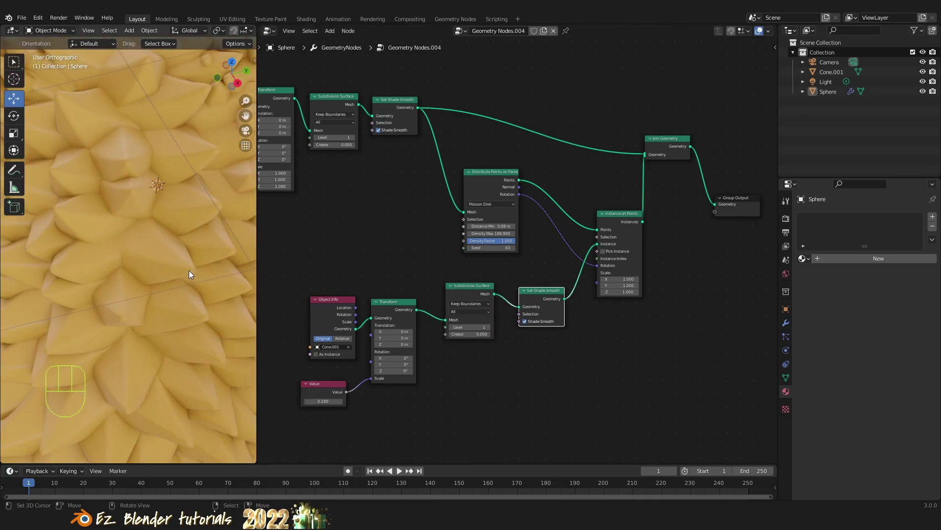
left_click_drag(97, 312, 148, 316)
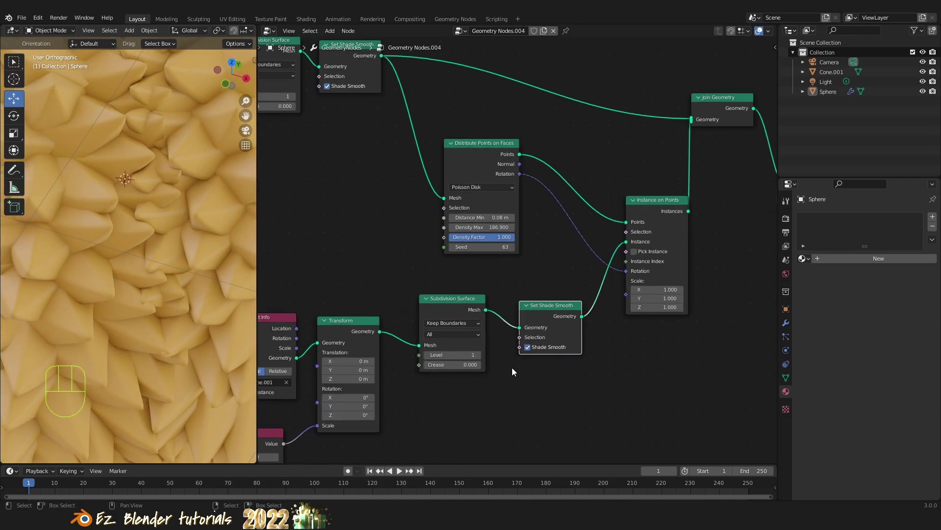
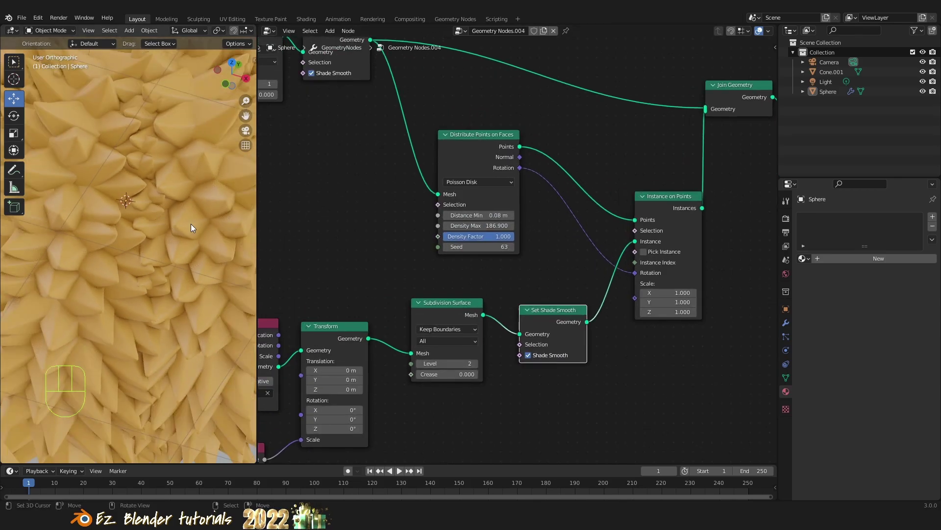
left_click_drag(194, 233, 158, 201)
left_click_drag(117, 224, 136, 214)
left_click_drag(134, 249, 174, 220)
left_click_drag(156, 239, 111, 291)
left_click_drag(115, 256, 136, 275)
left_click_drag(139, 266, 166, 291)
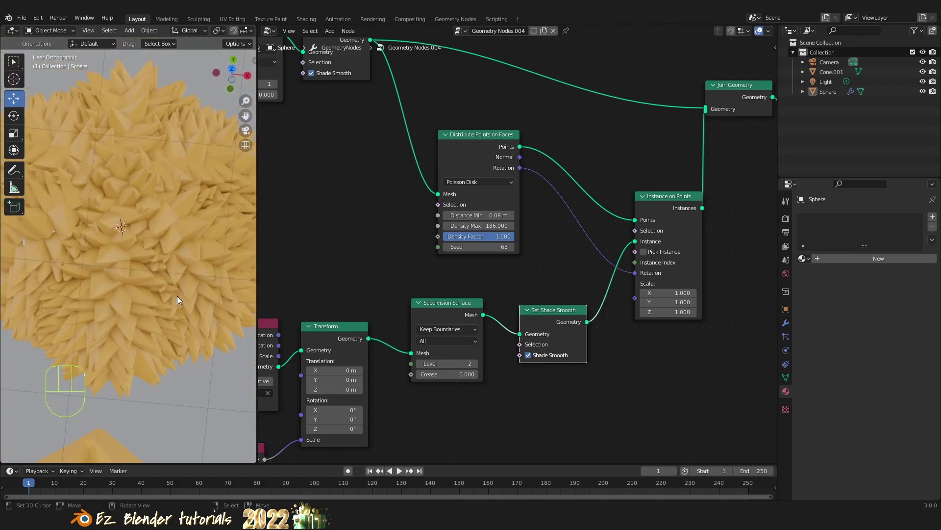
left_click_drag(166, 285, 142, 258)
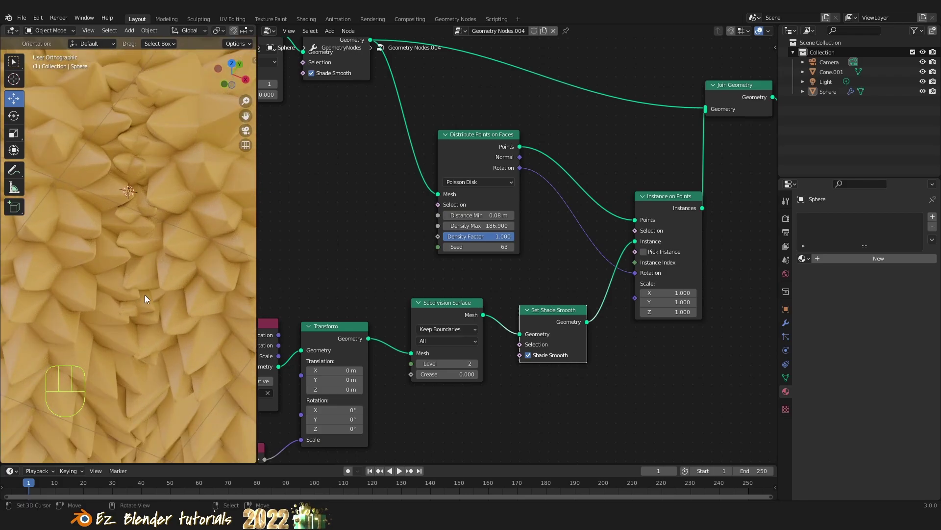
left_click_drag(788, 323, 842, 318)
Enter Edit Mode on the Sphere and view its mesh straight down from above
left_click(893, 237)
key("Tab")
middle_click(158, 248)
left_click_drag(148, 272, 164, 289)
middle_click(139, 242)
left_click_drag(165, 277, 164, 307)
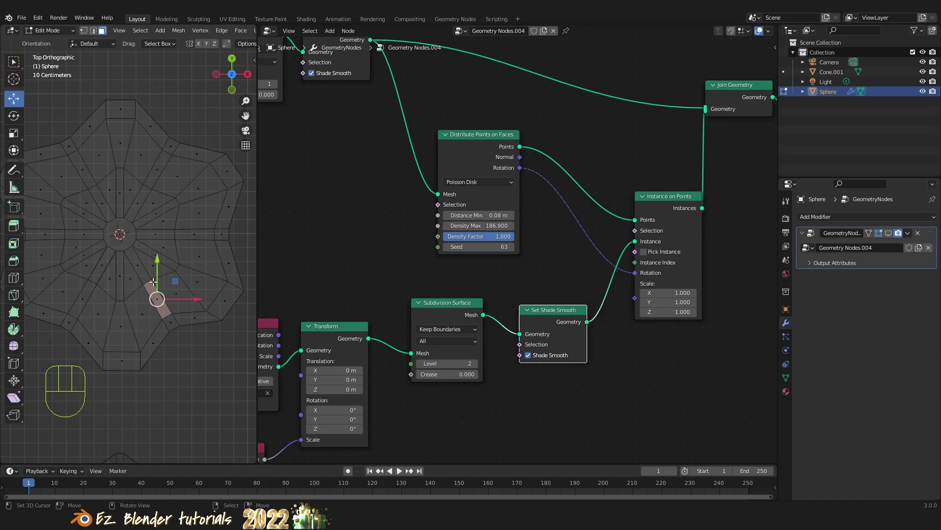
Select a loop of the sphere's mesh, then switch back to Object Mode
left_click(95, 35)
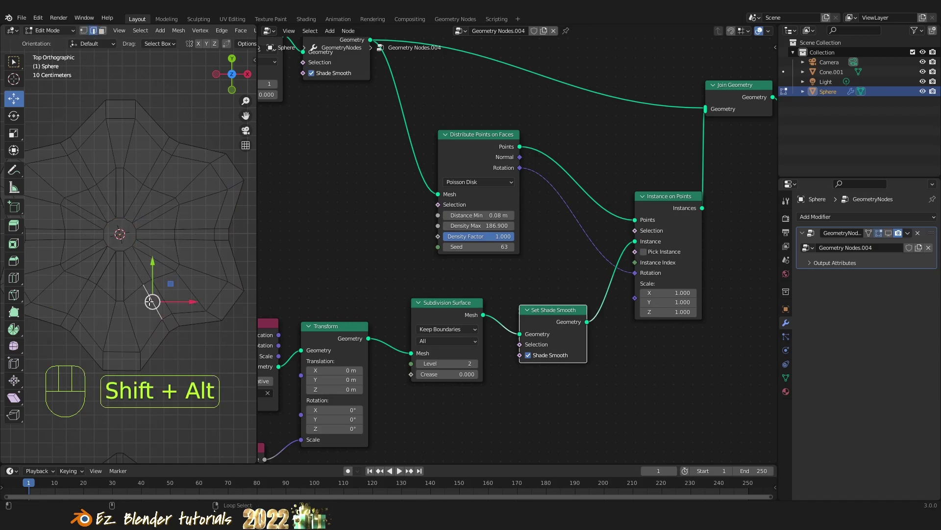
key("b")
key("b")
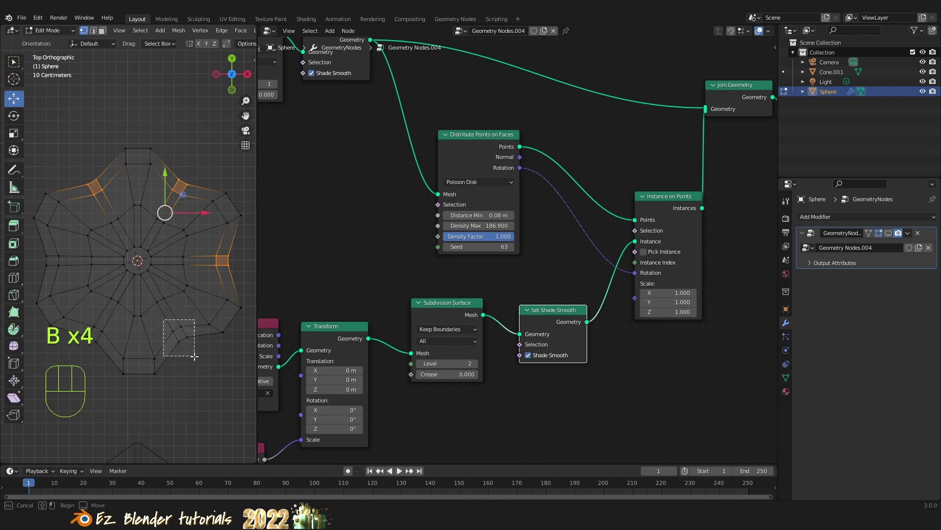
key("b")
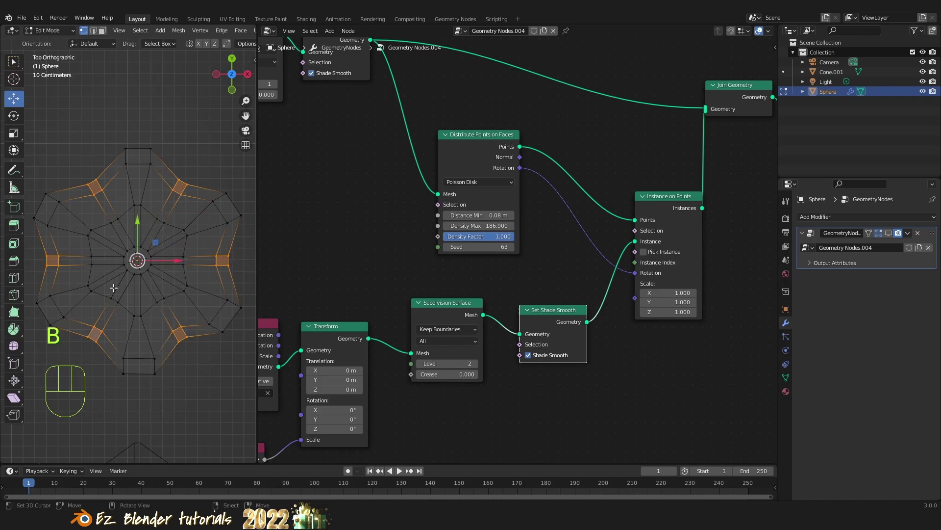
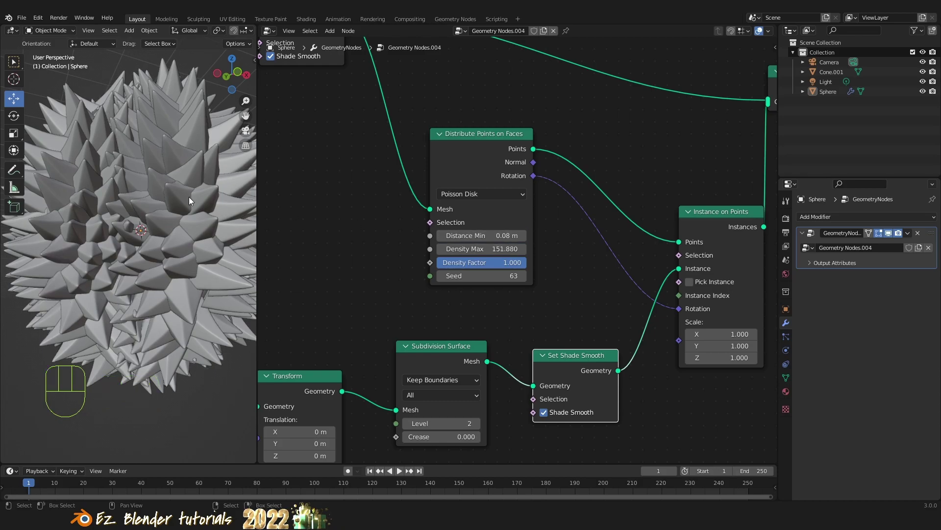
Lower Density Max slightly and raise the base sphere's Subdivision Surface to level 3
left_click_drag(143, 208, 176, 259)
left_click_drag(179, 258, 174, 246)
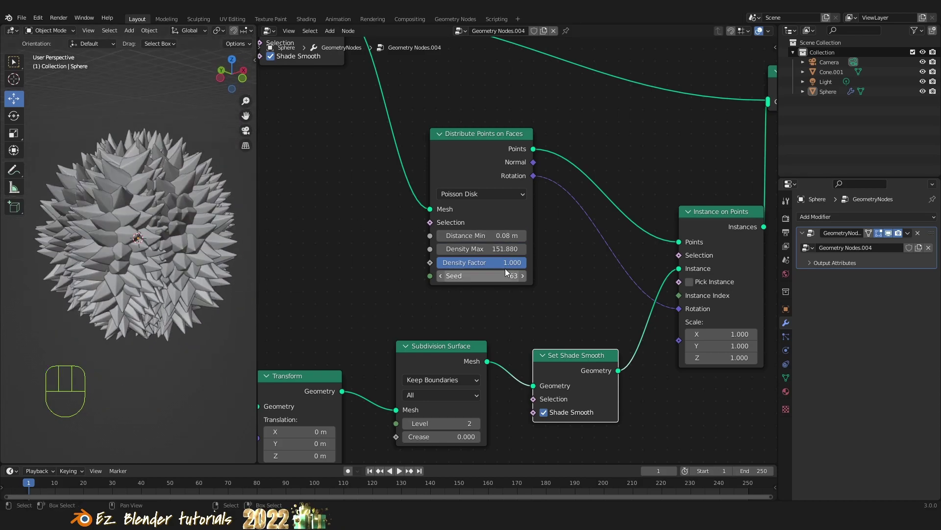
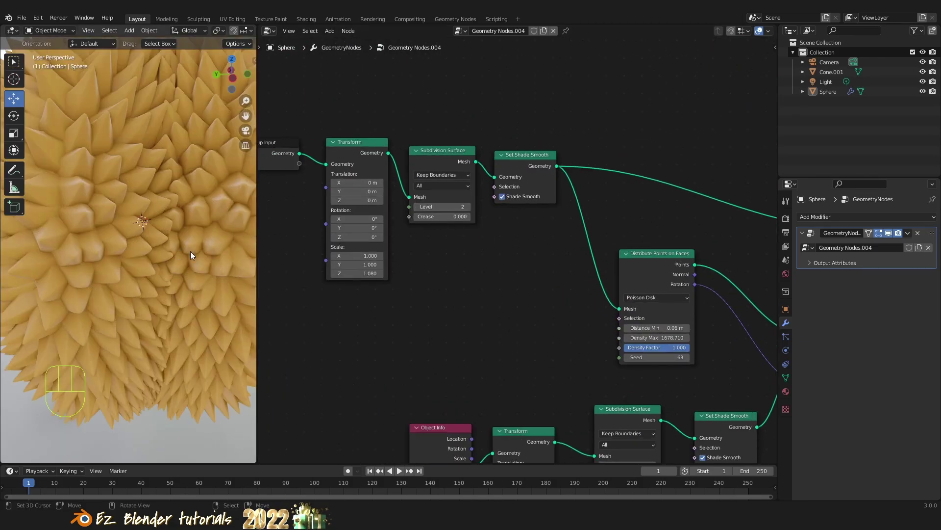
double_click(421, 210)
left_click_drag(148, 241, 137, 274)
middle_click(159, 274)
left_click_drag(182, 254, 178, 243)
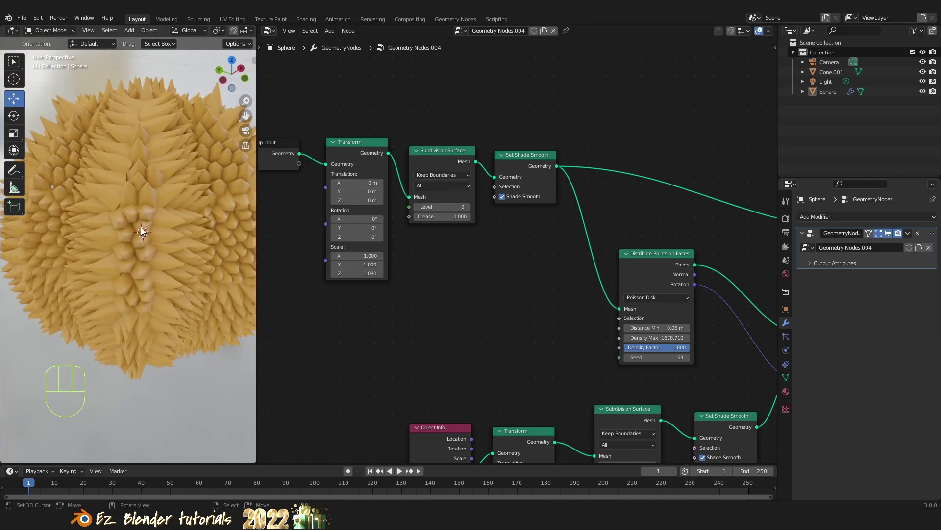
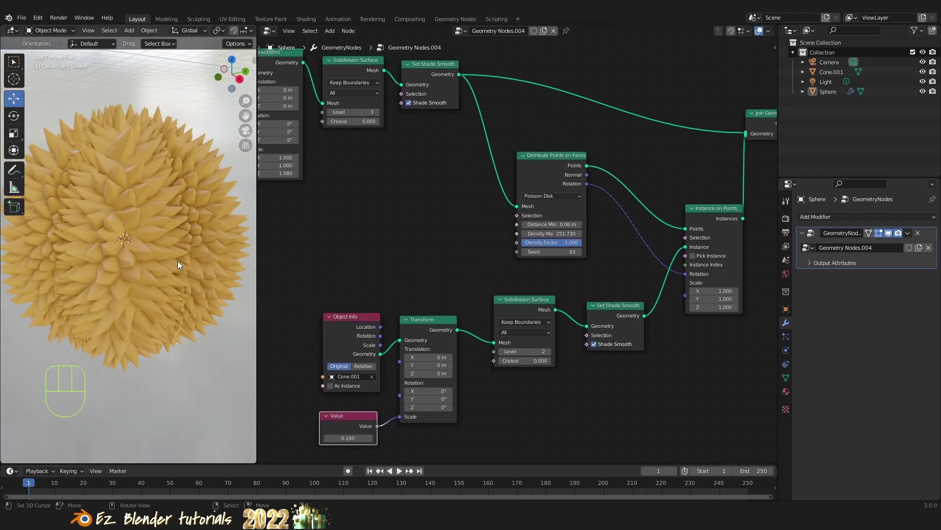
Orbit around the sphere to check the 0.05 m spike spacing with seed 596
left_click_drag(160, 260, 162, 279)
left_click_drag(158, 274, 160, 259)
left_click_drag(162, 258, 186, 246)
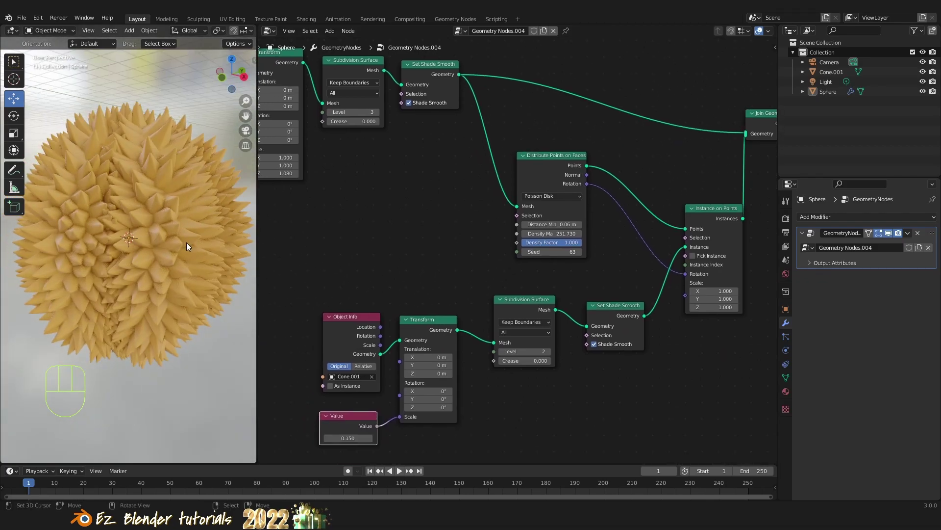
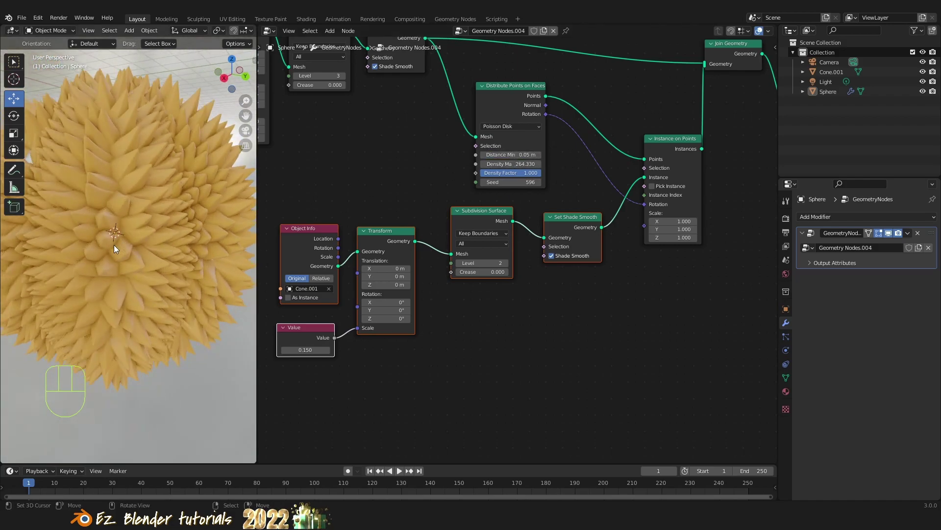
left_click_drag(126, 248, 178, 237)
left_click_drag(164, 219, 178, 239)
left_click_drag(167, 251, 150, 262)
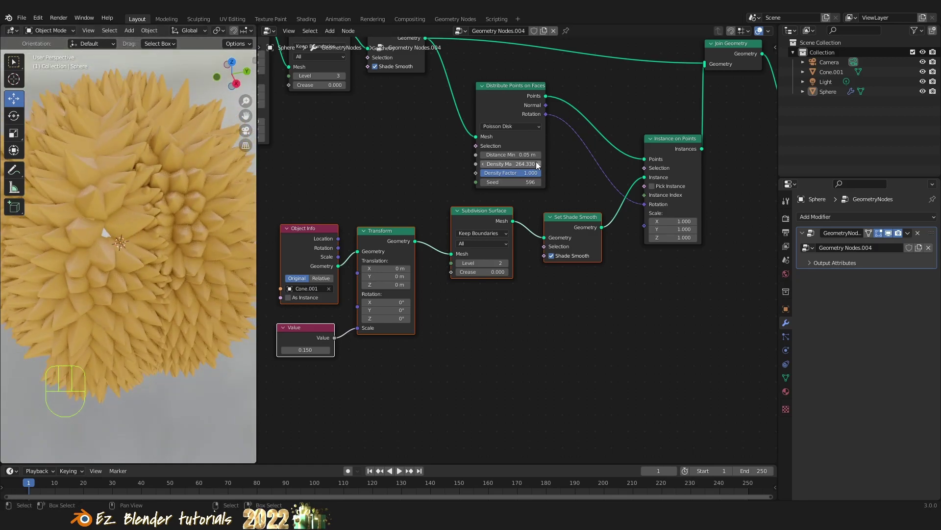
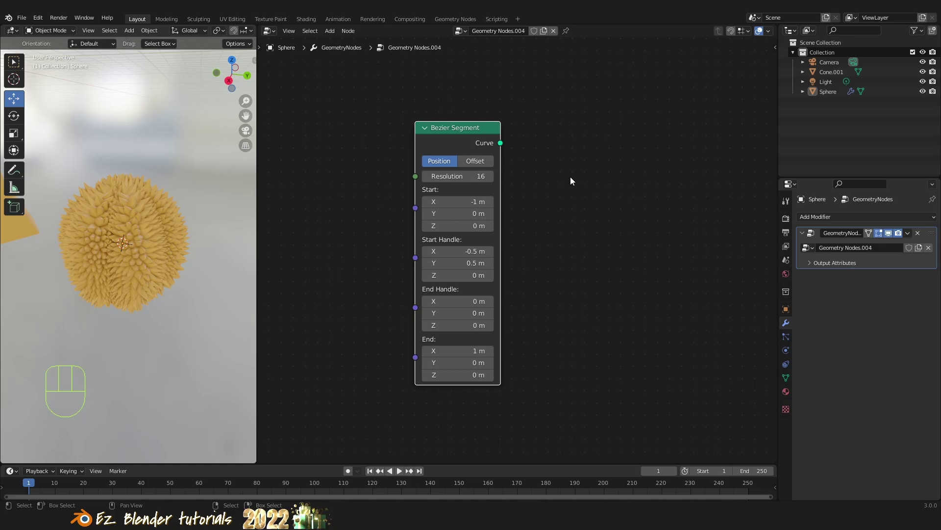
Pan the node editor to see the rest of the tree beside the Bezier Segment
left_click_drag(478, 137, 448, 128)
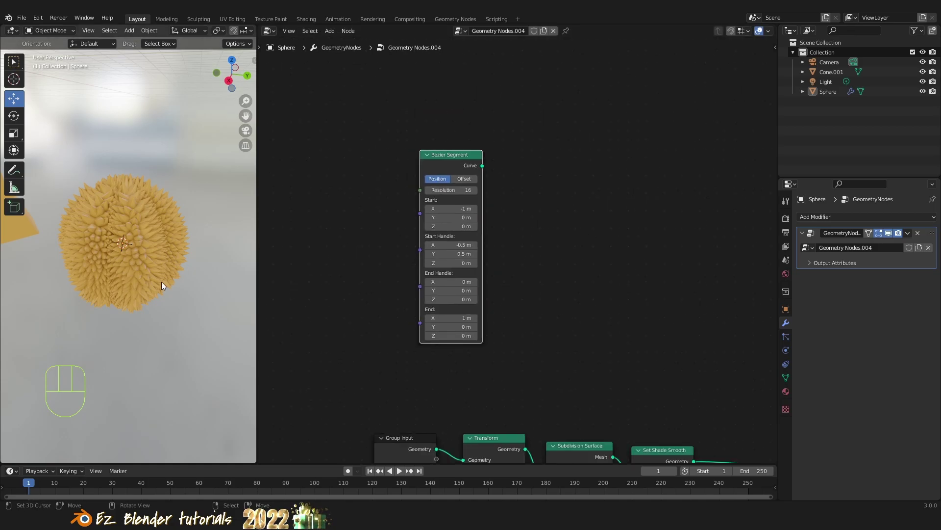
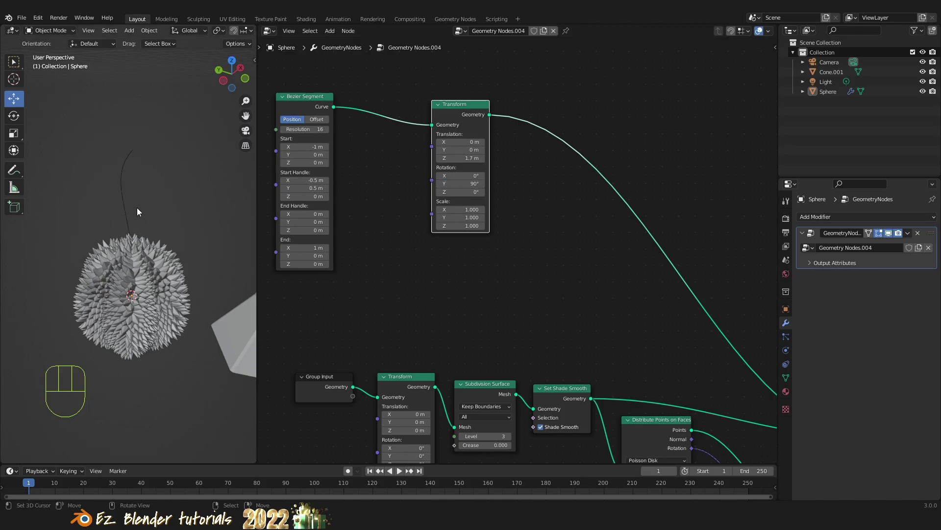
key("`")
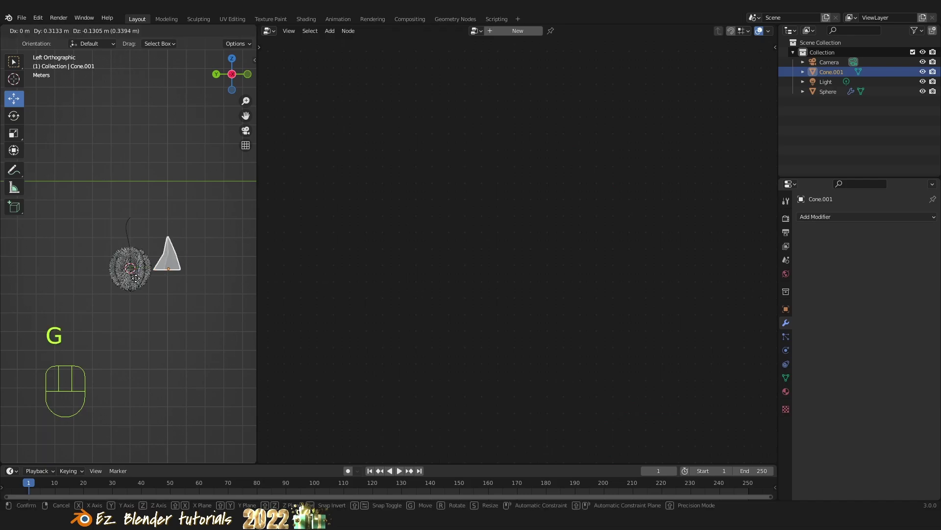
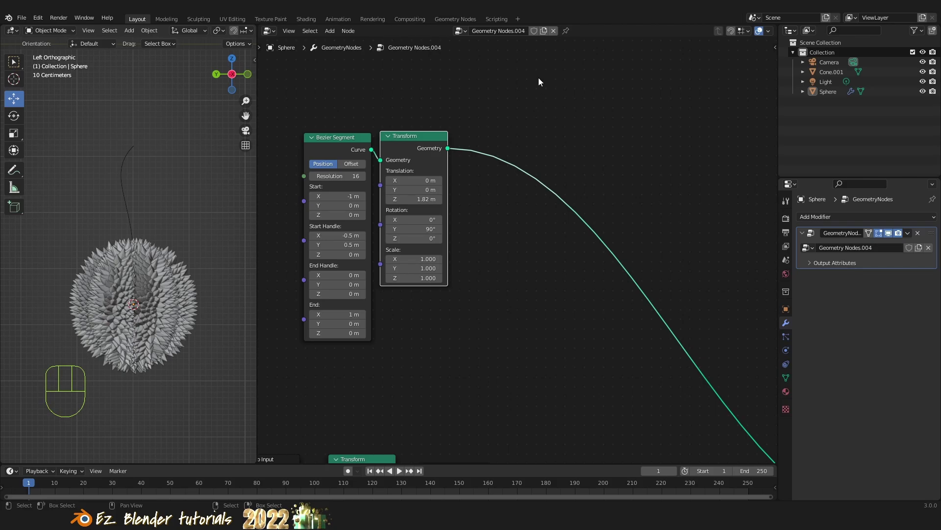
Bring up the Shift+A node search to add Set Curve Radius
key("shift+a")
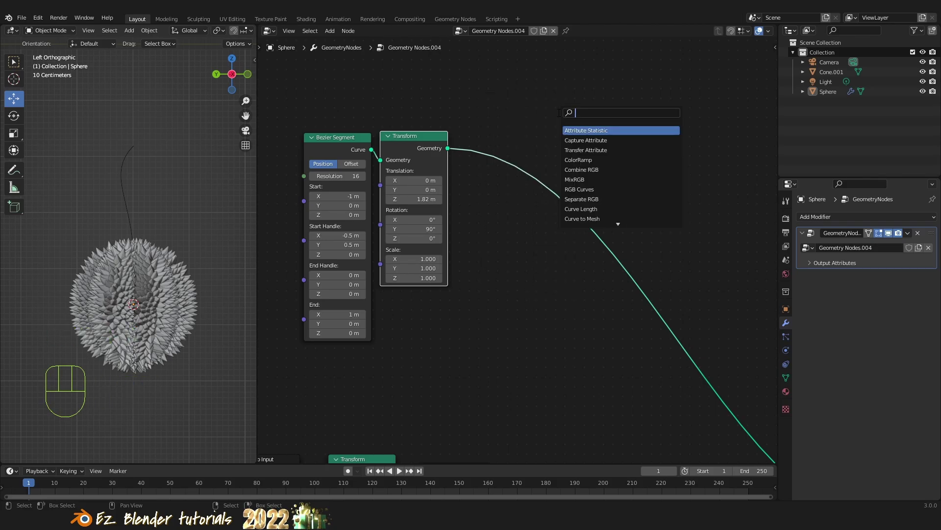
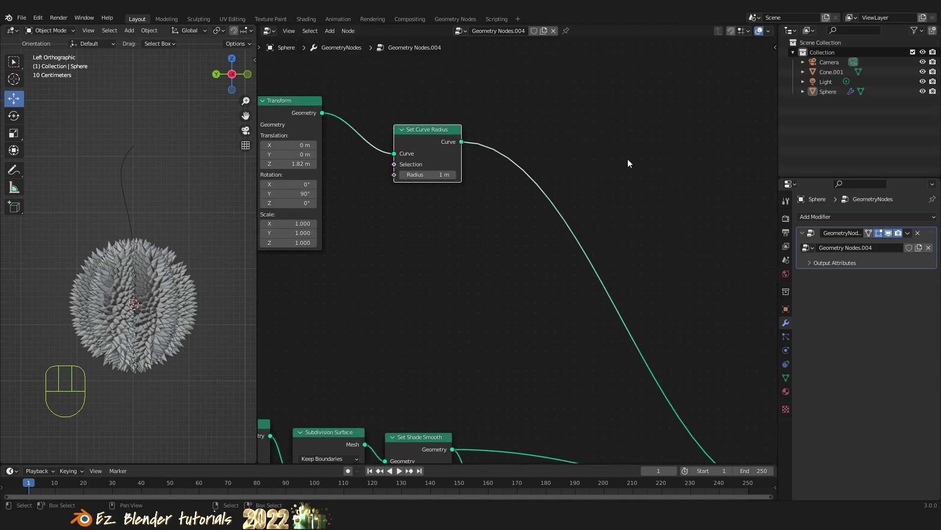
Insert a Curve to Mesh node on the link after Set Curve Radius and tidy the Bezier Segment node beside Transform
key("shift+a")
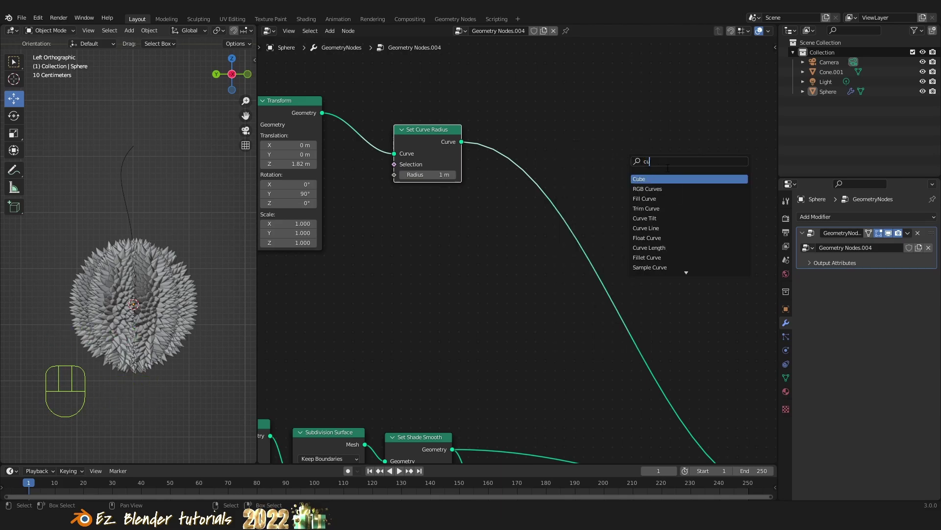
key("shift+a")
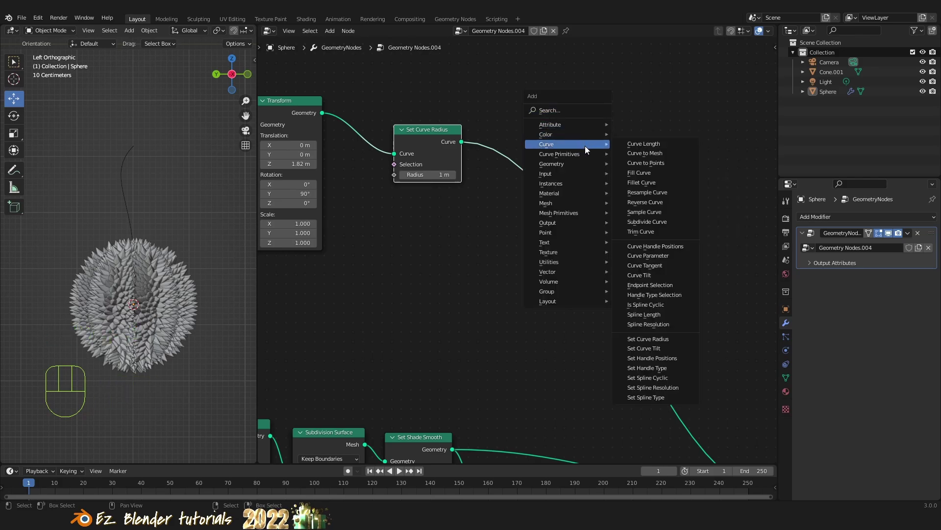
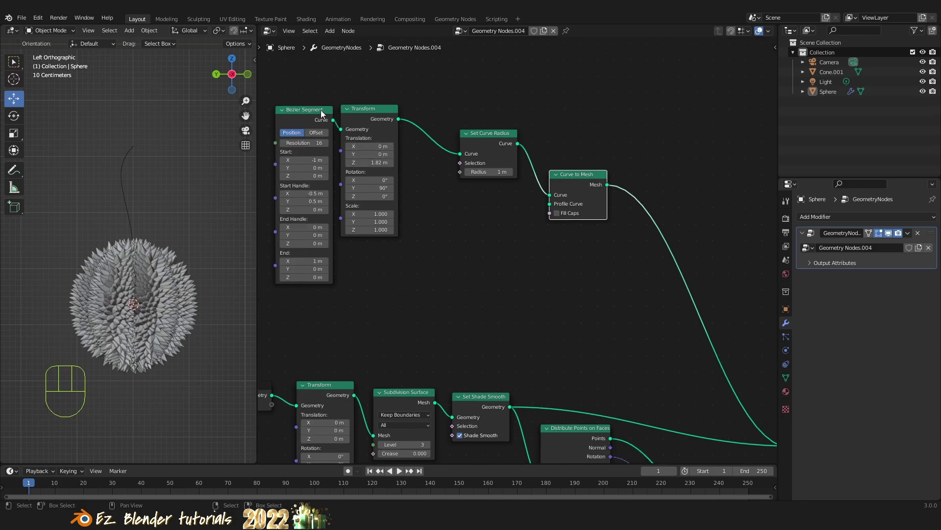
left_click_drag(372, 111, 379, 112)
left_click_drag(324, 117, 357, 120)
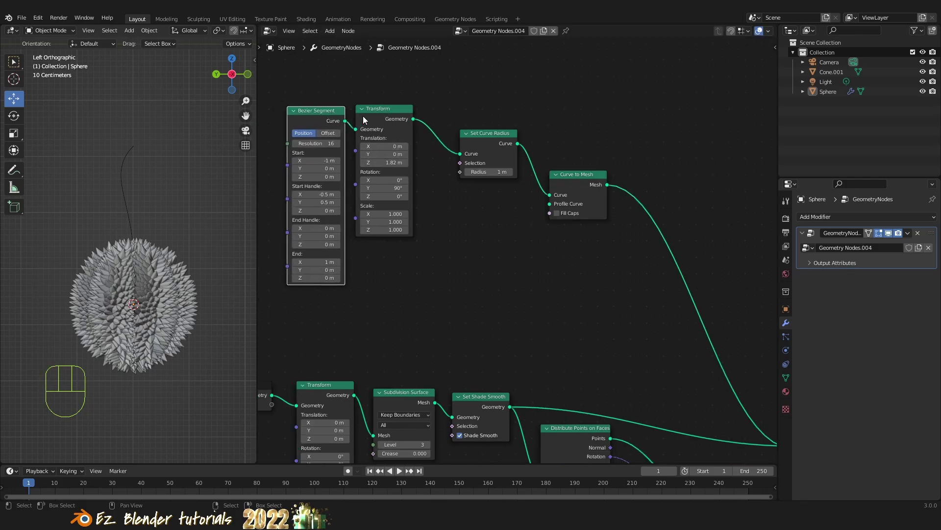
left_click(325, 111)
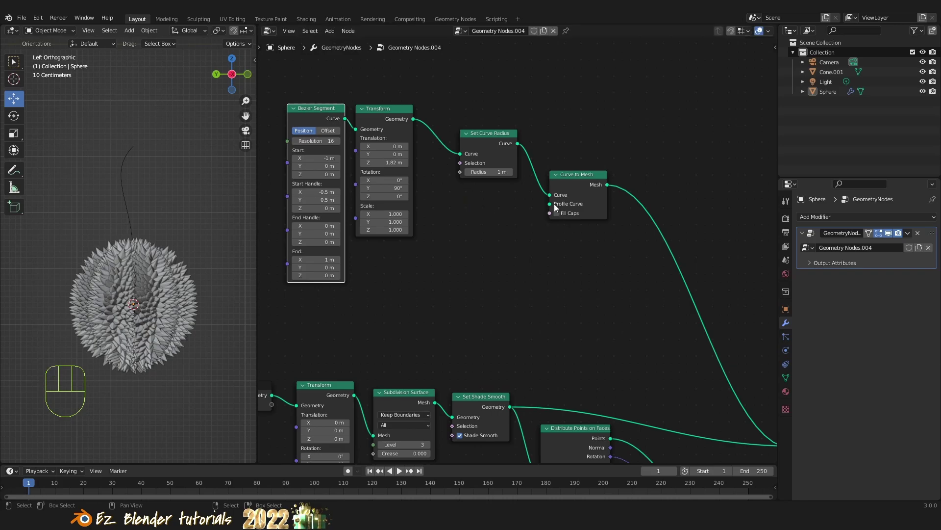
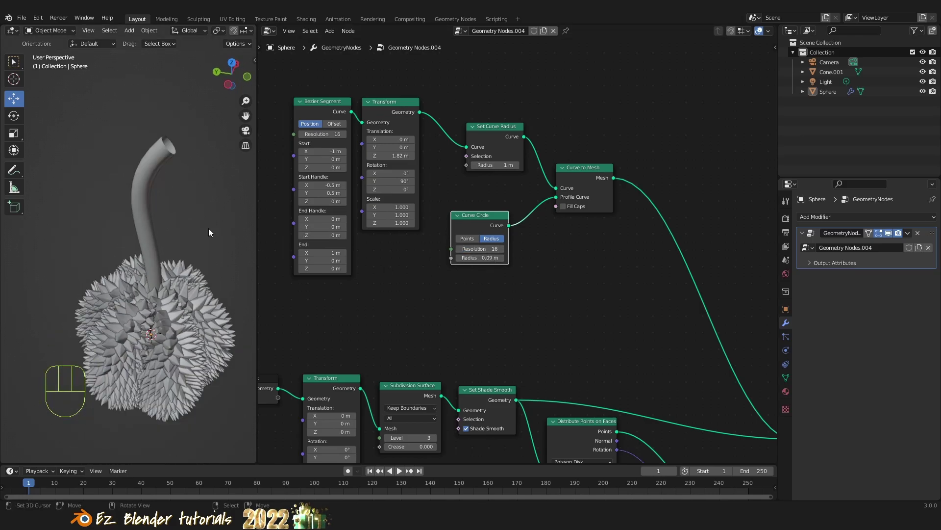
Orbit the viewport to inspect the stem tube after the 0.09 m circular profile is applied
left_click_drag(188, 217, 171, 207)
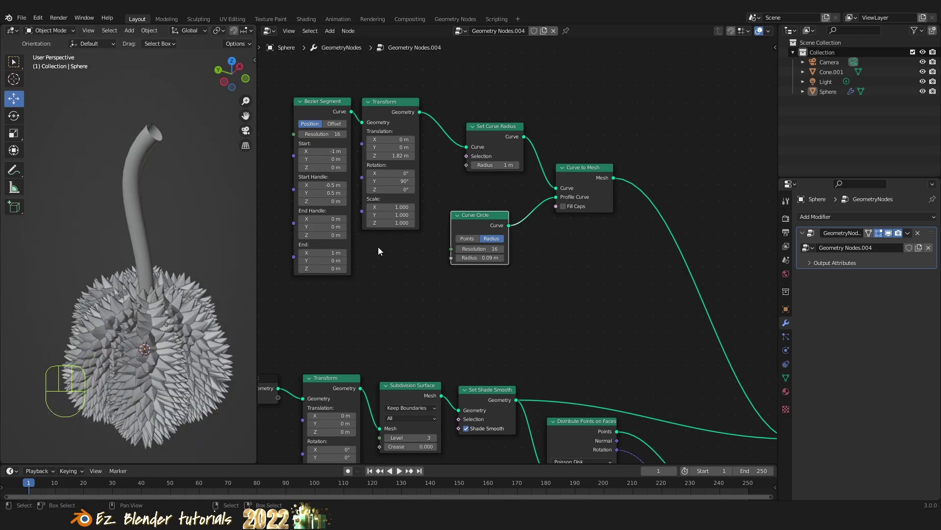
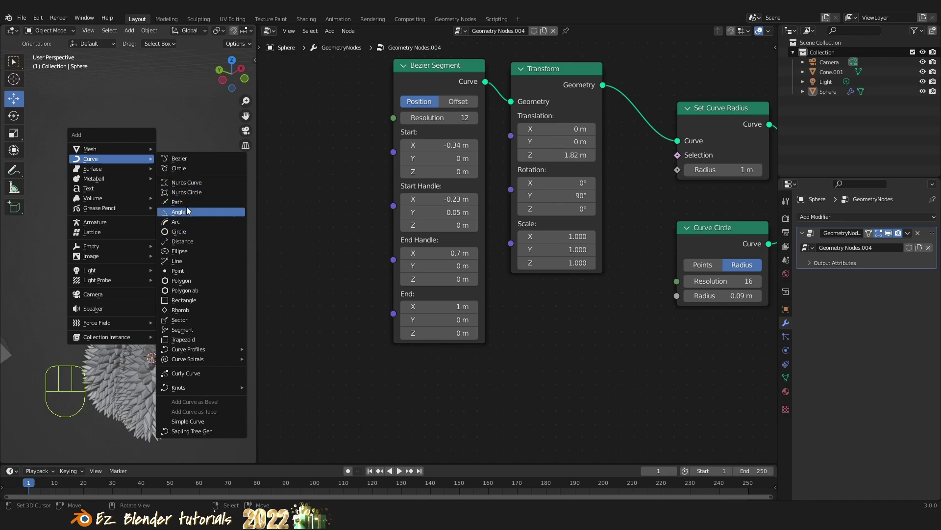
Add an Object Info node for NurbsPath and wire its geometry into Set Curve Radius
middle_click(189, 188)
key("`")
key("shift+a")
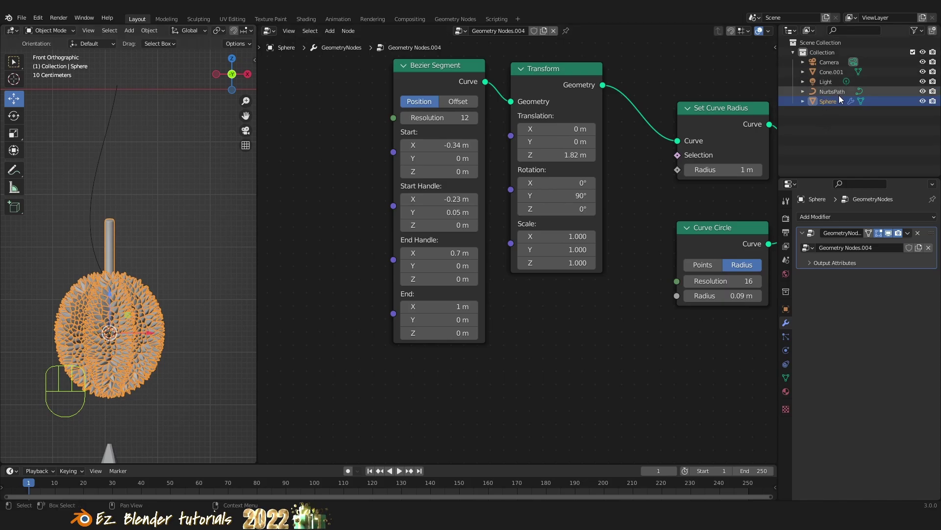
left_click(825, 112)
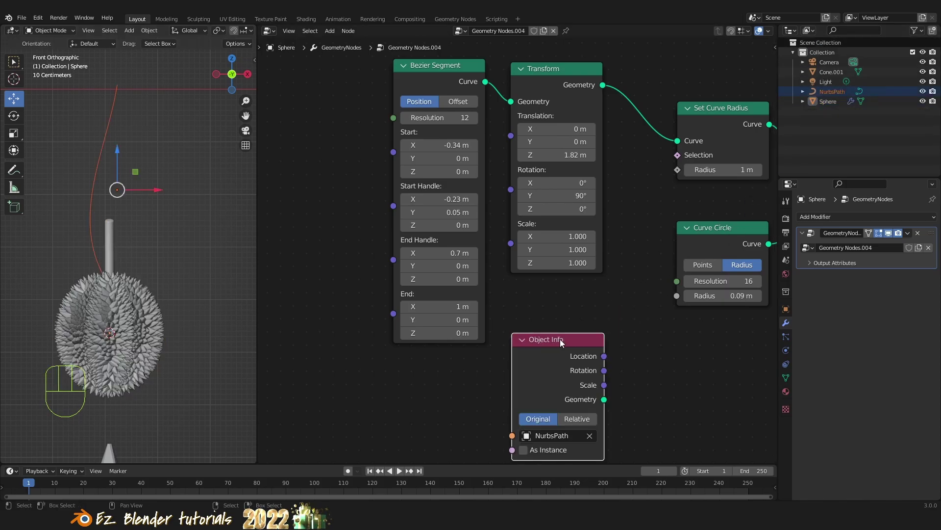
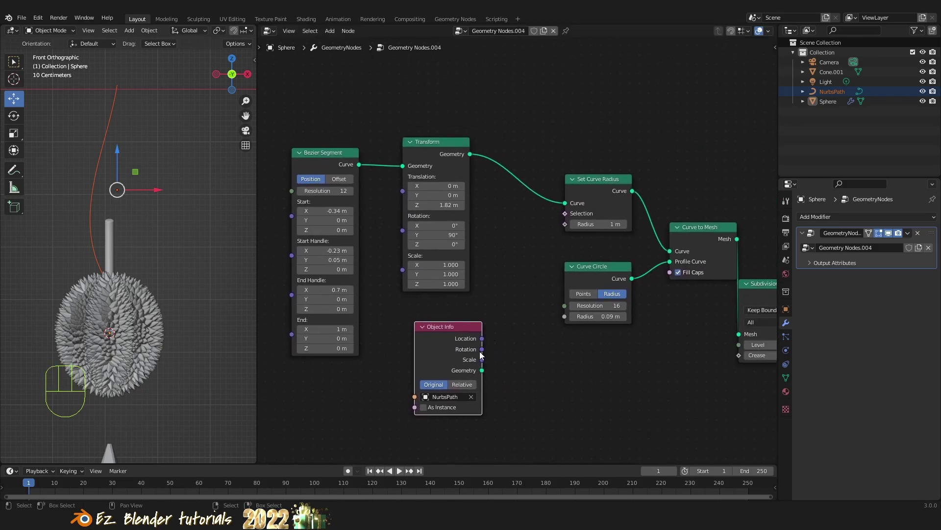
left_click_drag(488, 369, 474, 211)
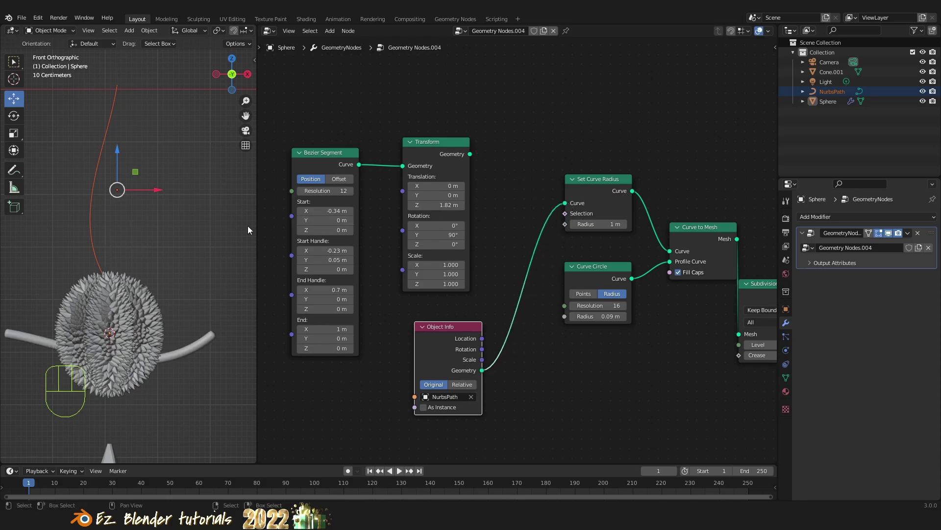
Rearrange the surrounding nodes and make NurbsPath the active object in the scene
left_click_drag(189, 345, 193, 324)
left_click_drag(179, 343, 152, 361)
left_click_drag(174, 338, 200, 309)
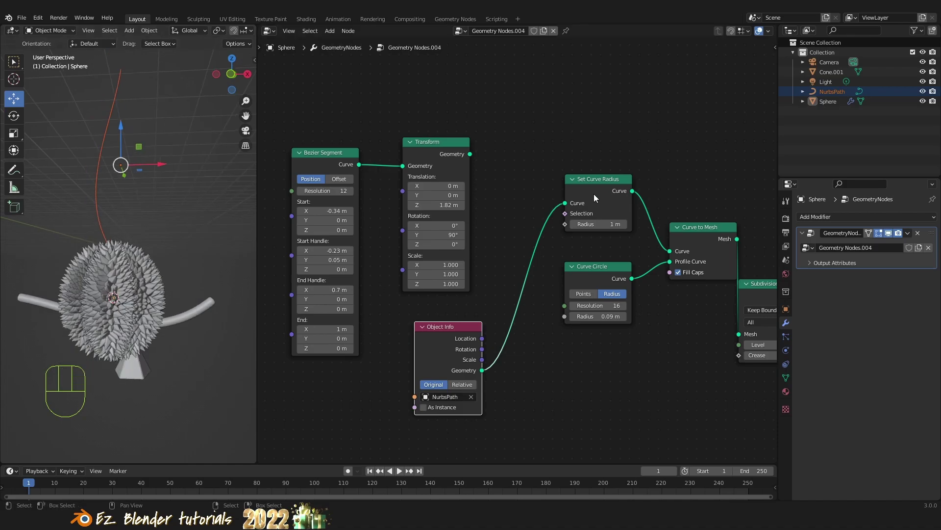
left_click_drag(569, 208, 497, 313)
left_click(454, 331)
key("Delete")
left_click_drag(473, 158, 565, 203)
left_click_drag(155, 222, 152, 246)
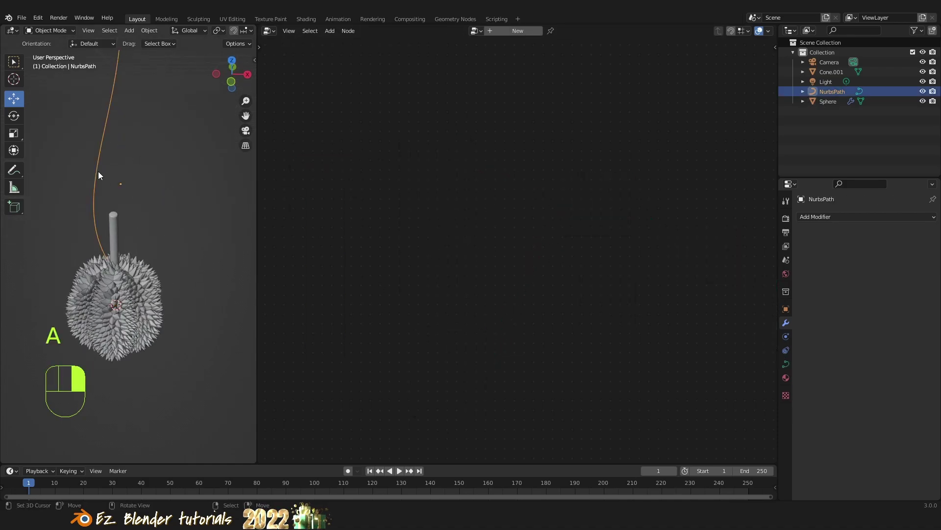
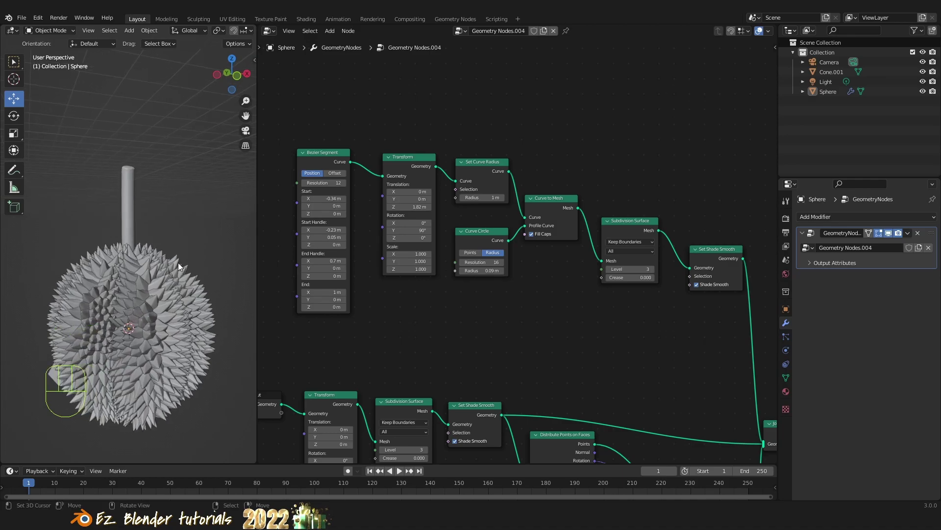
Adjust the node view while rerouting Transform's geometry into Set Curve Radius
left_click_drag(138, 264, 153, 269)
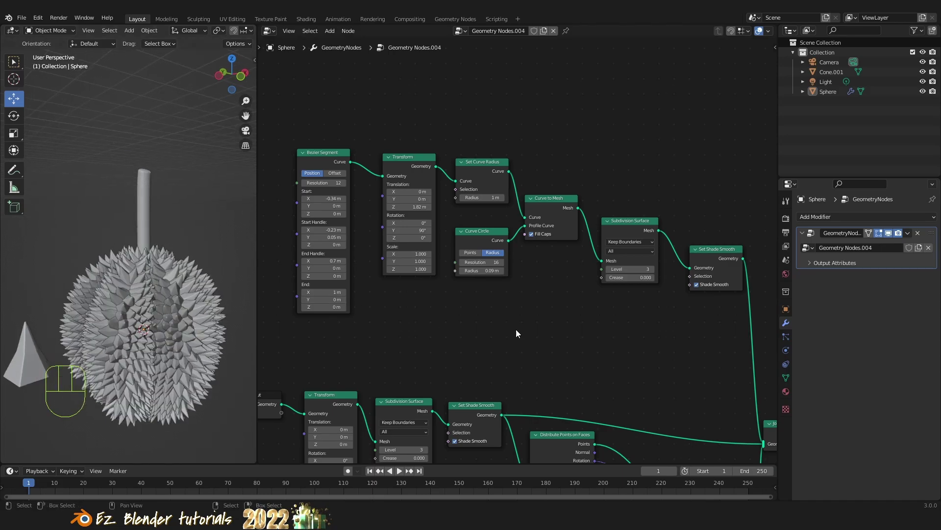
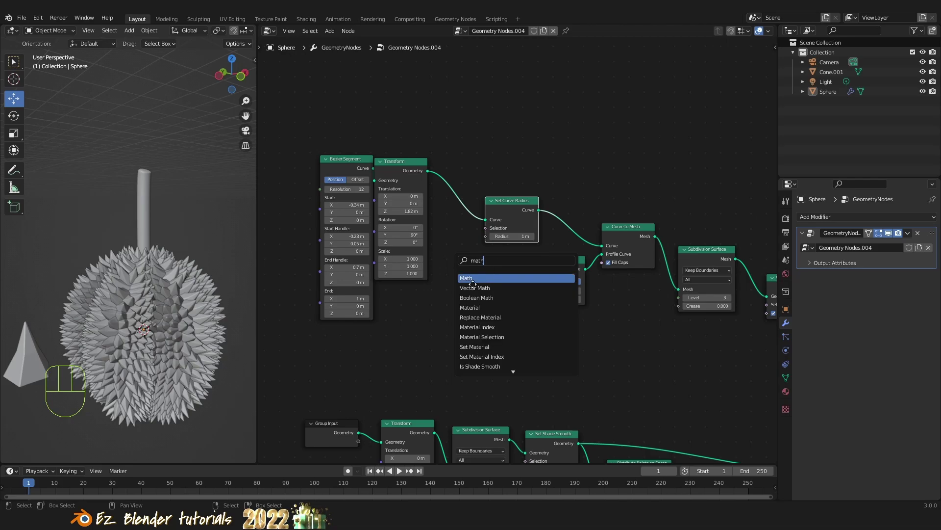
Place a Multiply math node and wire its value into the Set Curve Radius radius input
left_click_drag(426, 330, 419, 371)
left_click_drag(458, 317, 509, 234)
left_click(527, 194)
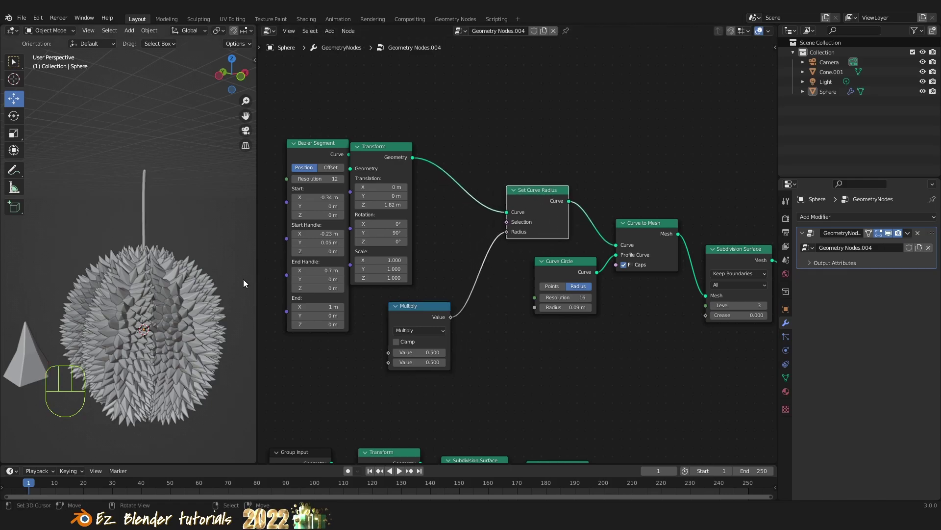
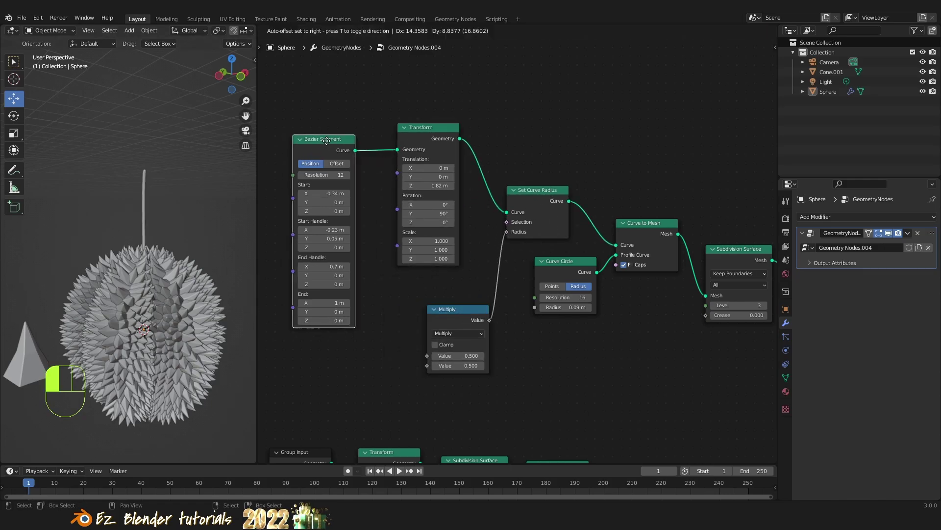
left_click(431, 127)
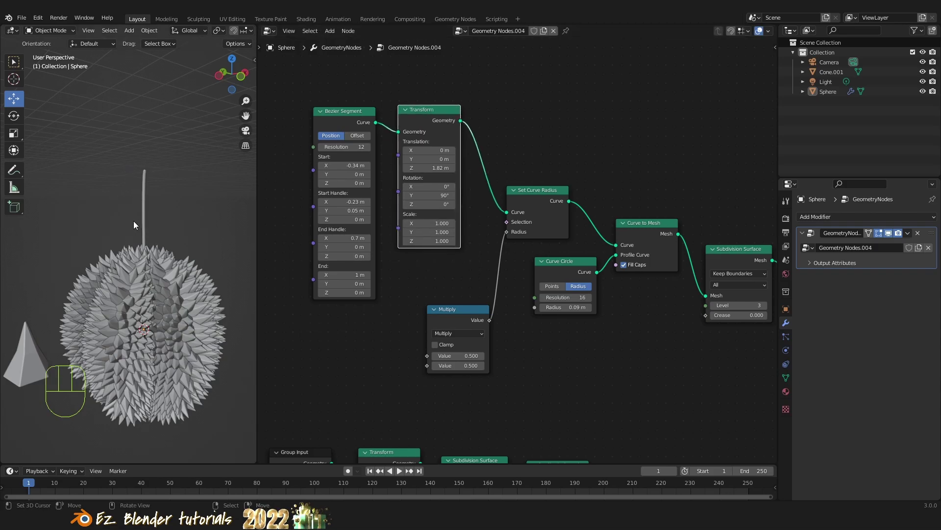
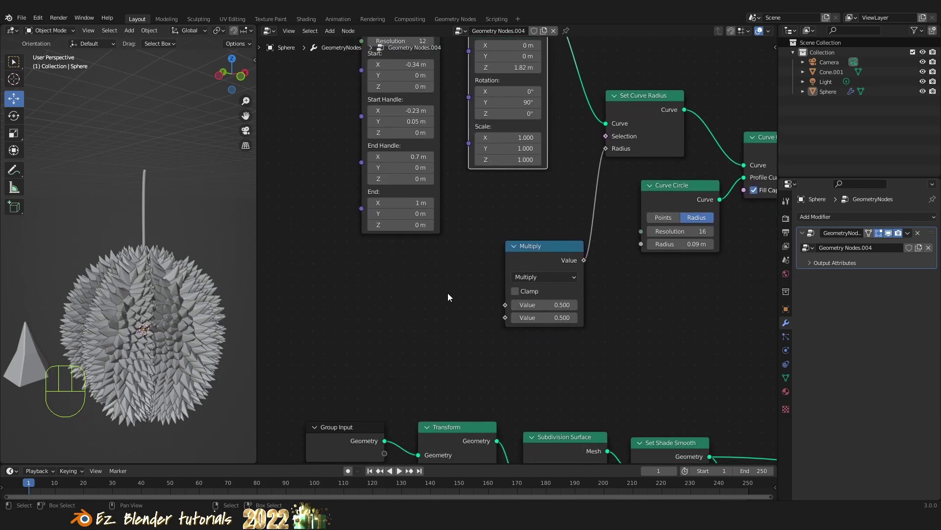
Add an RGB Curves node beside Multiply with a curve parameter input to shape the radius profile
key("shift+a")
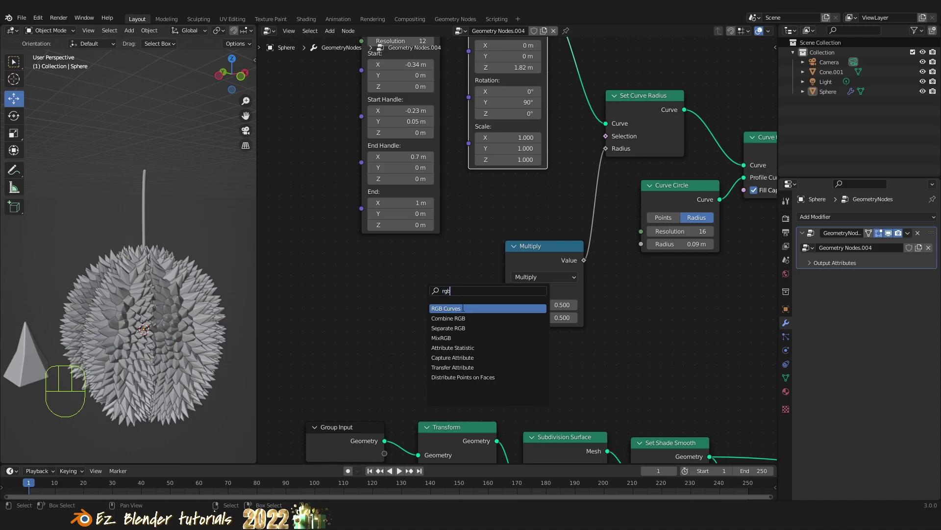
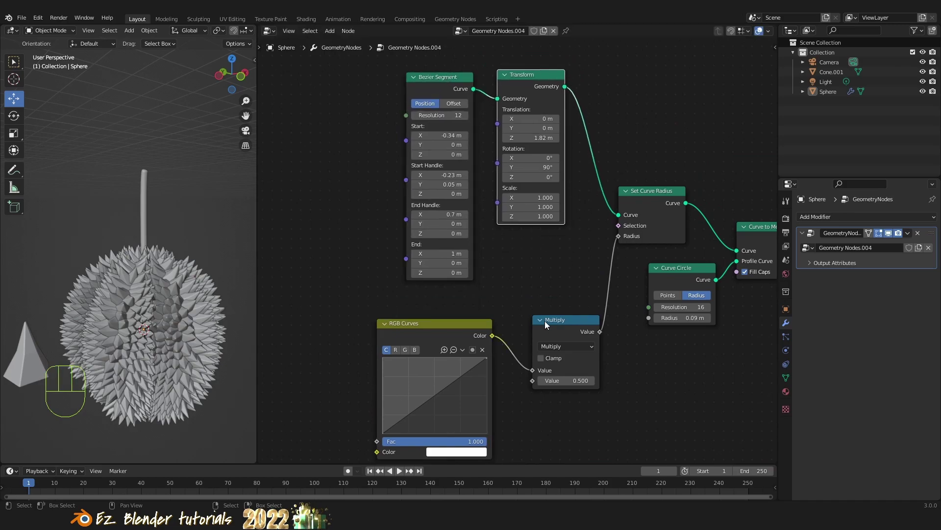
left_click_drag(576, 309, 567, 329)
left_click(567, 324)
left_click(488, 330)
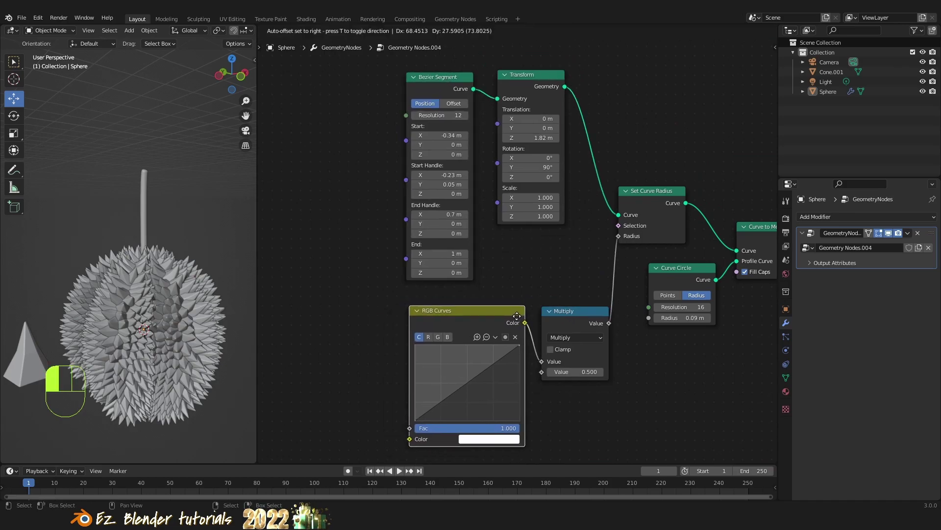
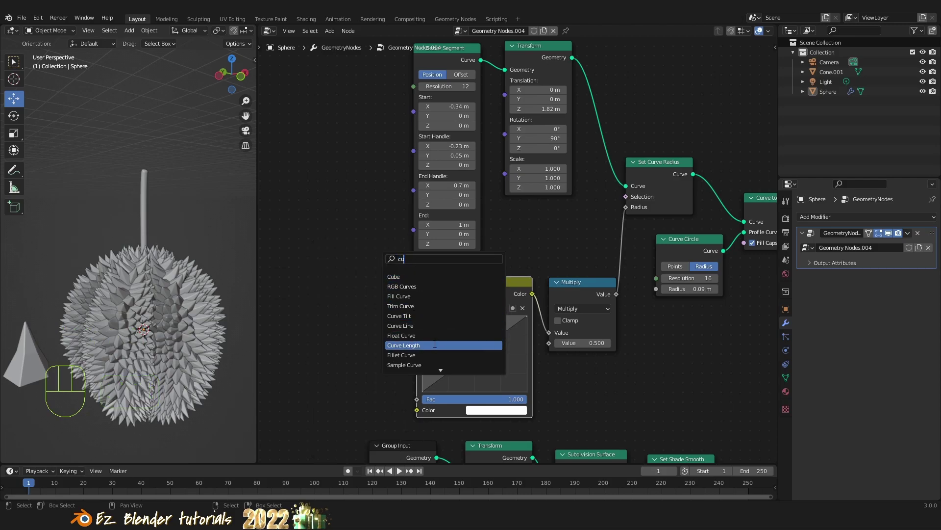
key("BackSpace")
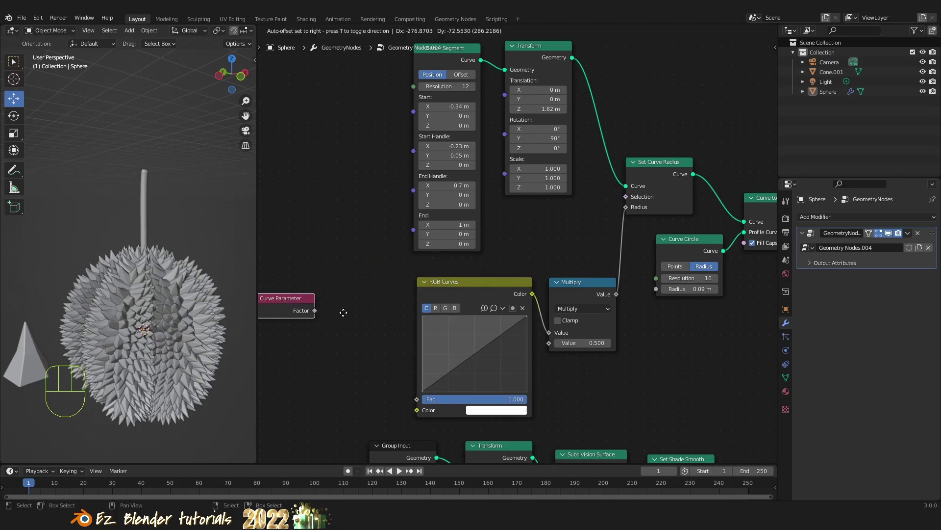
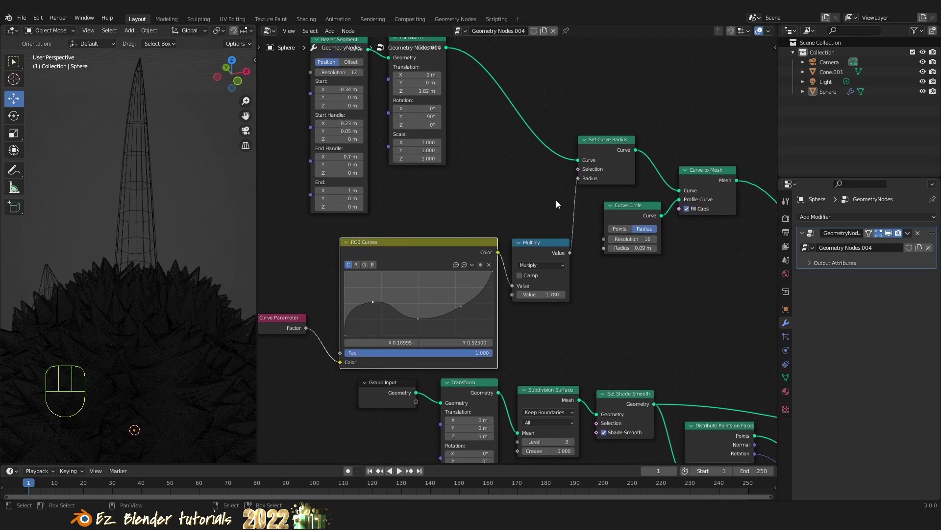
left_click_drag(172, 201, 174, 214)
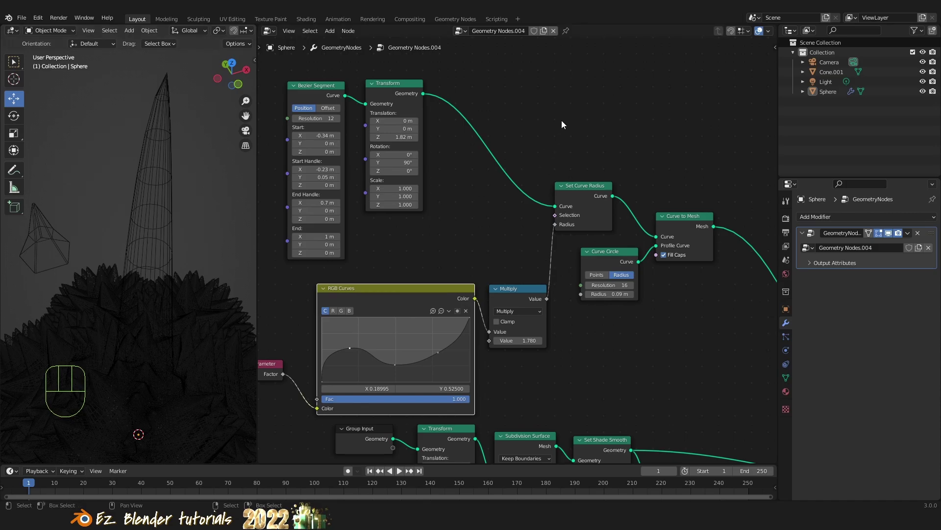
Insert a Resample Curve node between Transform and Set Curve Radius
key("shift+a")
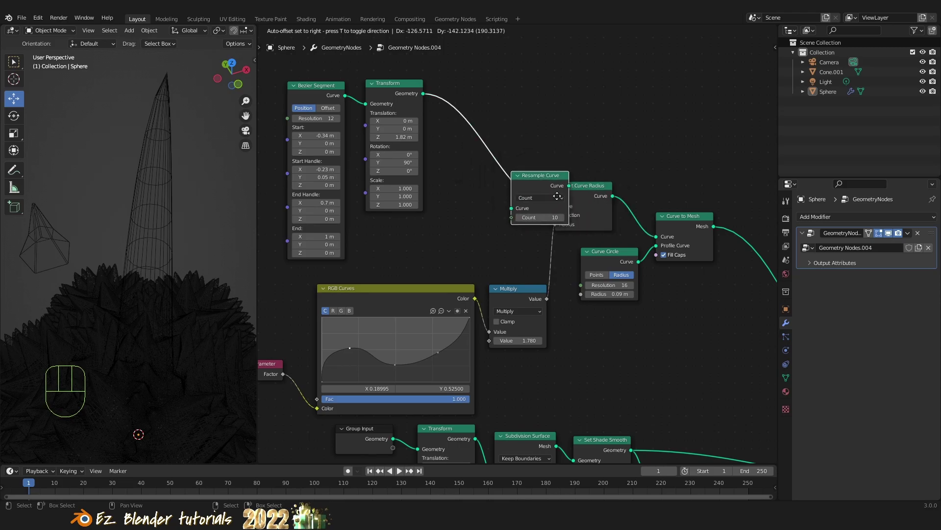
left_click_drag(187, 202, 185, 185)
middle_click(189, 191)
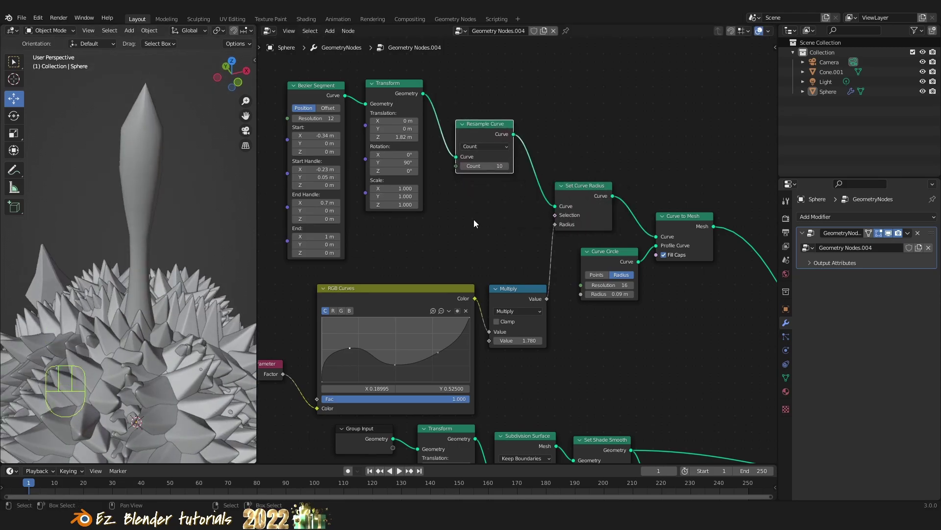
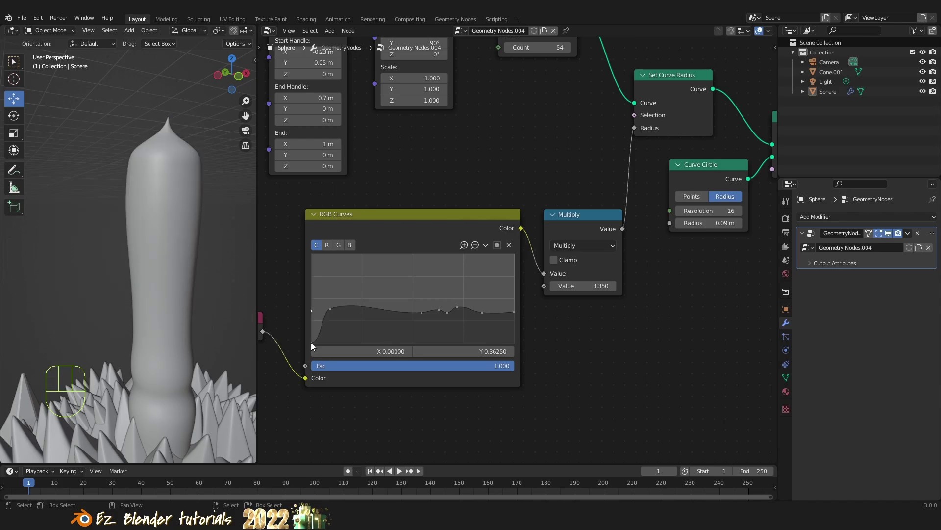
Select the RGB Curves node to refine the wavy radius profile
left_click(314, 312)
left_click_drag(316, 313, 314, 314)
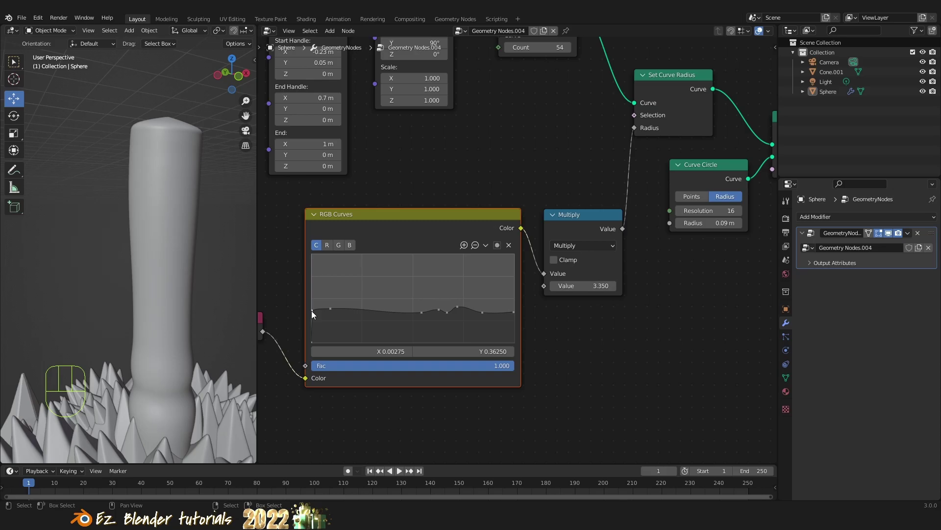
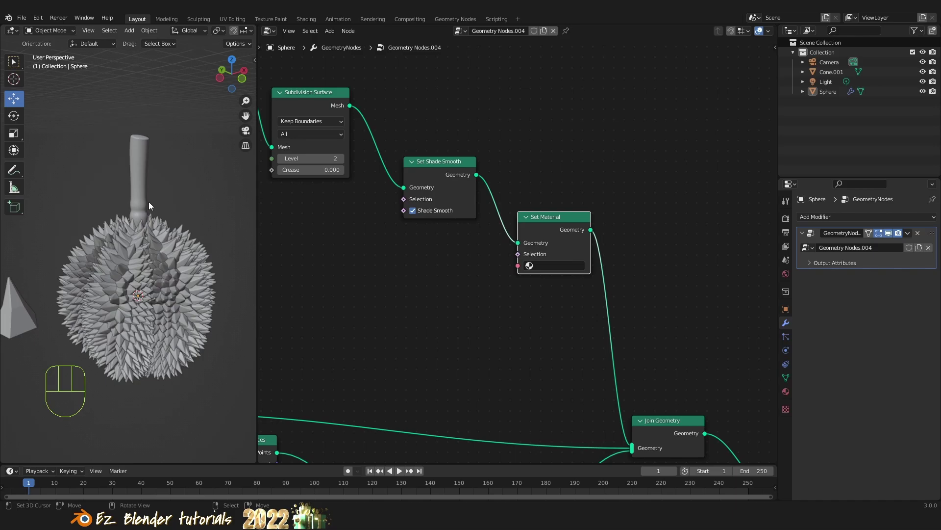
Show the Sphere's material settings to list materials for the Set Material node
left_click(790, 392)
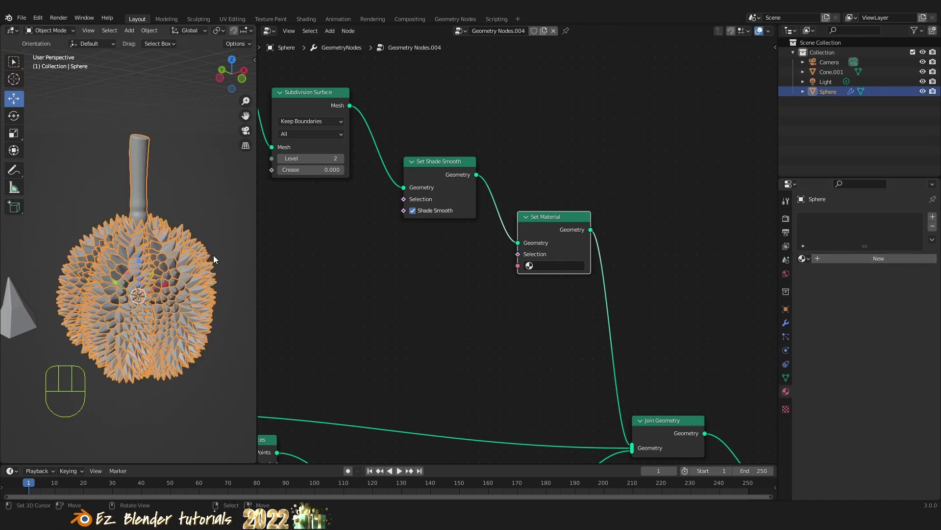
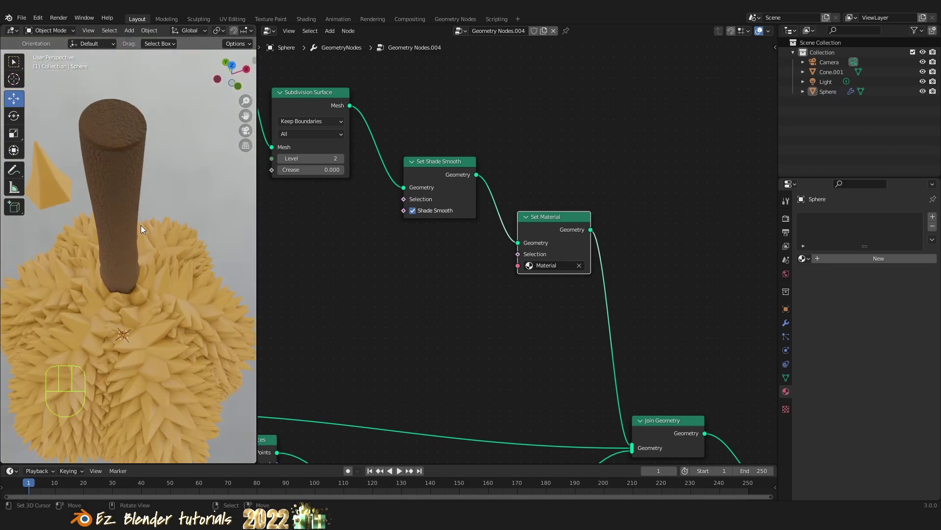
Orbit the viewport to inspect the brown stem in Material Preview
left_click_drag(146, 222, 156, 176)
left_click_drag(160, 191, 181, 217)
left_click_drag(583, 267, 625, 267)
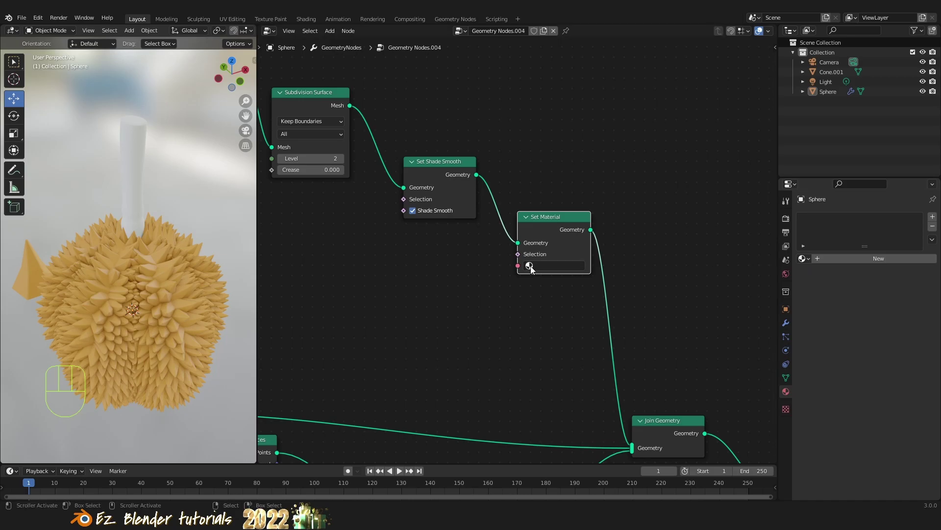
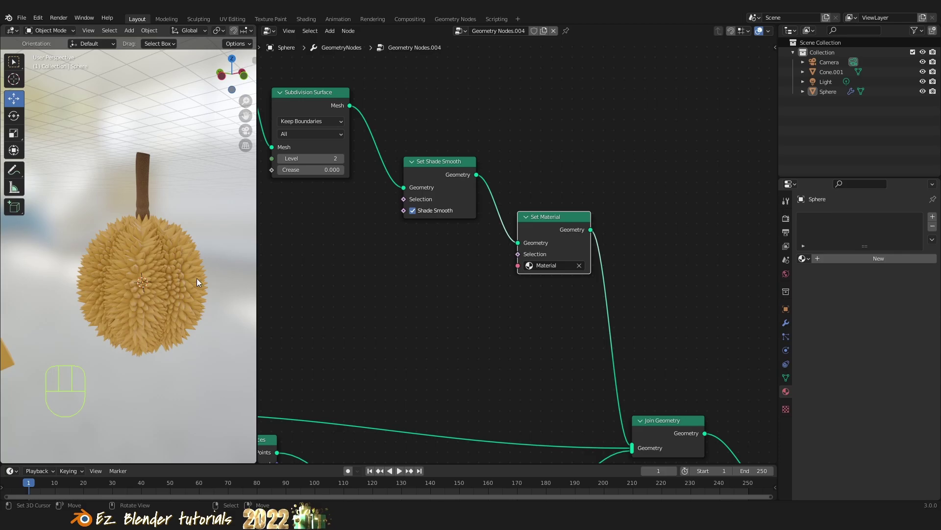
middle_click(165, 293)
left_click_drag(111, 280, 130, 269)
left_click_drag(57, 327, 101, 312)
left_click_drag(87, 314, 55, 321)
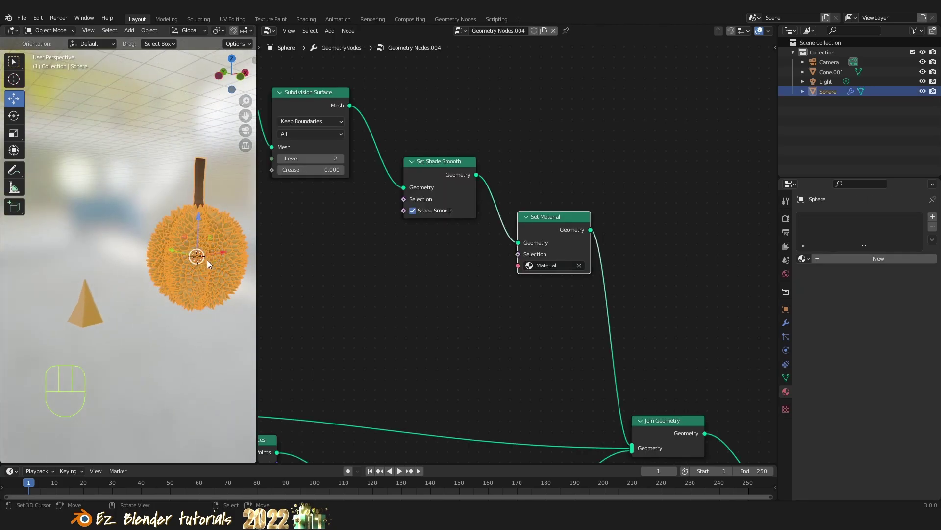
Duplicate the Set Material node and insert the copy into the link feeding Join Geometry
middle_click(572, 335)
left_click(589, 107)
key("shift+d")
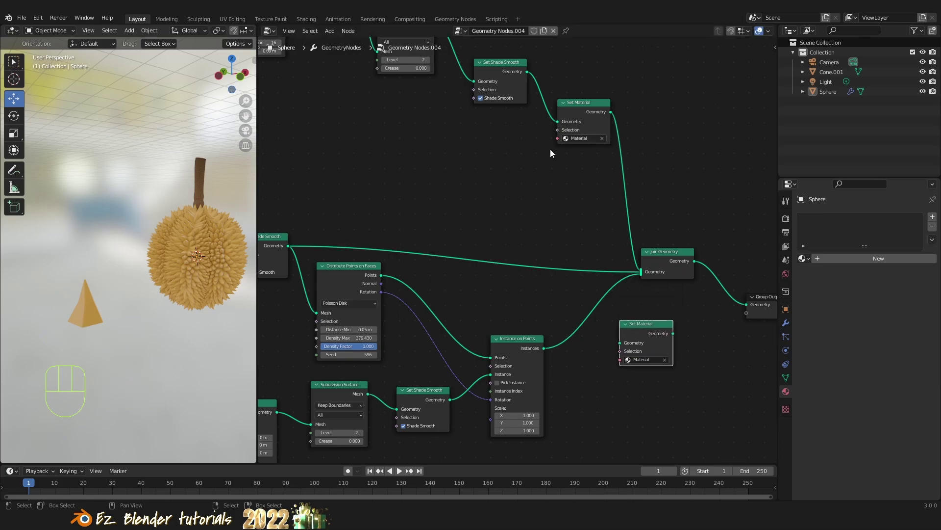
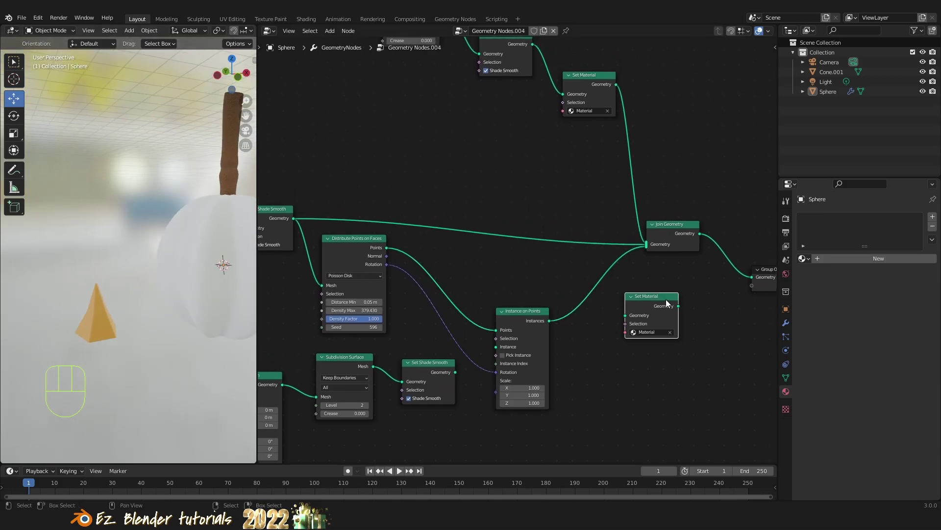
left_click_drag(215, 261, 186, 263)
left_click_drag(164, 271, 100, 264)
left_click_drag(106, 264, 165, 266)
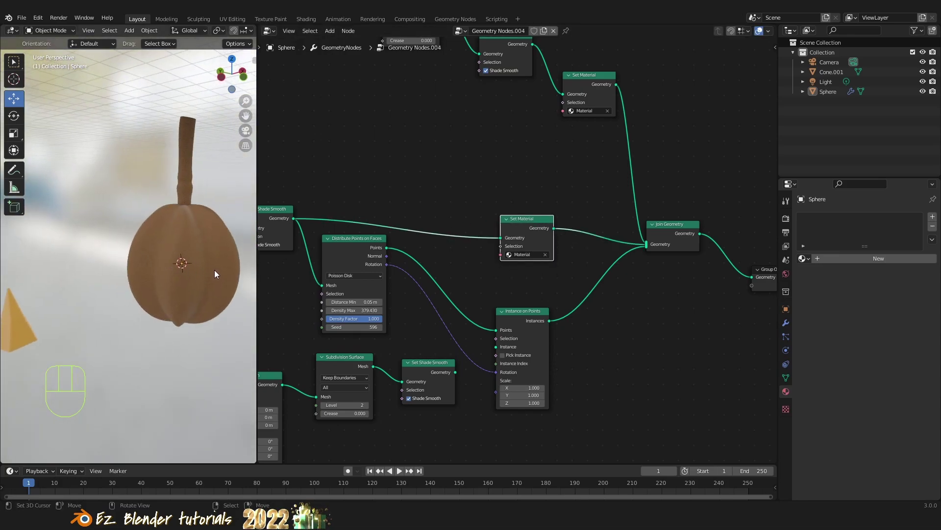
left_click_drag(204, 272, 180, 275)
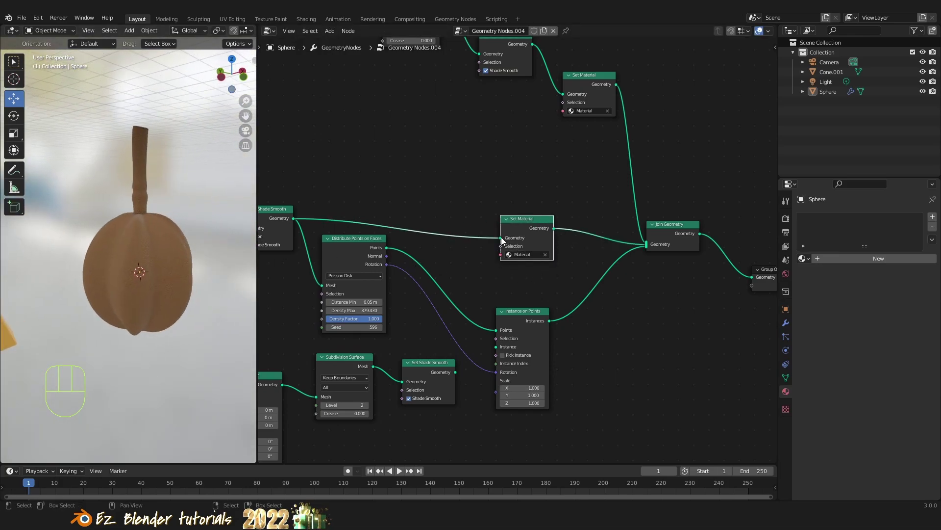
left_click_drag(541, 219, 576, 208)
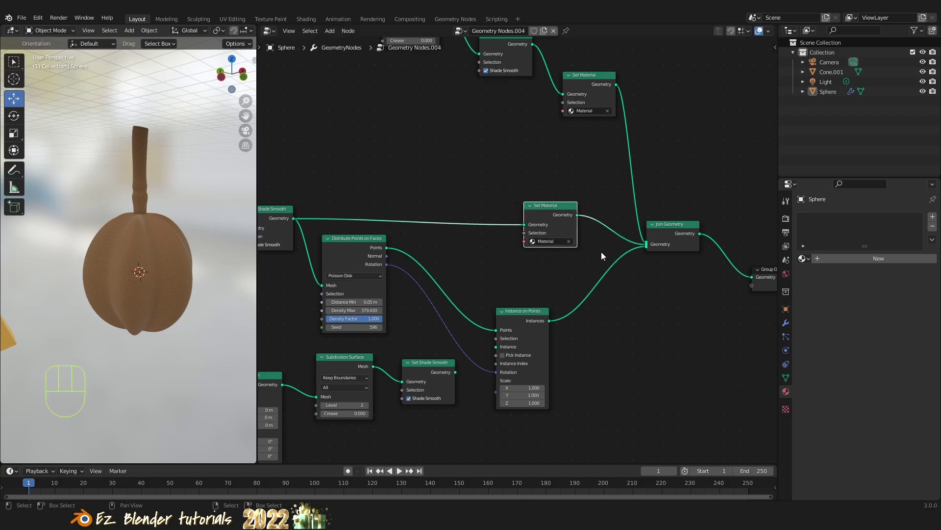
Reroute the geometry link straight into the Join Geometry input
left_click_drag(537, 282, 509, 303)
left_click_drag(497, 337, 496, 368)
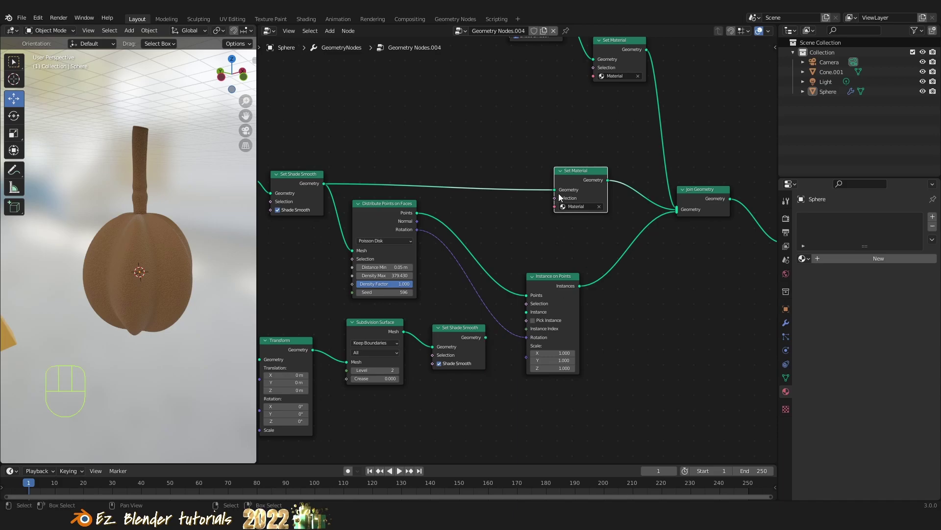
left_click_drag(558, 190, 679, 212)
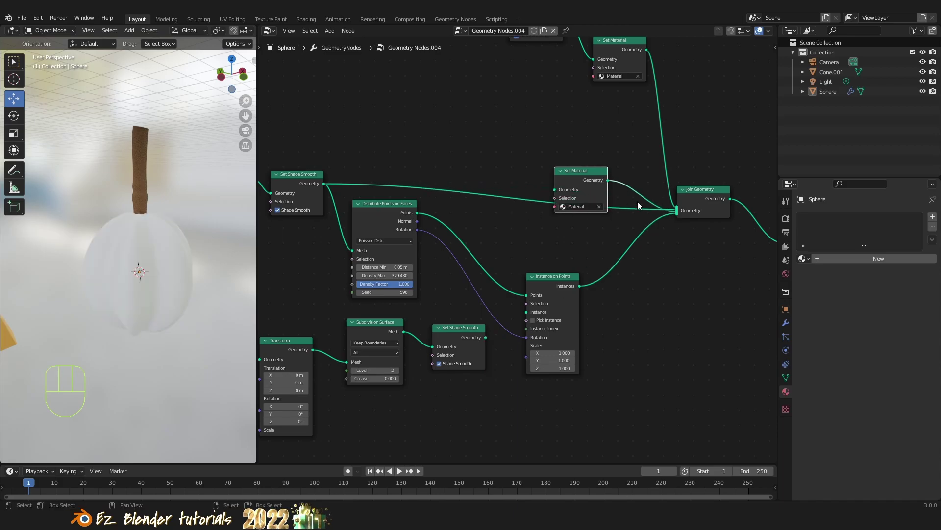
left_click_drag(678, 212, 617, 166)
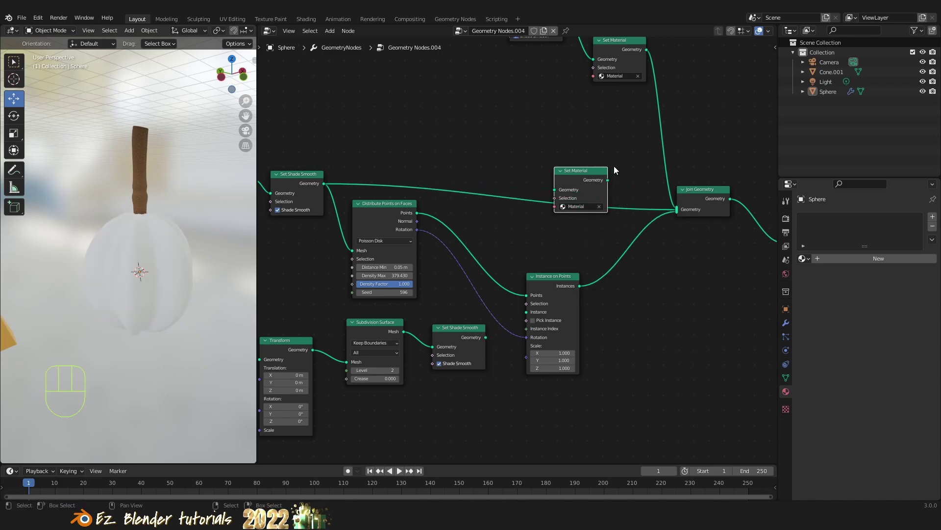
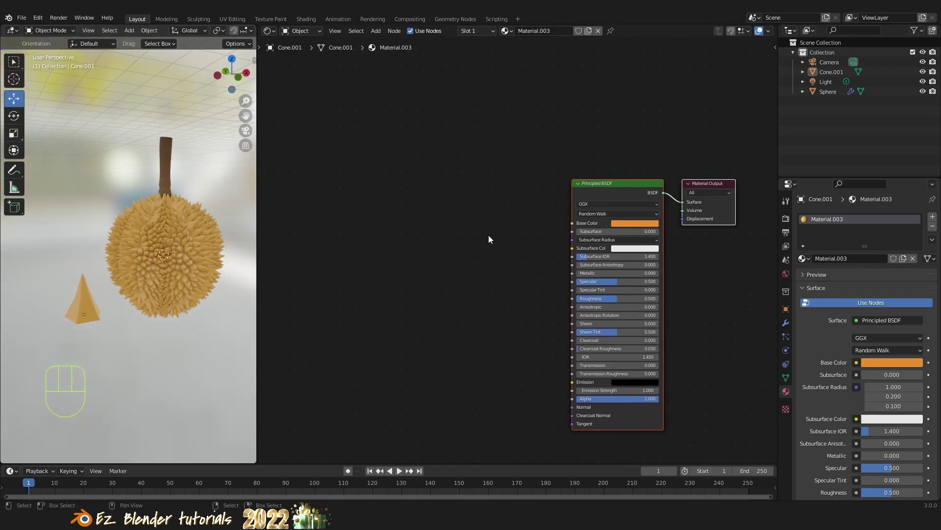
Add a Color Ramp to Material.003 and feed its Color into the Principled BSDF Base Color
key("shift+a")
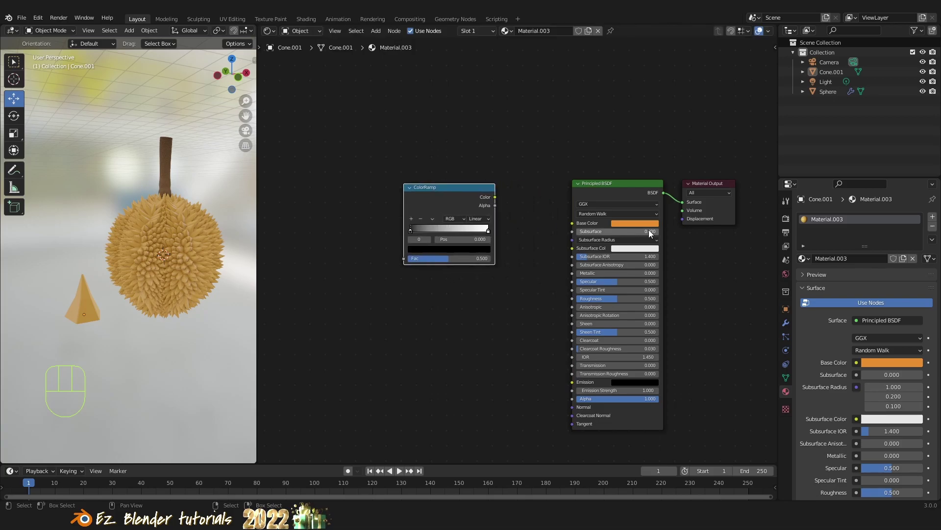
left_click_drag(627, 229, 642, 225)
left_click(637, 228)
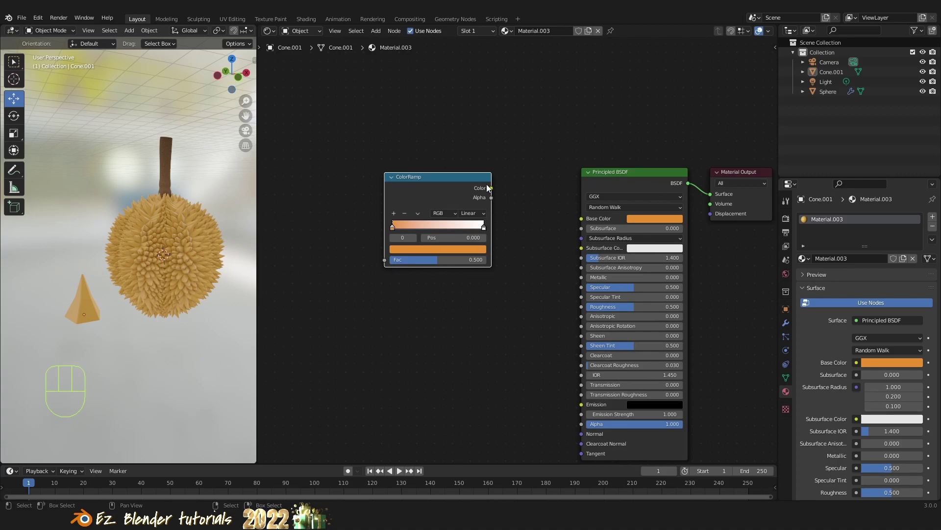
left_click_drag(494, 189, 517, 214)
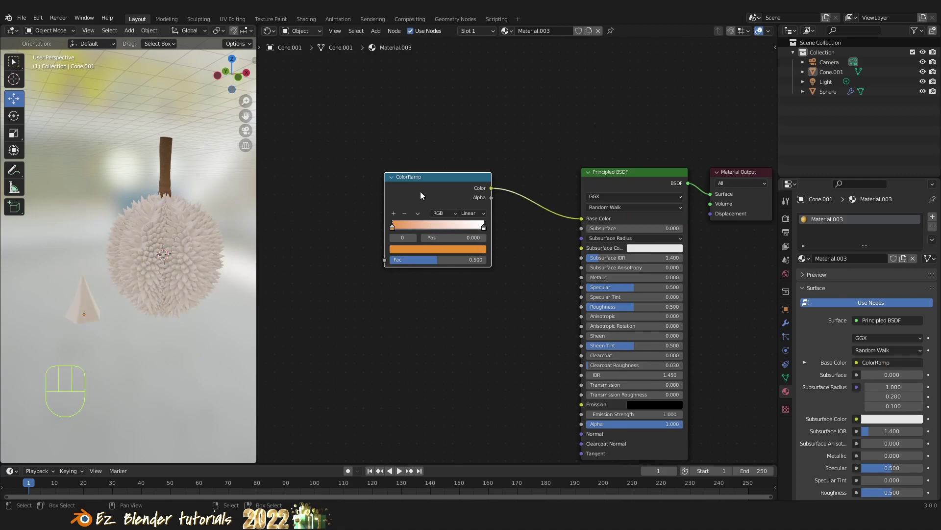
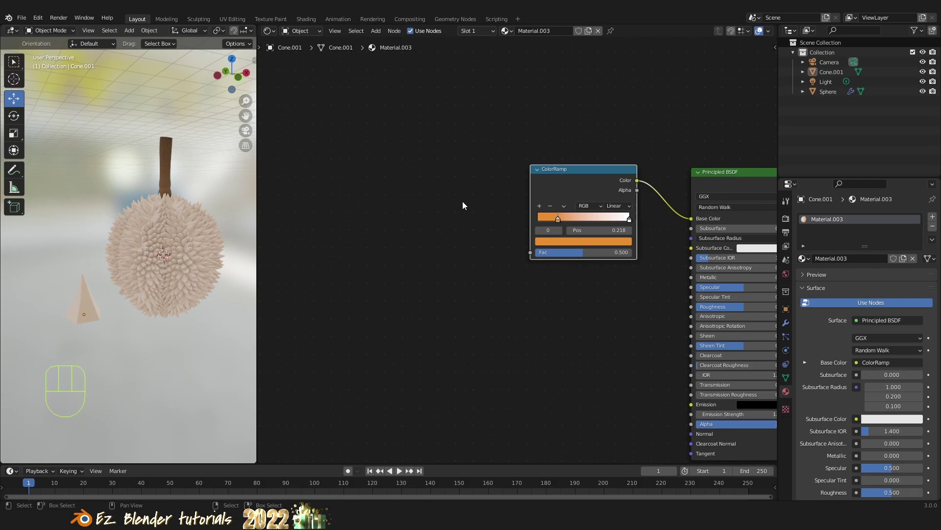
Add Texture Coordinate and Separate XYZ nodes so the object Z coordinate drives the ramp factor
key("shift+a")
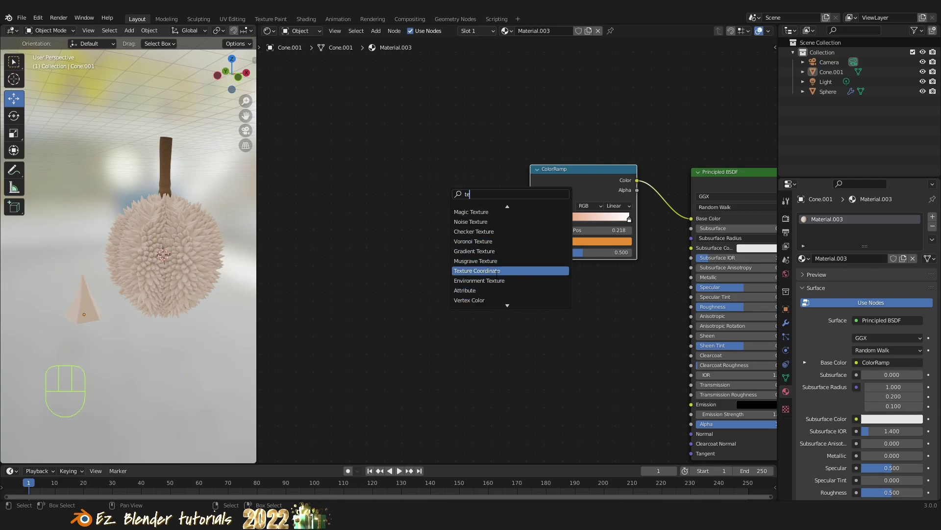
left_click(411, 229)
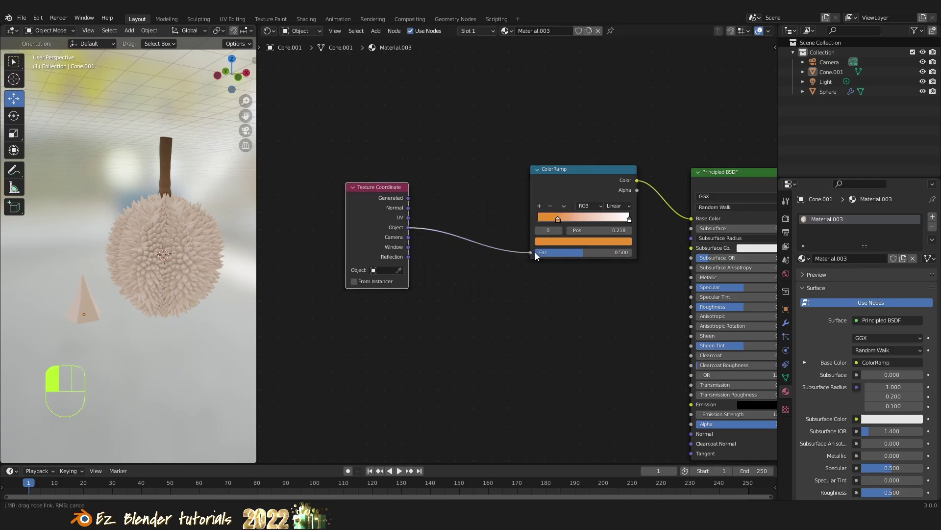
left_click_drag(391, 190, 425, 162)
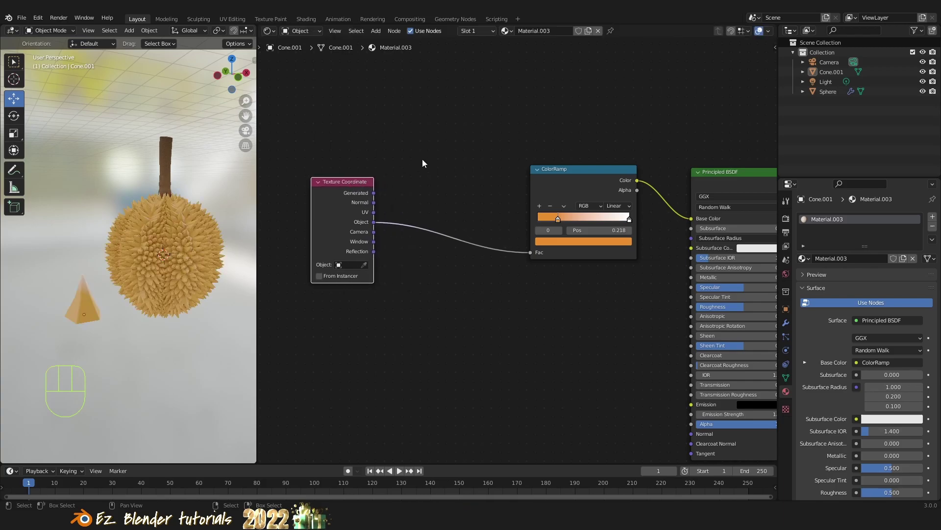
key("shift+a")
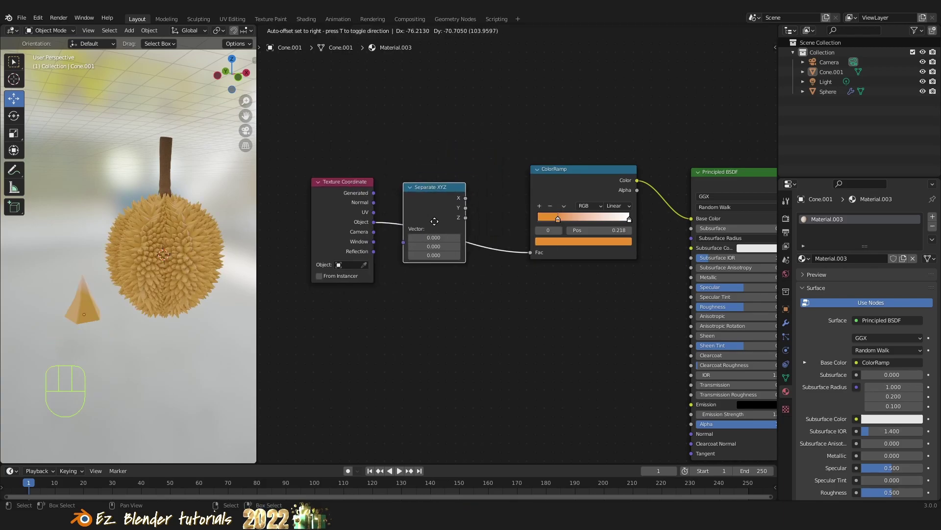
left_click_drag(475, 220, 446, 250)
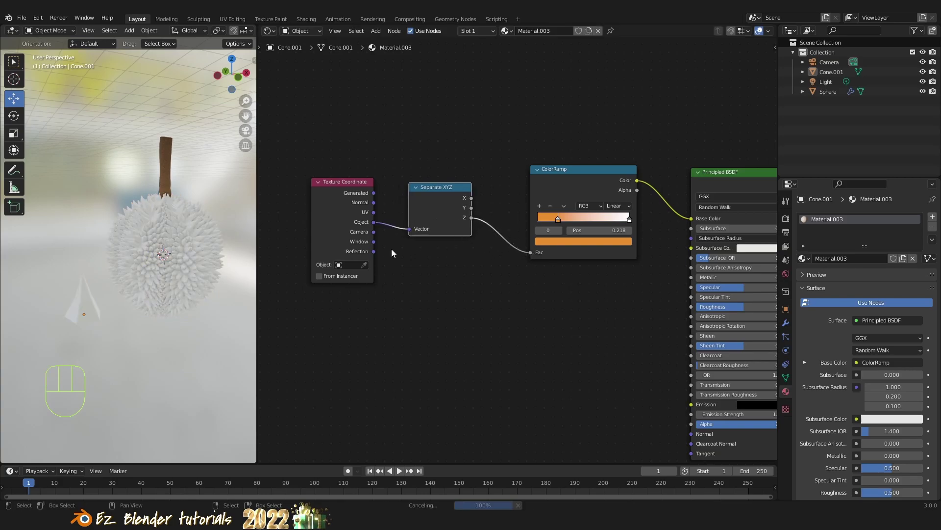
left_click_drag(132, 313, 162, 304)
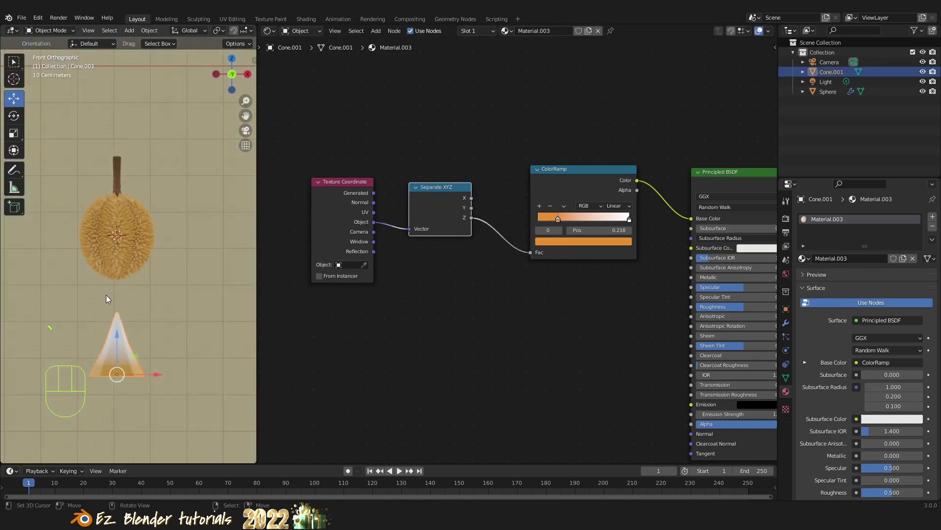
Move the first ramp stop near the start and add a middle stop to the gradient
left_click_drag(123, 303, 143, 237)
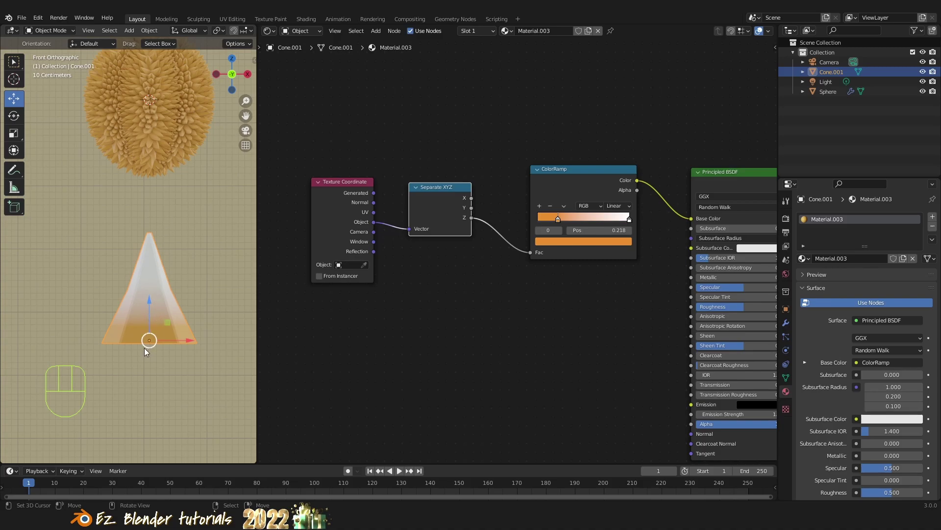
left_click_drag(561, 221, 532, 228)
left_click_drag(190, 215, 197, 260)
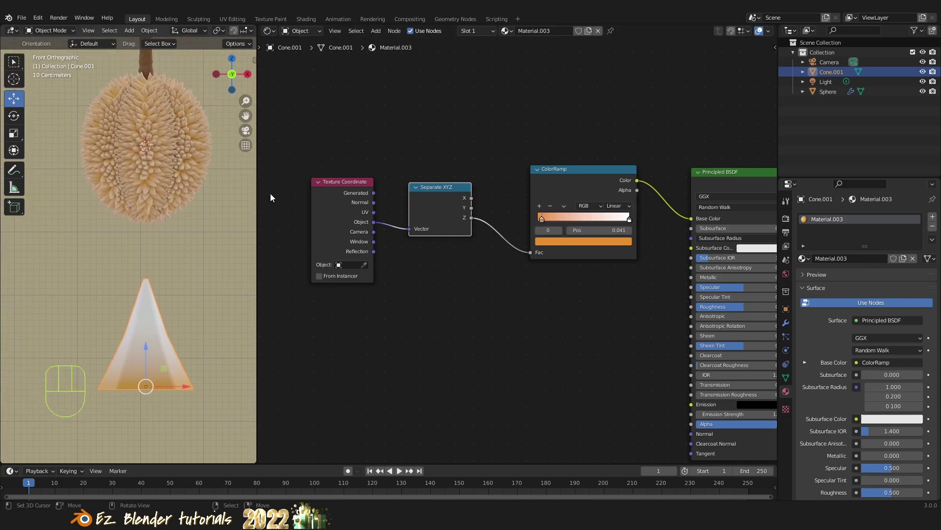
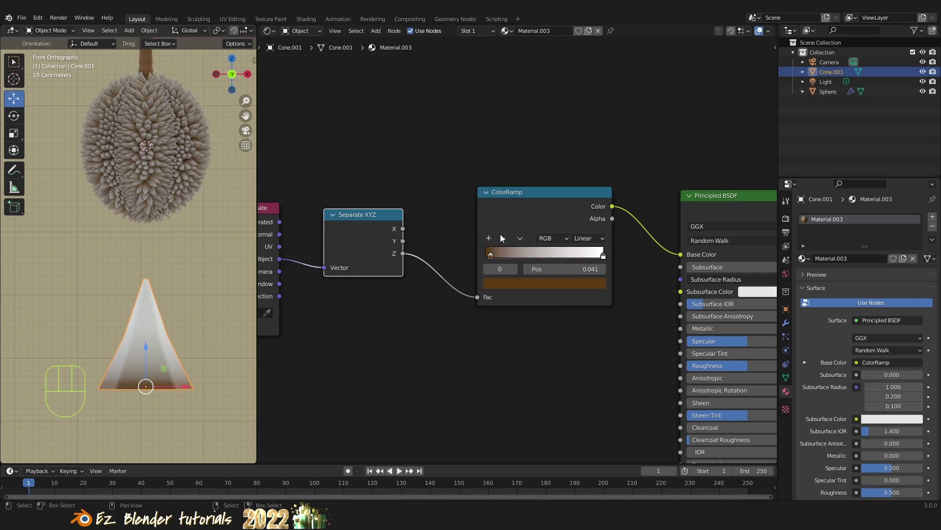
left_click(491, 241)
Recolour the stops to dark brown through yellow to tan and review the spikes in the viewport
left_click(552, 284)
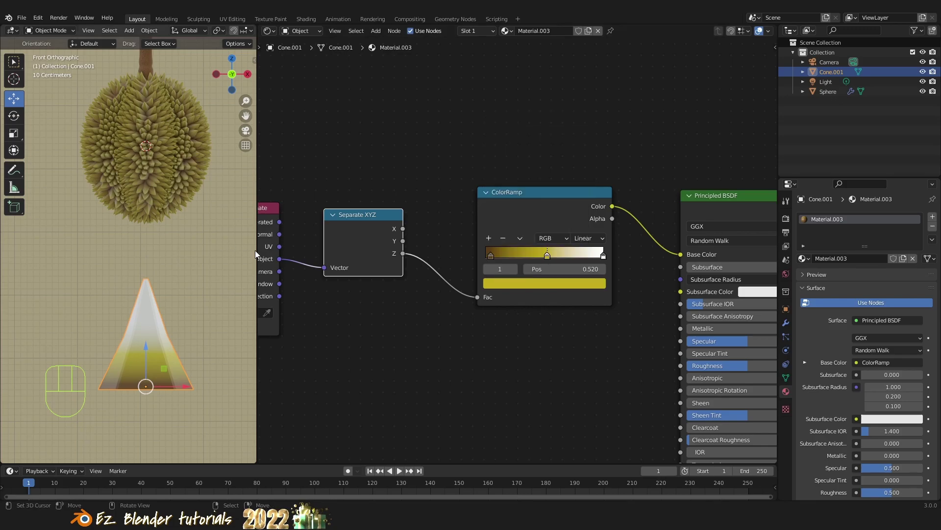
left_click(538, 286)
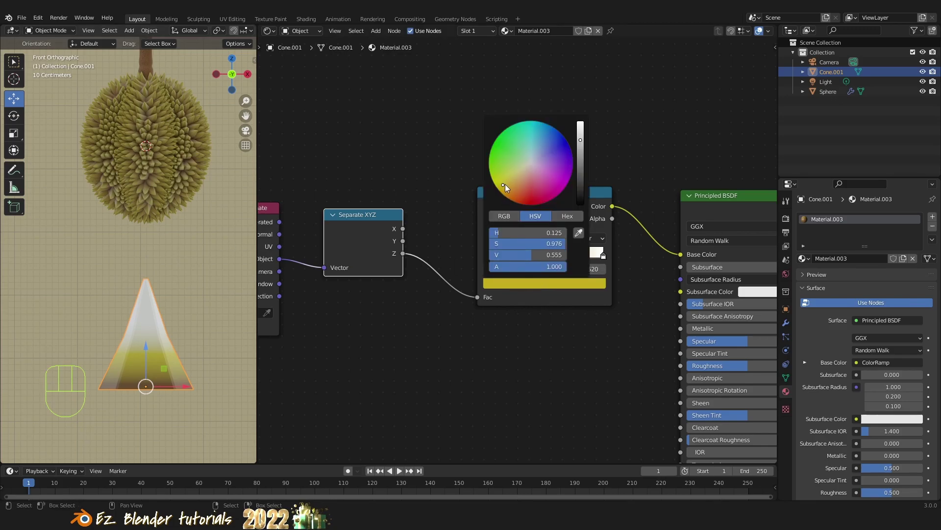
left_click(606, 257)
left_click_drag(583, 285, 565, 255)
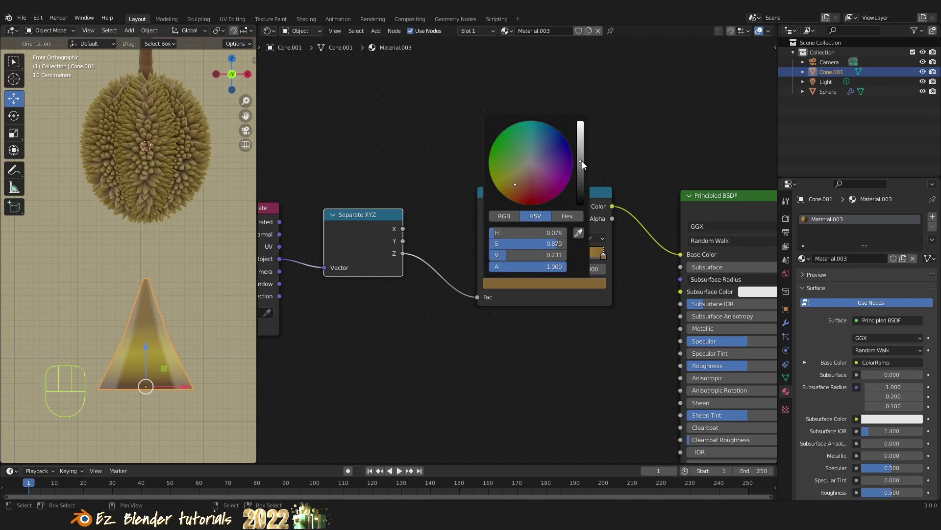
left_click_drag(193, 190, 130, 239)
middle_click(153, 229)
left_click_drag(175, 242, 214, 232)
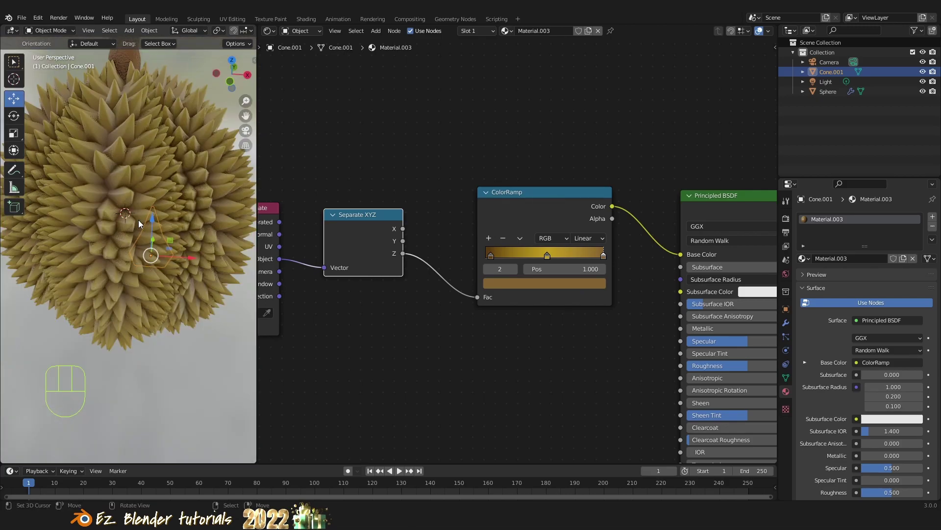
left_click_drag(127, 214, 108, 204)
middle_click(131, 215)
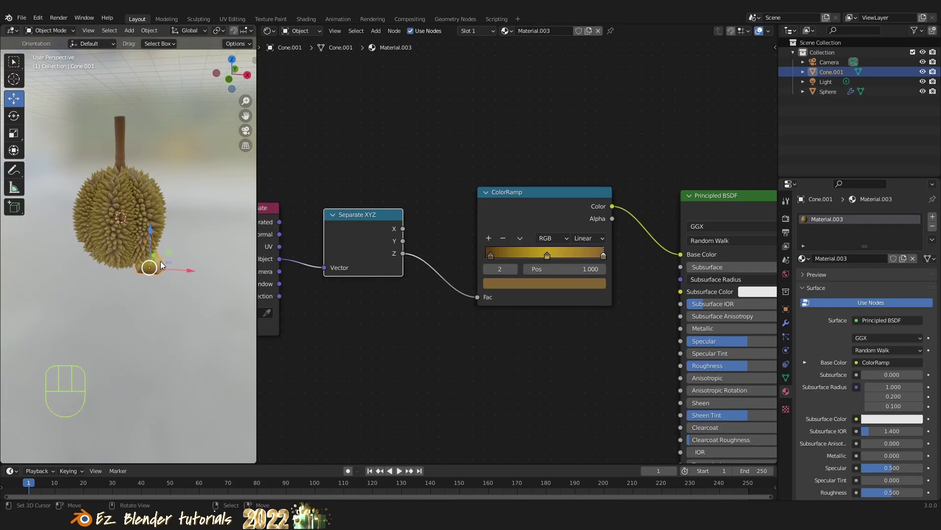
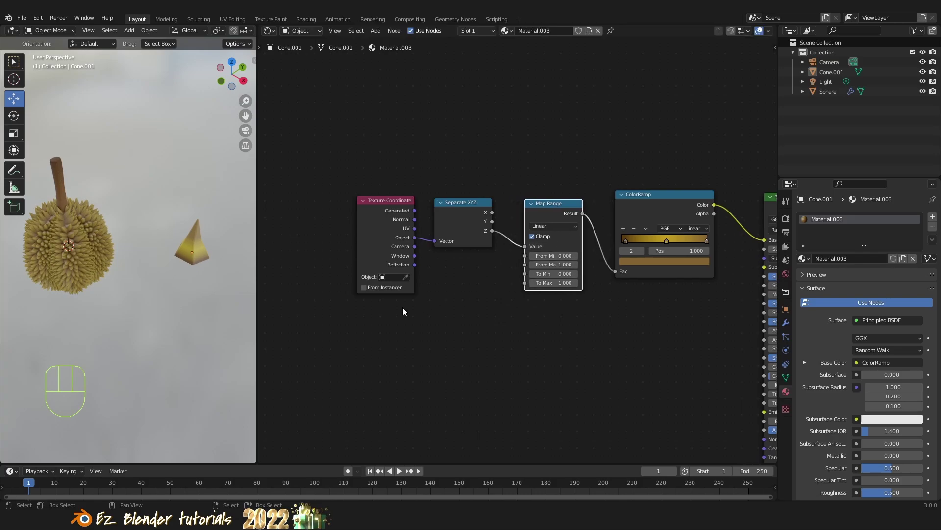
Raise the Map Range From Max for the spike height remap to 4.460
left_click_drag(129, 275, 146, 276)
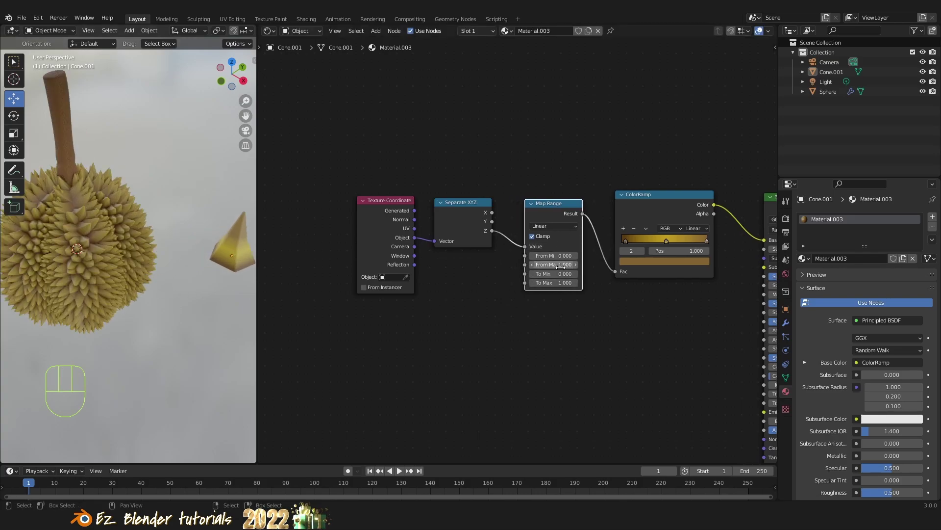
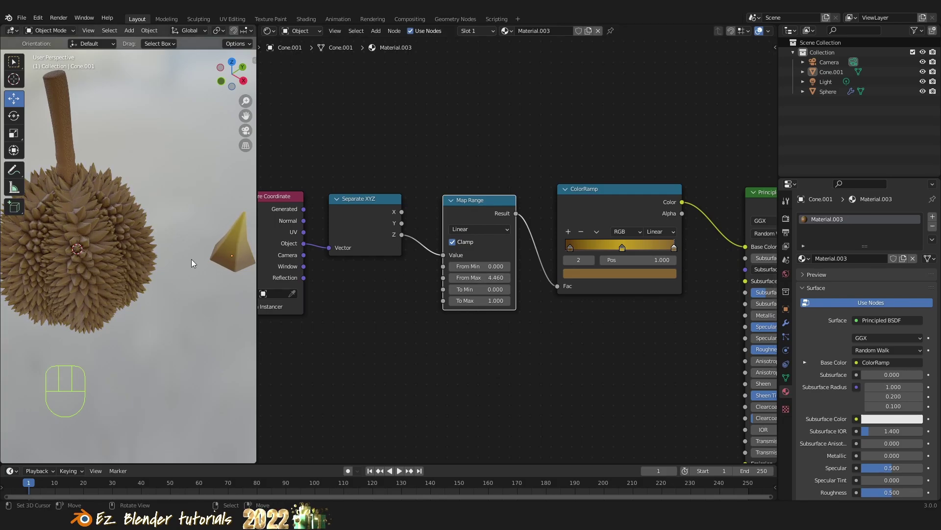
Slide the ramp stops toward the start and lower the Map Range From Max to 0.570
left_click_drag(157, 259, 163, 255)
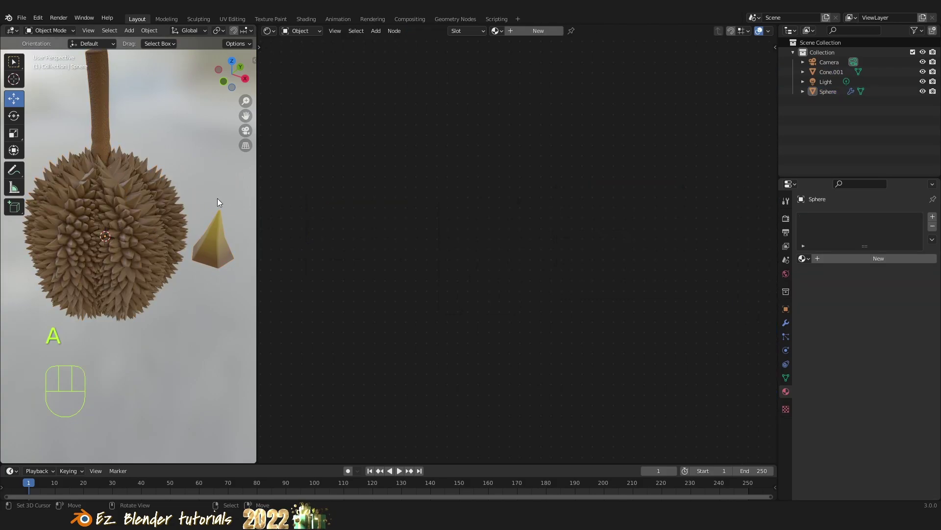
left_click_drag(618, 248, 600, 249)
left_click_drag(601, 249, 606, 249)
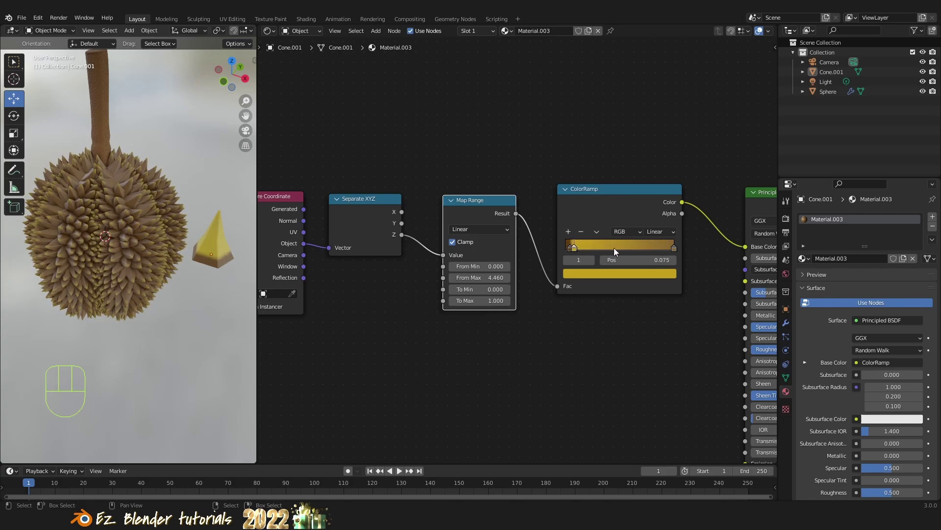
left_click_drag(670, 247, 606, 249)
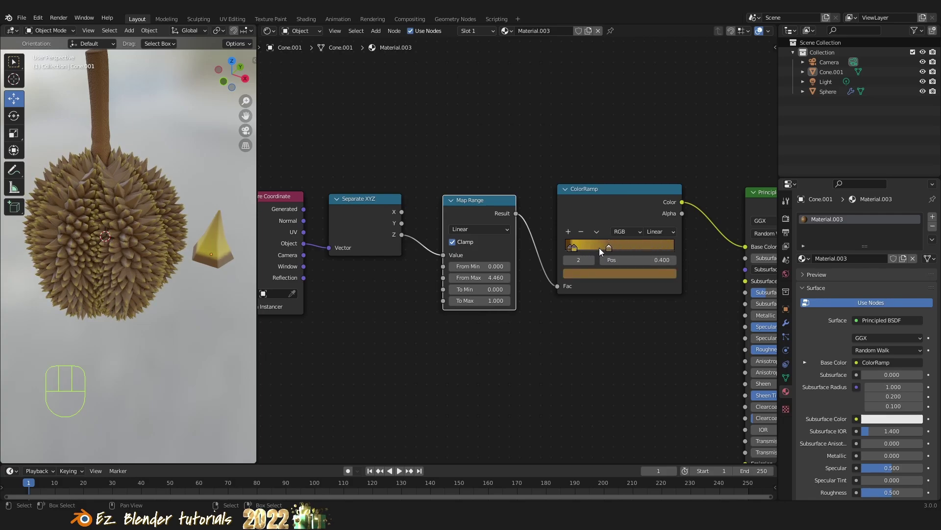
left_click_drag(580, 250, 583, 250)
left_click_drag(572, 249, 558, 251)
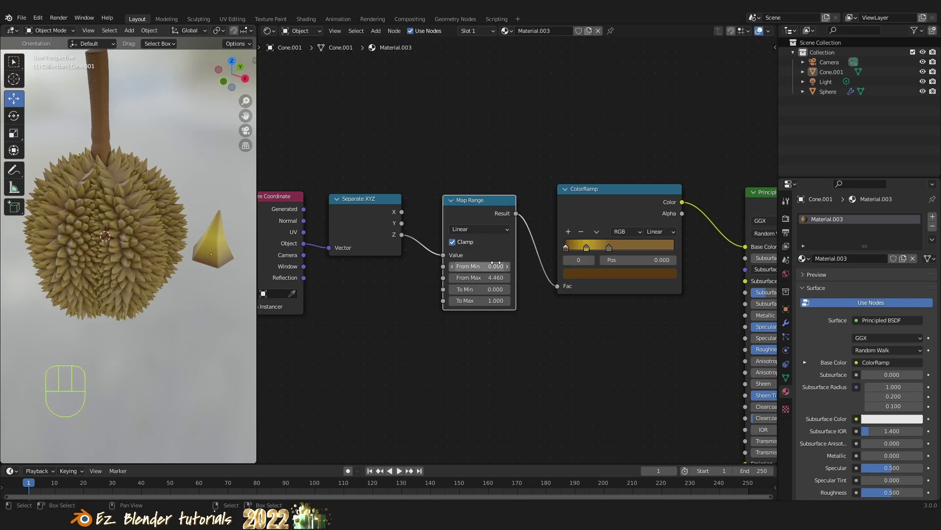
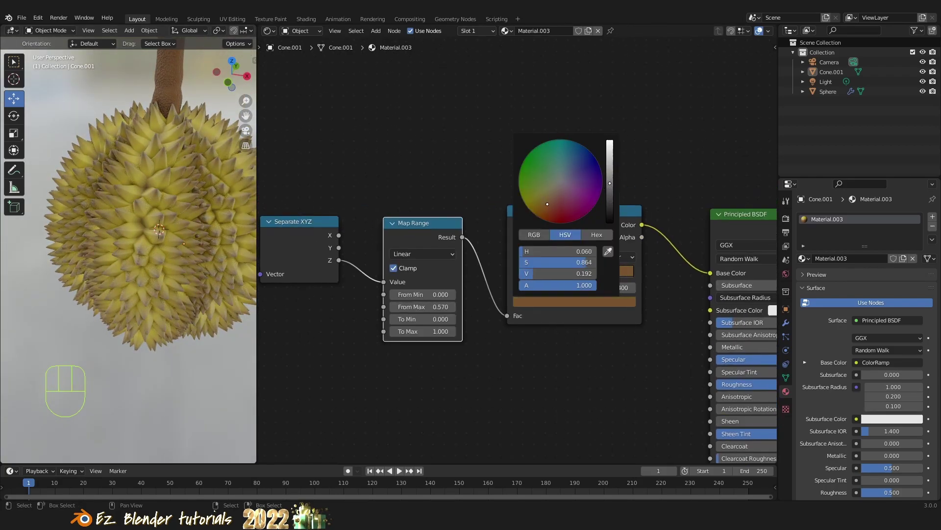
Switch the viewport to Rendered shading and frame the spiky sphere
left_click_drag(171, 262, 148, 259)
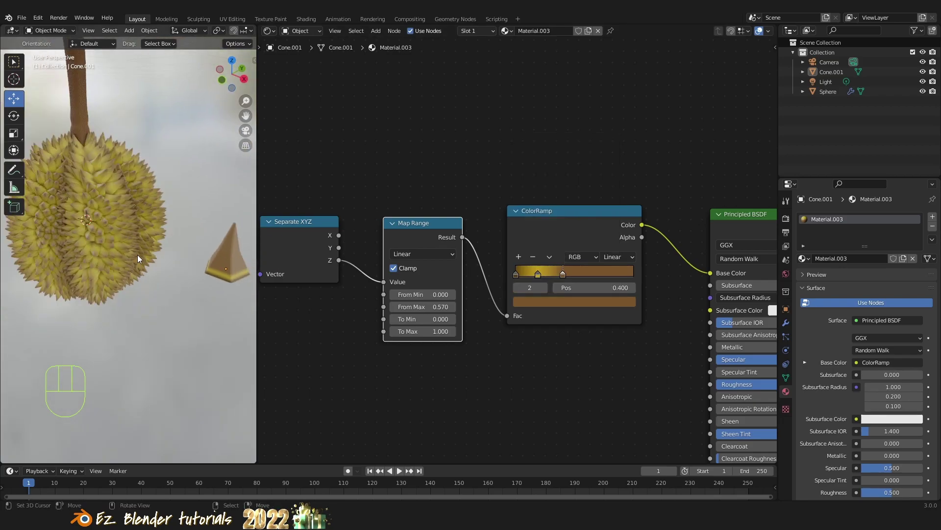
left_click_drag(134, 248, 150, 249)
left_click(789, 223)
left_click_drag(880, 220, 716, 250)
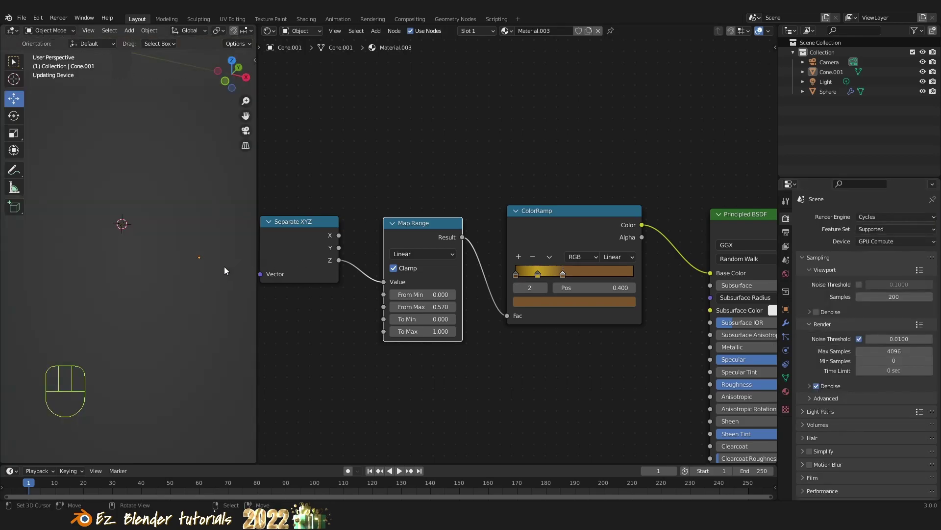
middle_click(158, 249)
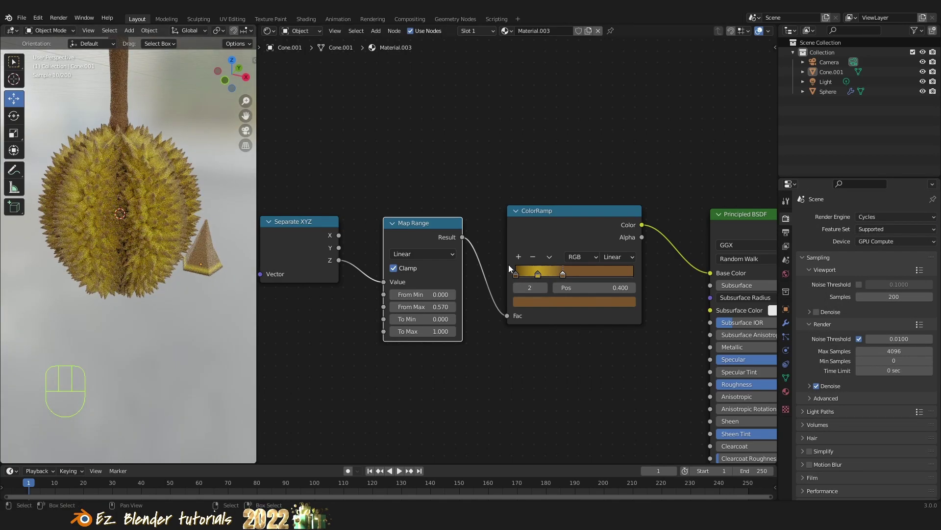
Tune the yellow stop's hue and brightness and move it to about 0.157
left_click(541, 278)
left_click(564, 305)
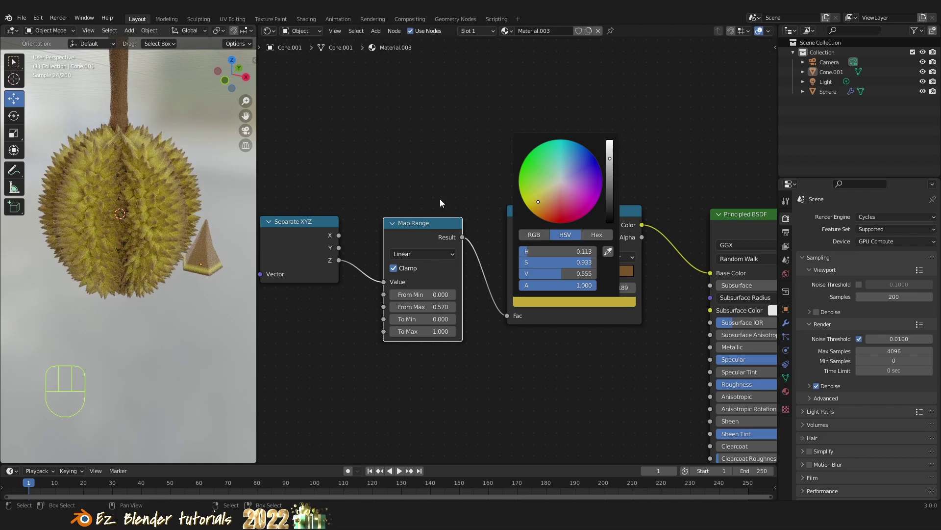
left_click_drag(569, 276, 575, 276)
left_click_drag(542, 276, 531, 279)
left_click_drag(89, 230, 108, 239)
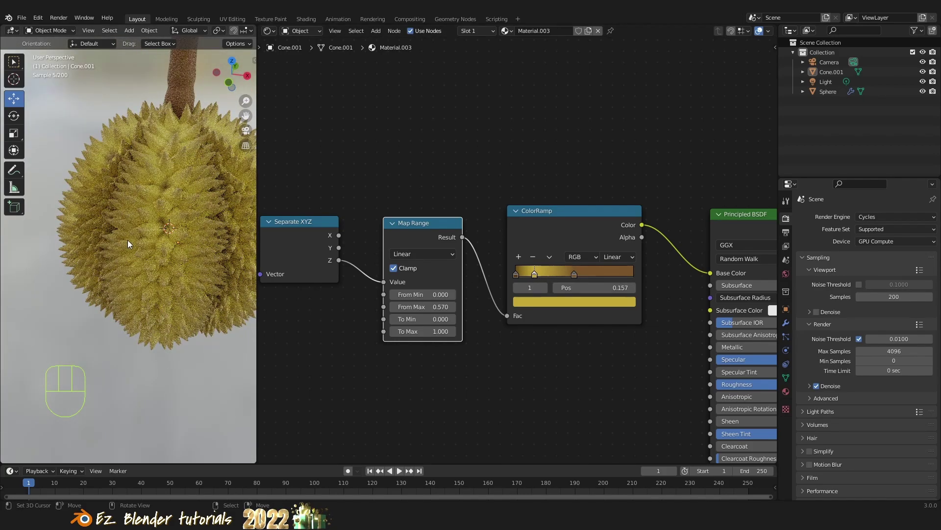
middle_click(142, 246)
middle_click(140, 249)
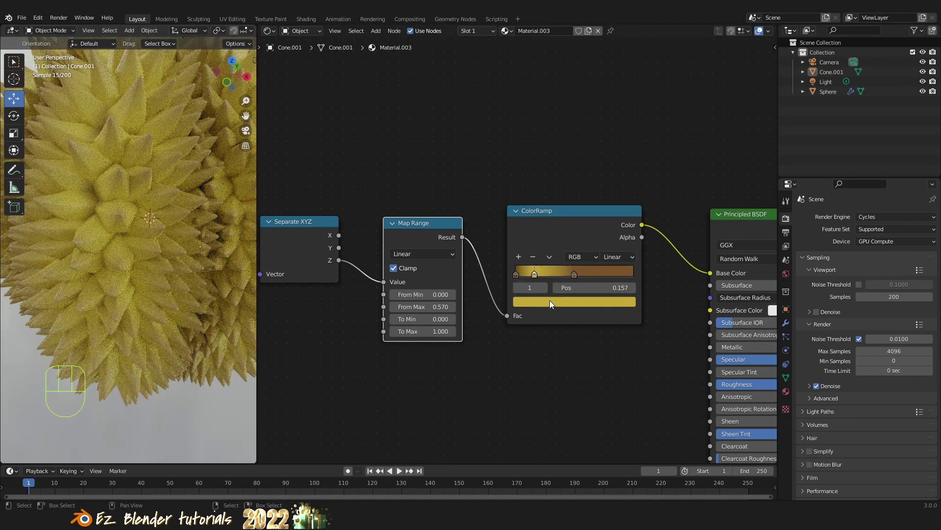
Adjust the brown stop's colour while orbiting to review the spikes and stem
left_click(559, 308)
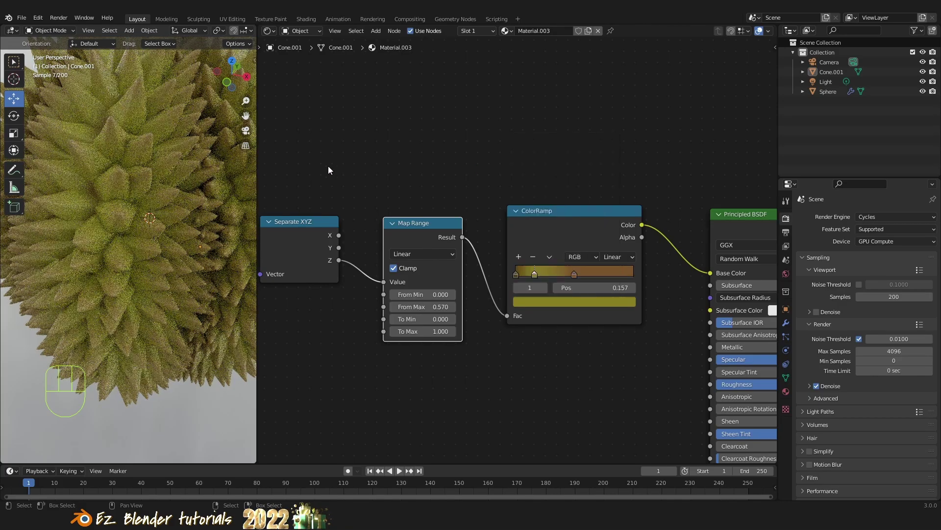
left_click_drag(185, 239, 176, 220)
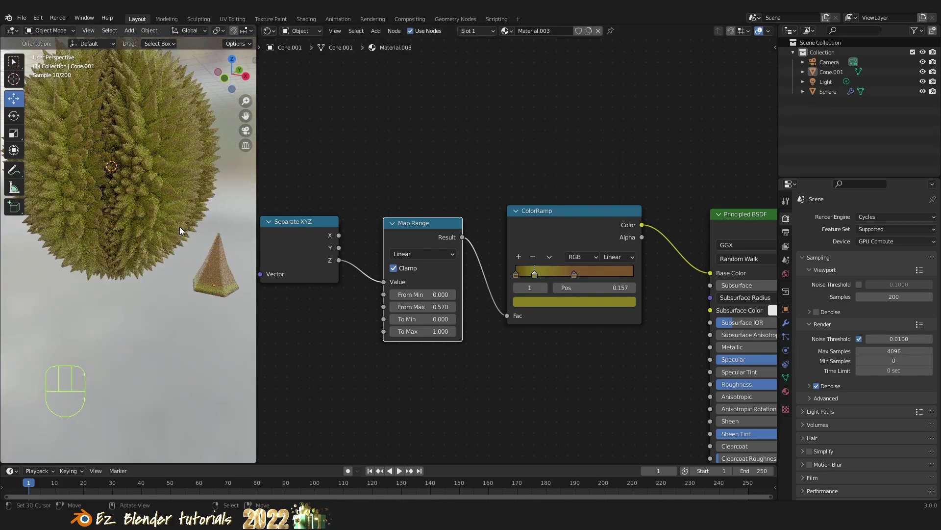
left_click(577, 276)
left_click(586, 303)
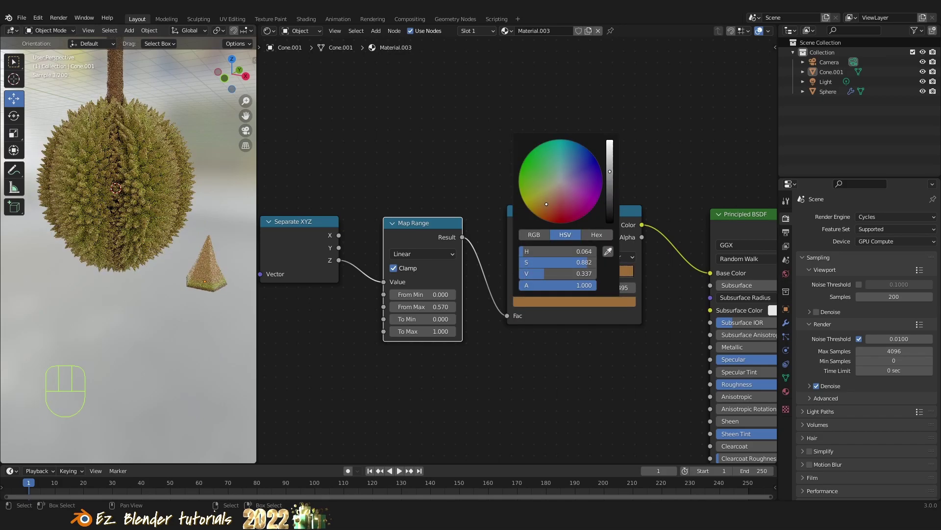
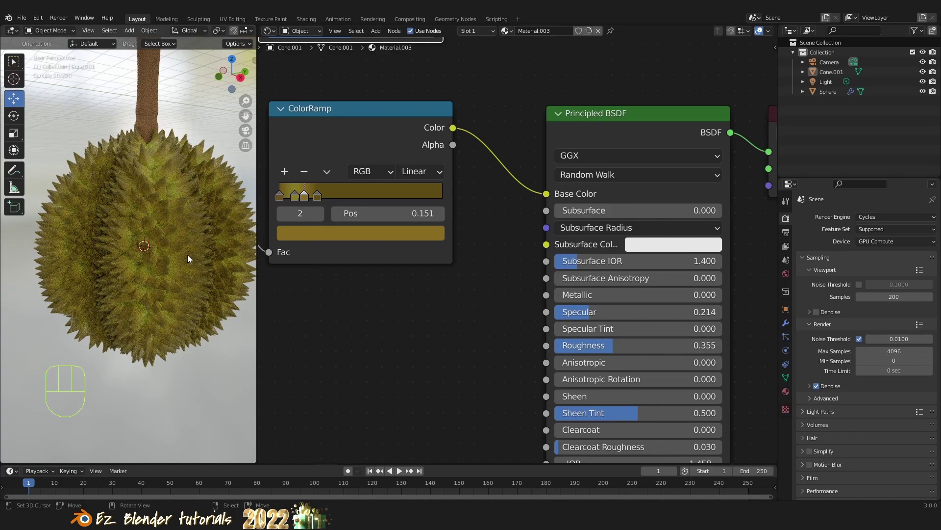
left_click_drag(168, 259, 155, 282)
left_click_drag(150, 285, 168, 271)
left_click_drag(176, 275, 173, 229)
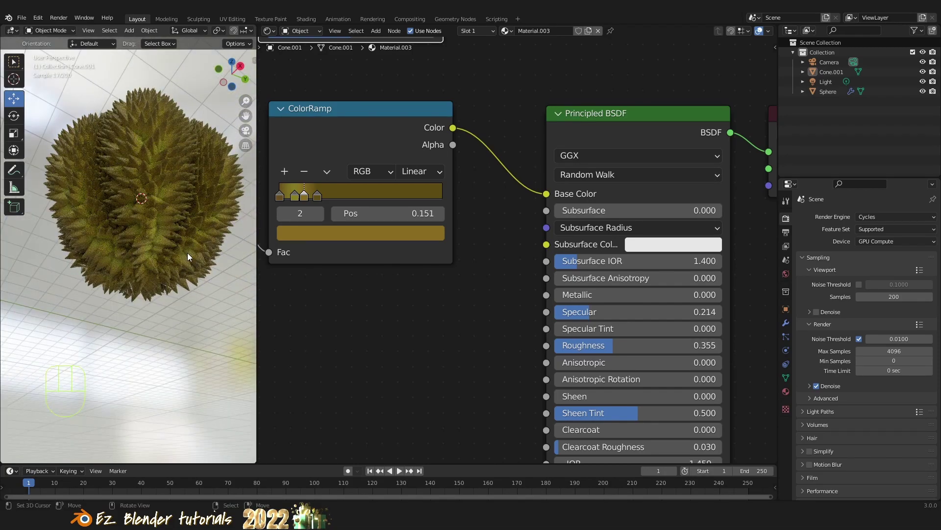
left_click_drag(171, 273, 156, 324)
left_click_drag(135, 295, 82, 299)
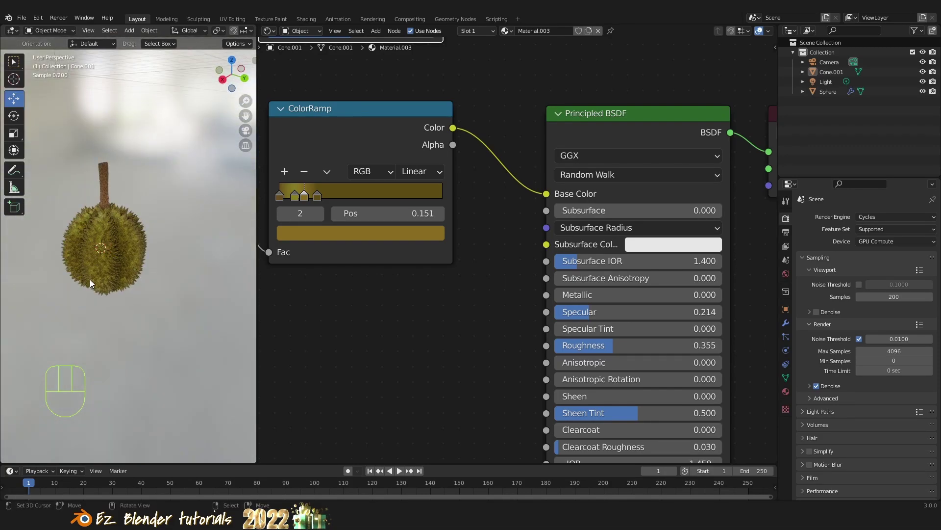
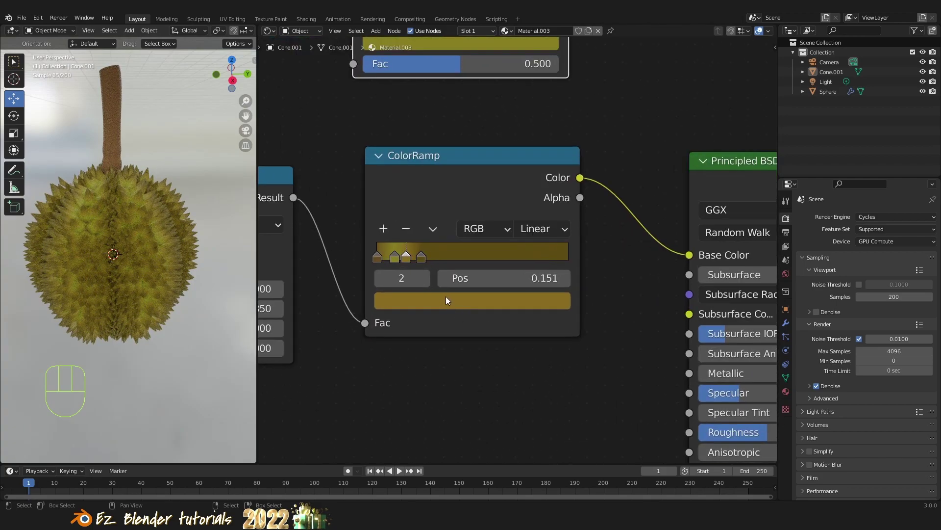
Add a dark olive-brown stop at 0.232 to the spike gradient
left_click(452, 301)
left_click(425, 260)
left_click(454, 302)
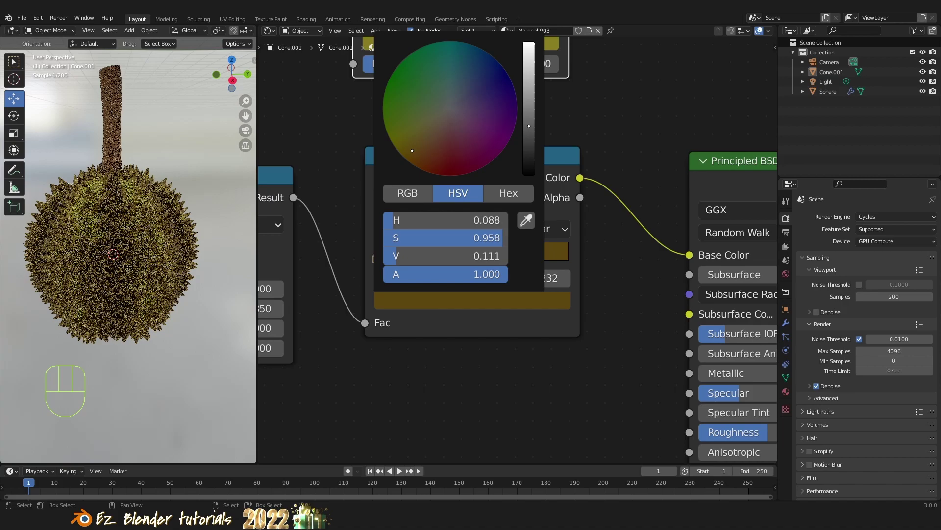
left_click_drag(129, 257, 161, 240)
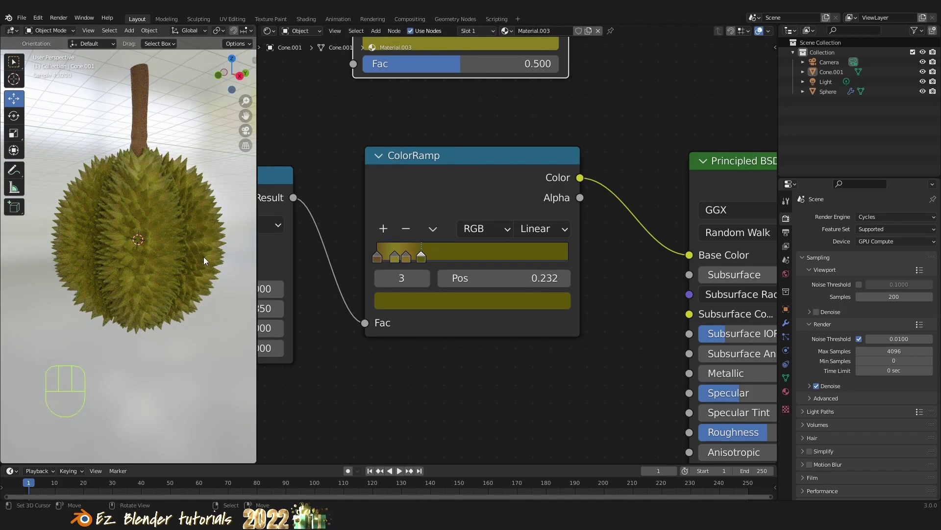
left_click(451, 298)
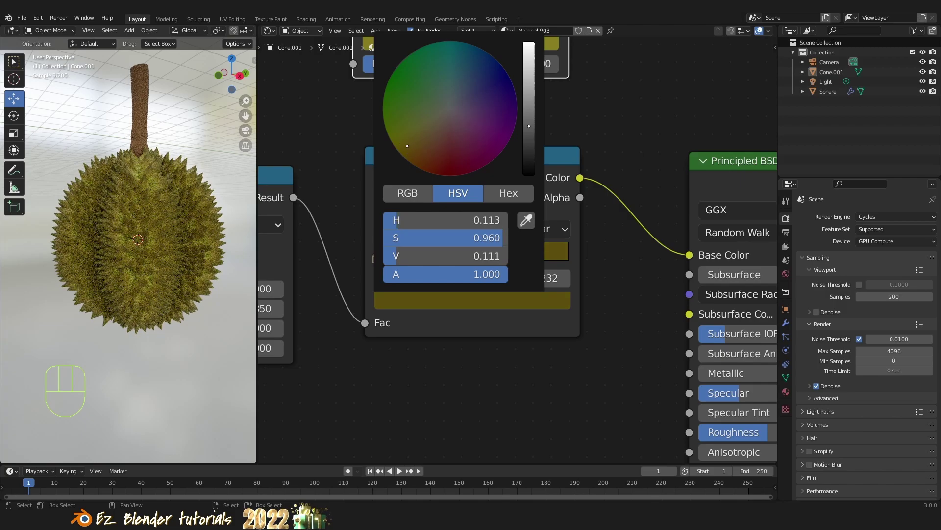
left_click_drag(168, 203, 156, 221)
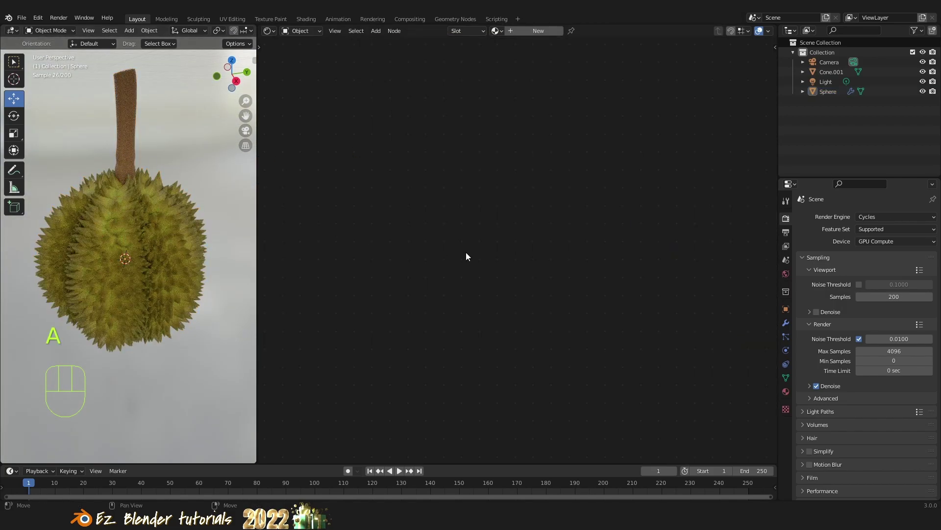
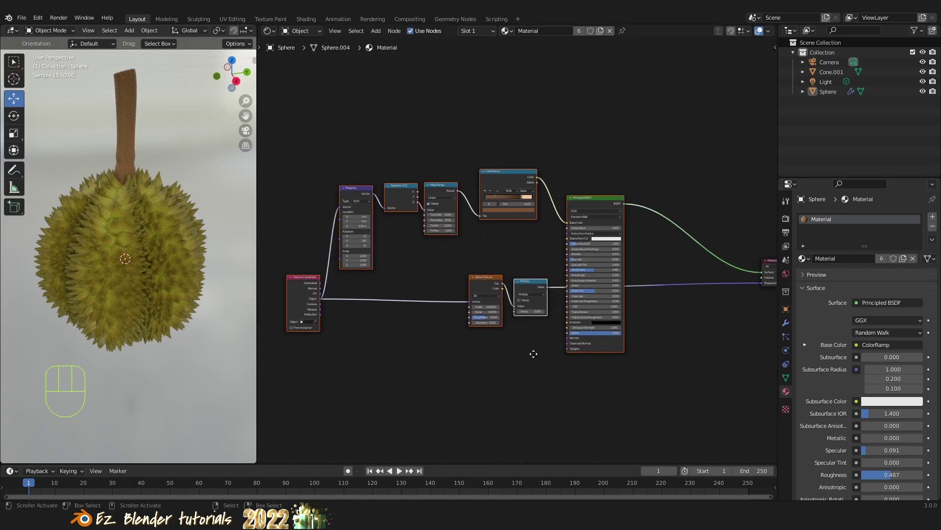
Delete all nodes of the Sphere's old material and remove its material slot
left_click_drag(430, 248, 655, 410)
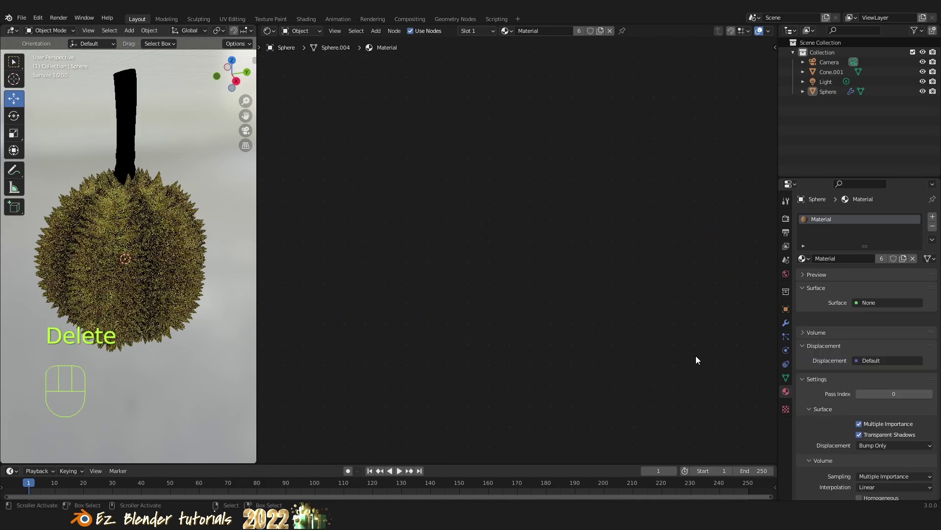
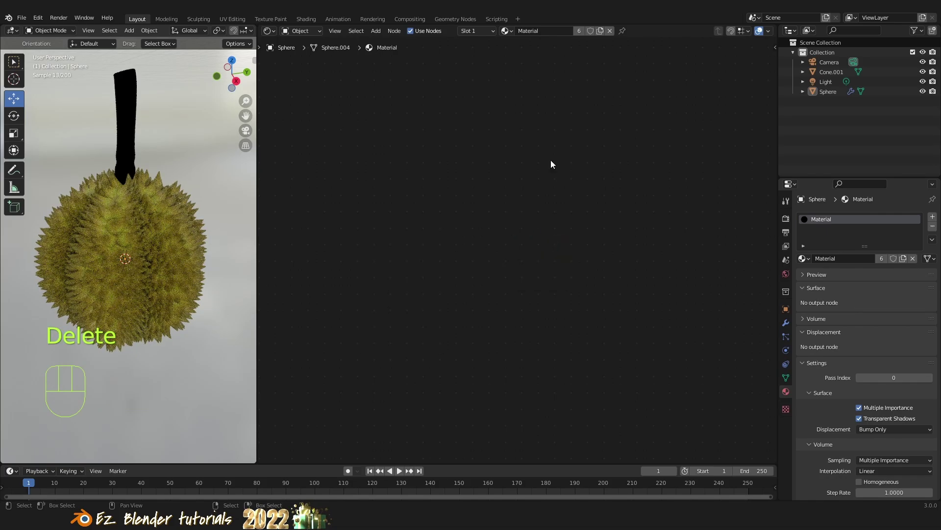
left_click(937, 231)
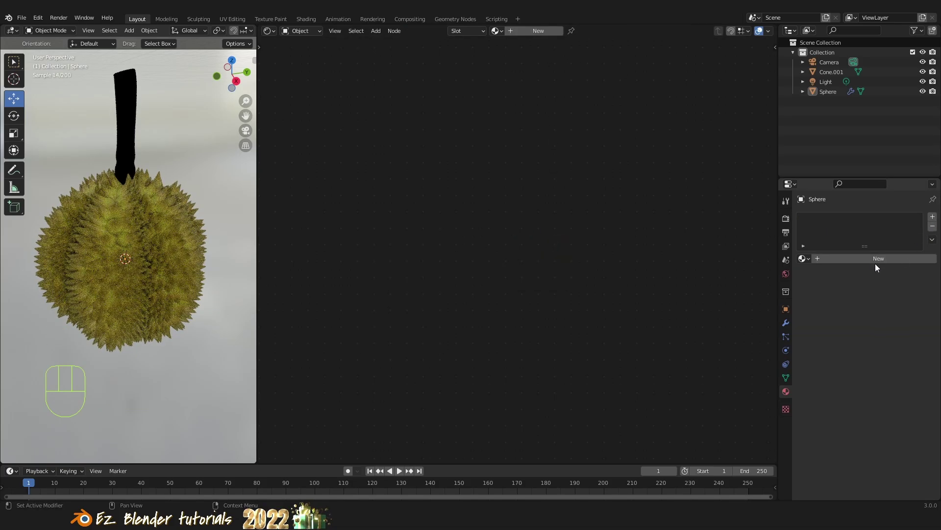
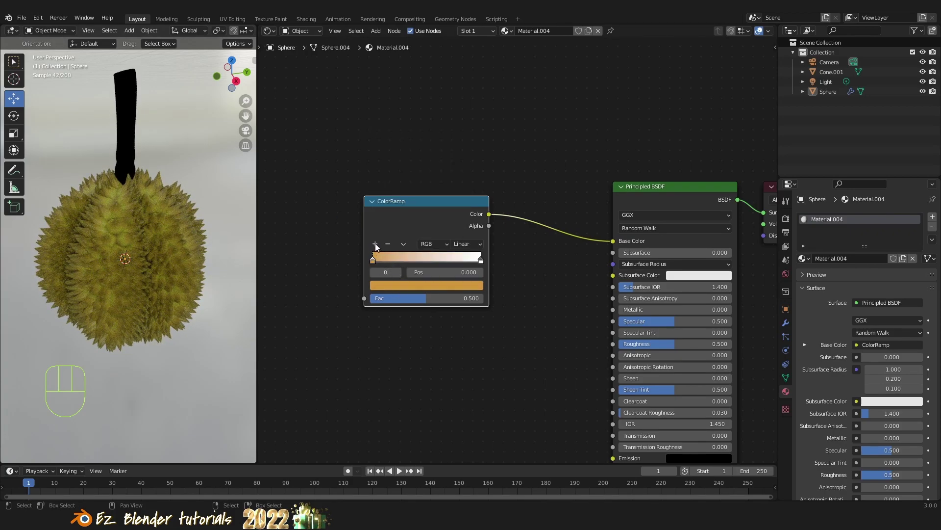
Set the stem ramp to brown at the start, recolour the right stop and add a middle stop
left_click(379, 246)
left_click(426, 292)
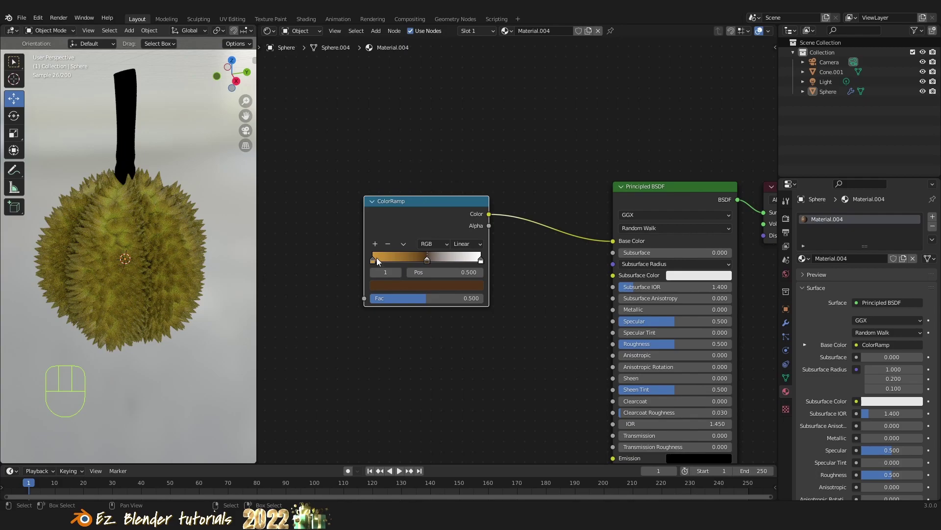
left_click(375, 259)
left_click(422, 285)
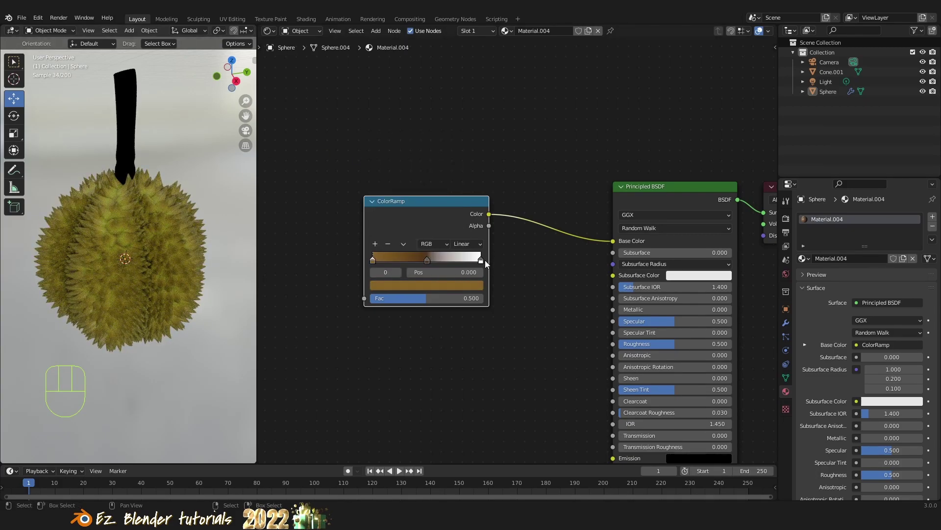
left_click(485, 262)
left_click(467, 287)
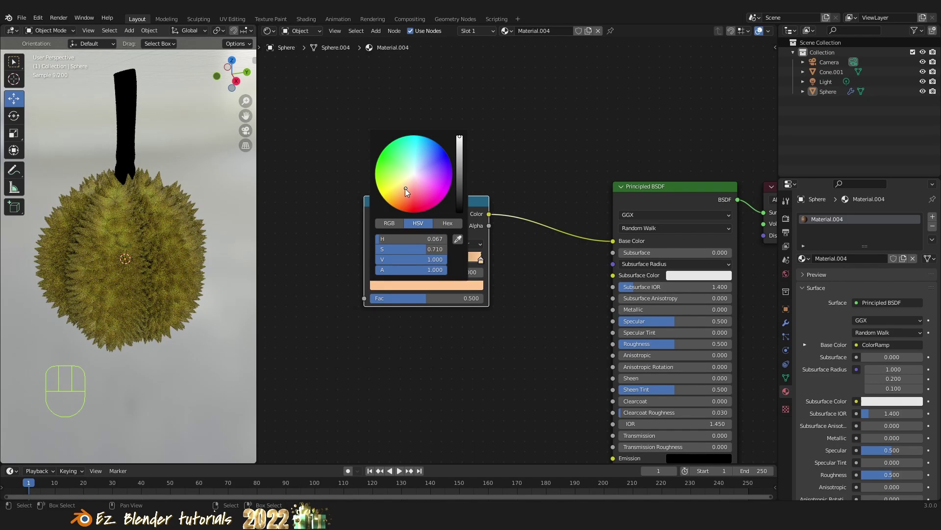
left_click(439, 266)
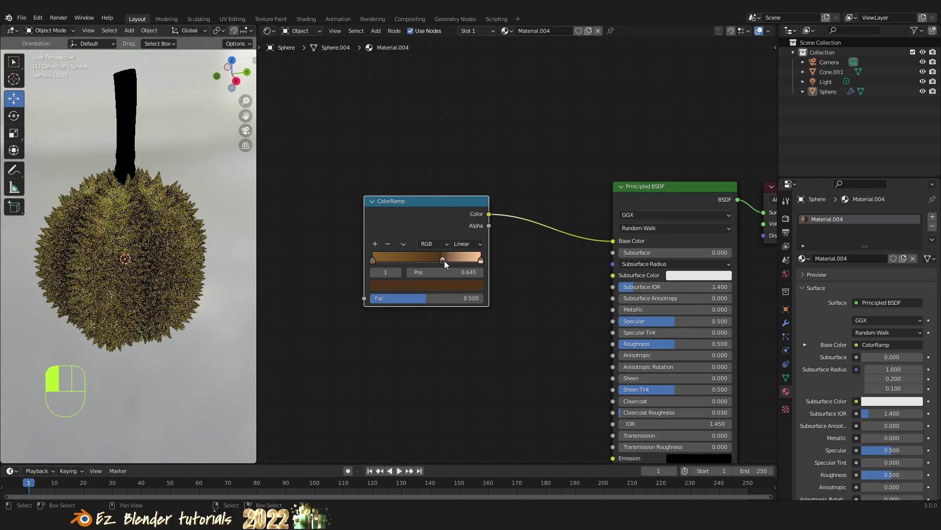
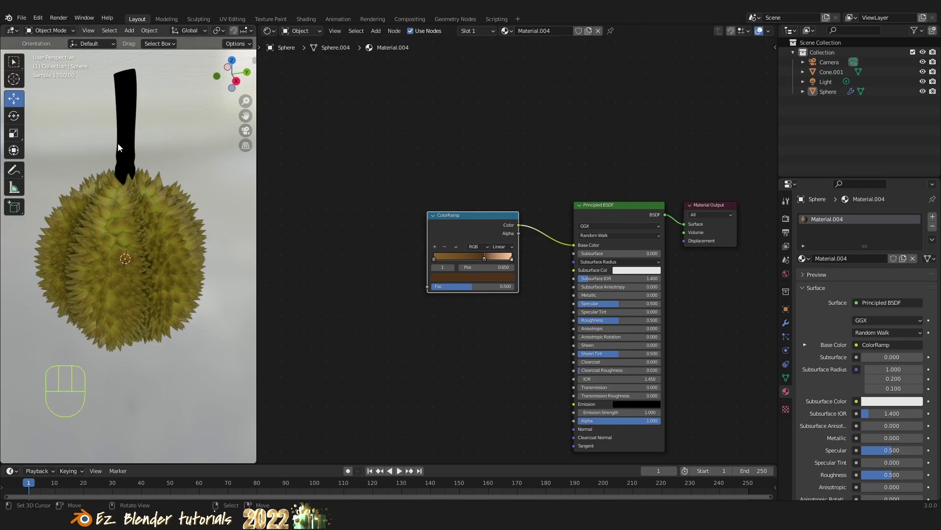
Switch the editor to the Sphere's geometry node tree and bring it fully into view
left_click_drag(140, 139, 141, 161)
left_click_drag(176, 195, 178, 180)
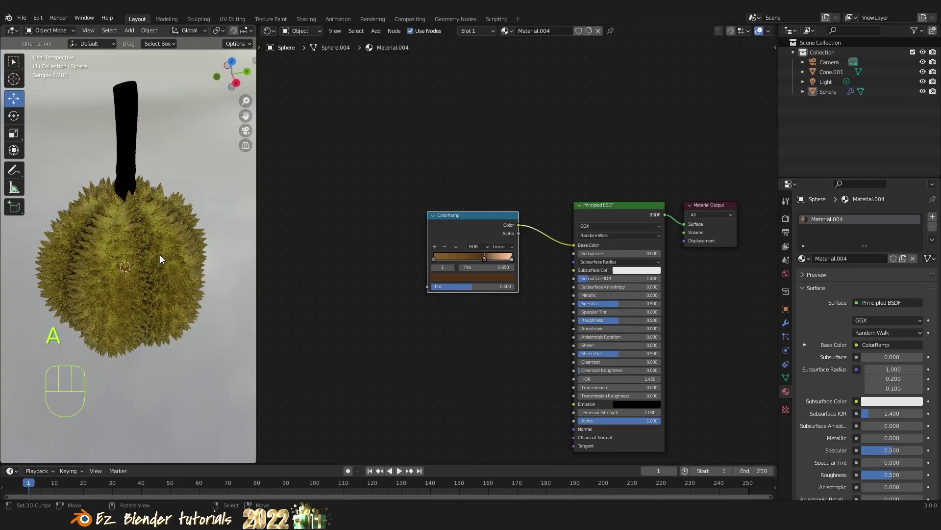
key("a")
left_click_drag(275, 34, 85, 252)
left_click_drag(277, 34, 288, 147)
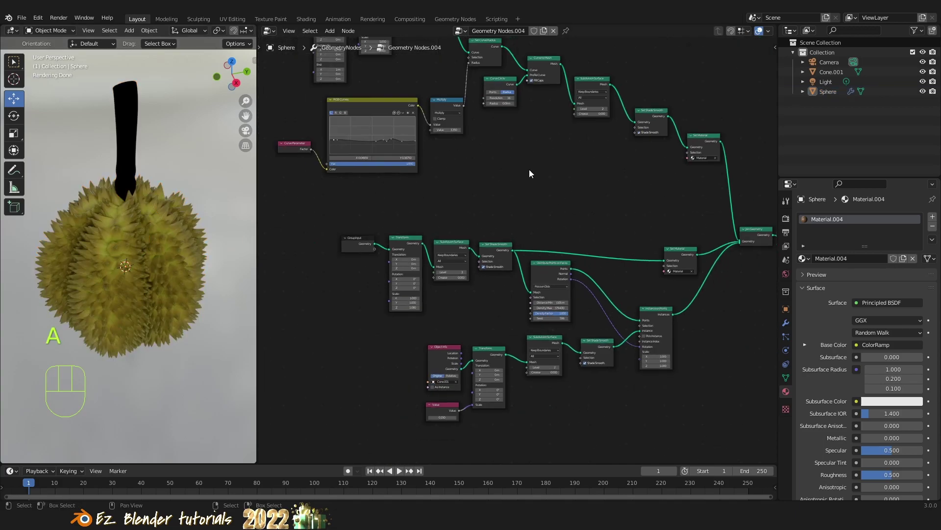
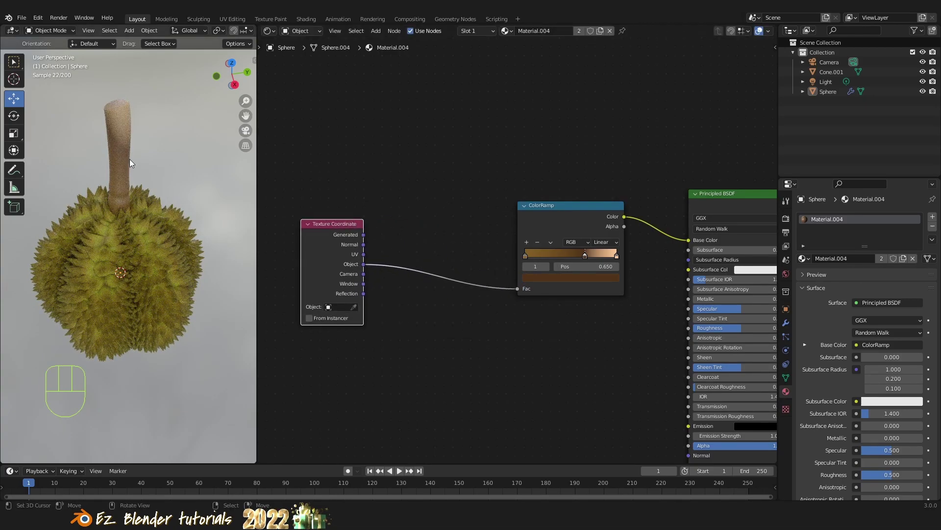
Add Mapping and Separate XYZ before Material.004's ColorRamp and feed Z into its factor
left_click_drag(127, 165, 195, 184)
left_click_drag(549, 210, 548, 197)
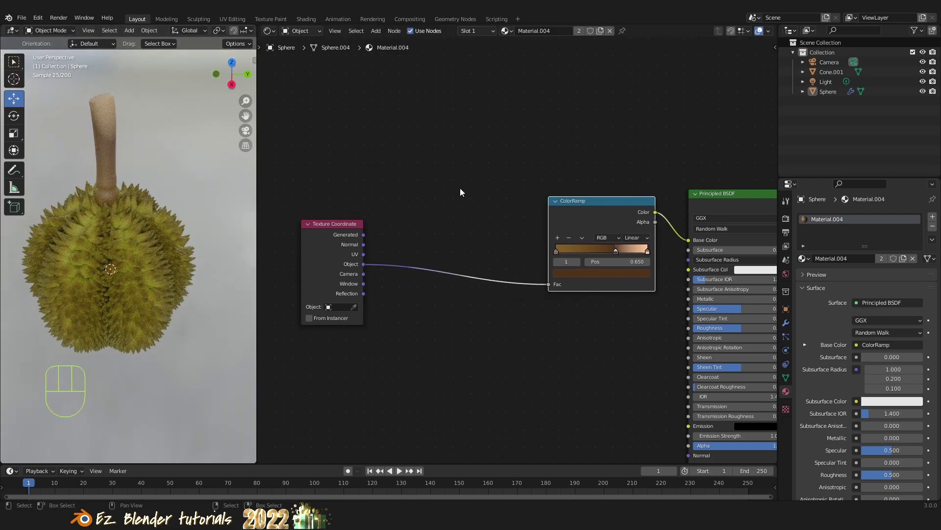
key("shift+a")
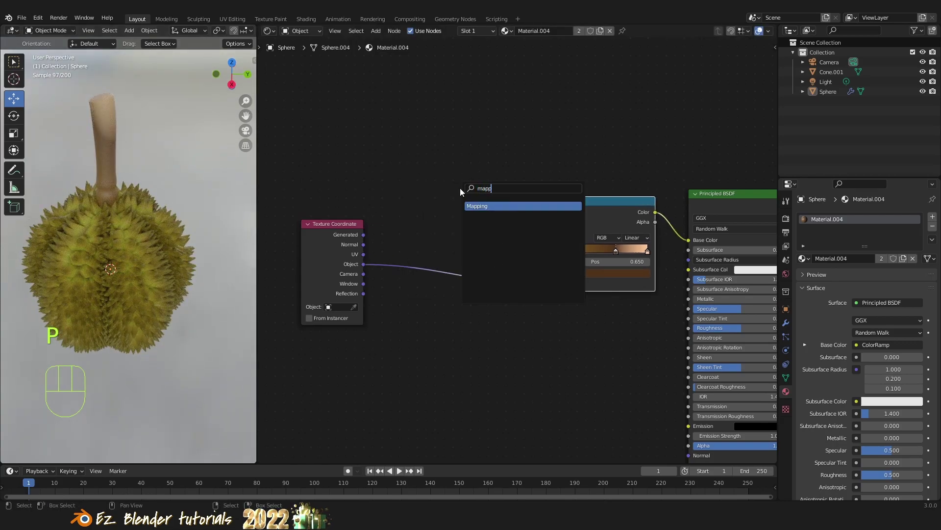
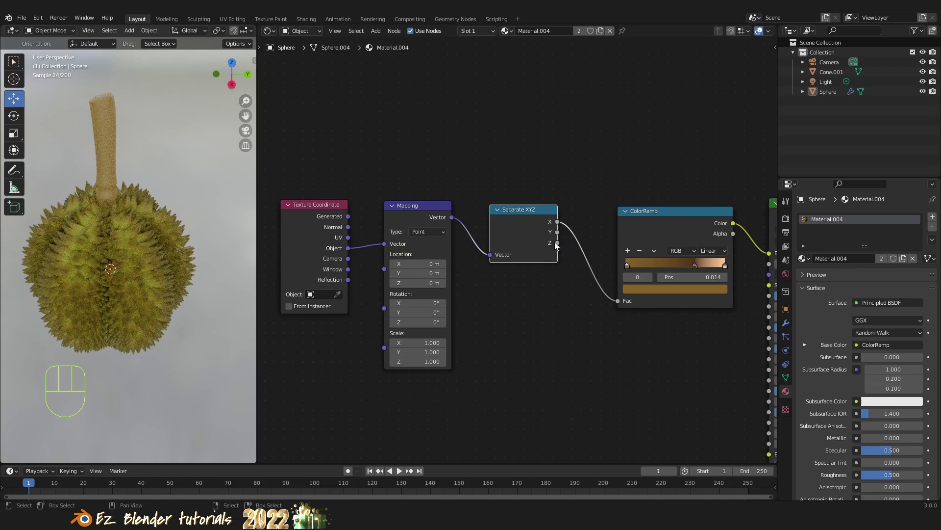
left_click_drag(560, 246, 618, 302)
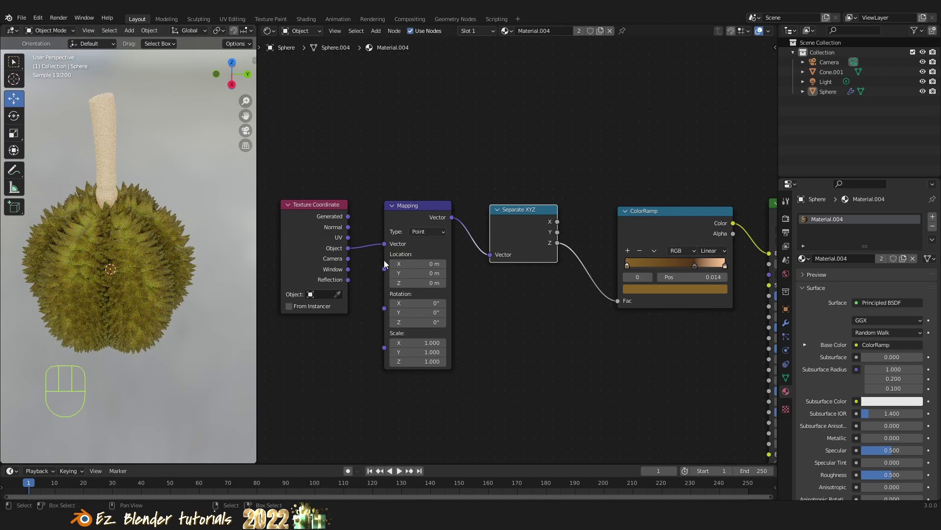
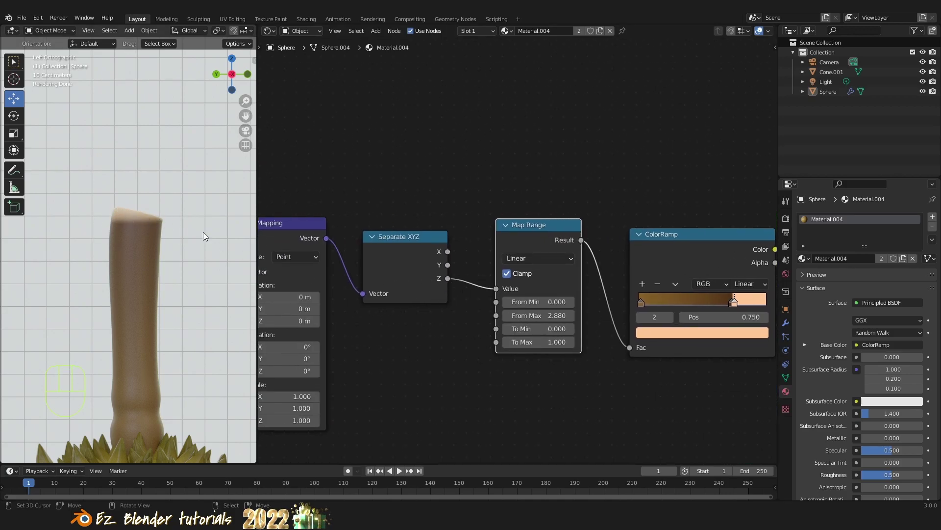
Set the stem Mapping node to Location Z -0.2 m and Rotation X -9.9°, checking in perspective view
left_click_drag(334, 195, 544, 189)
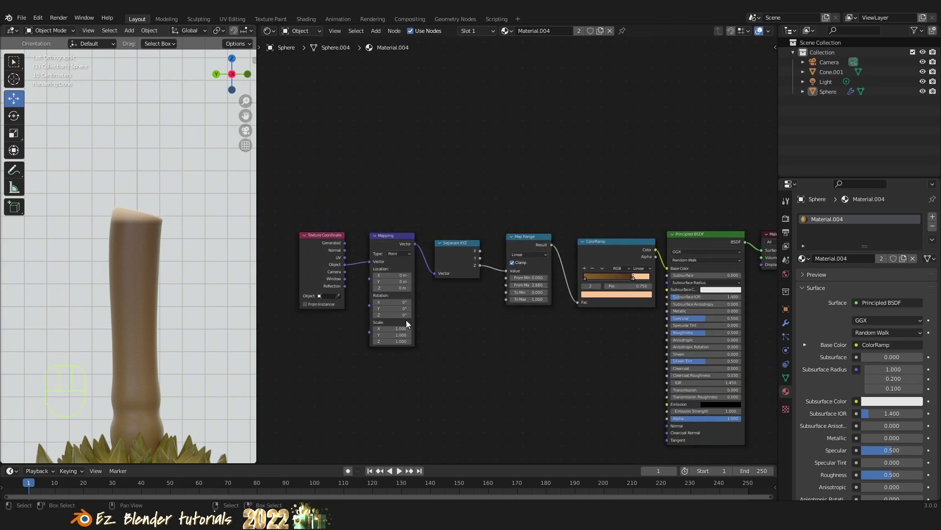
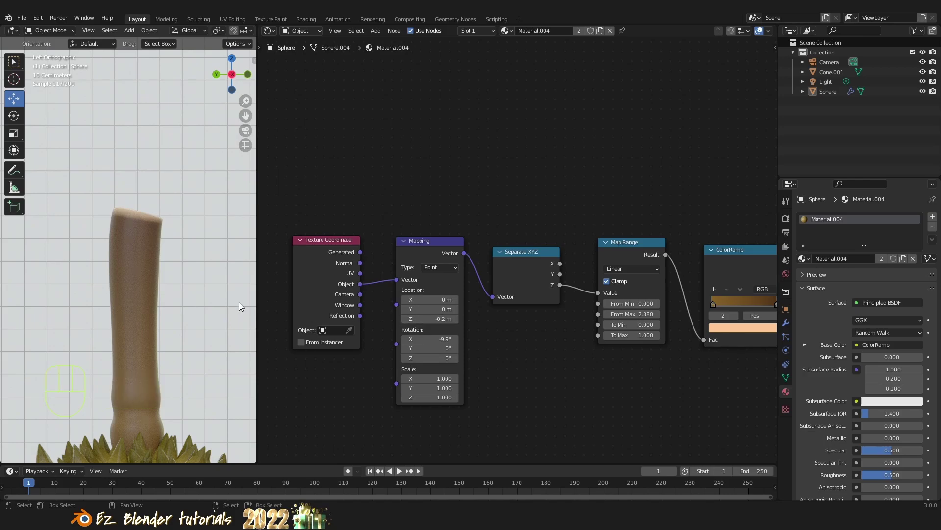
left_click_drag(174, 291, 128, 336)
left_click_drag(201, 277, 161, 260)
left_click_drag(133, 283, 185, 278)
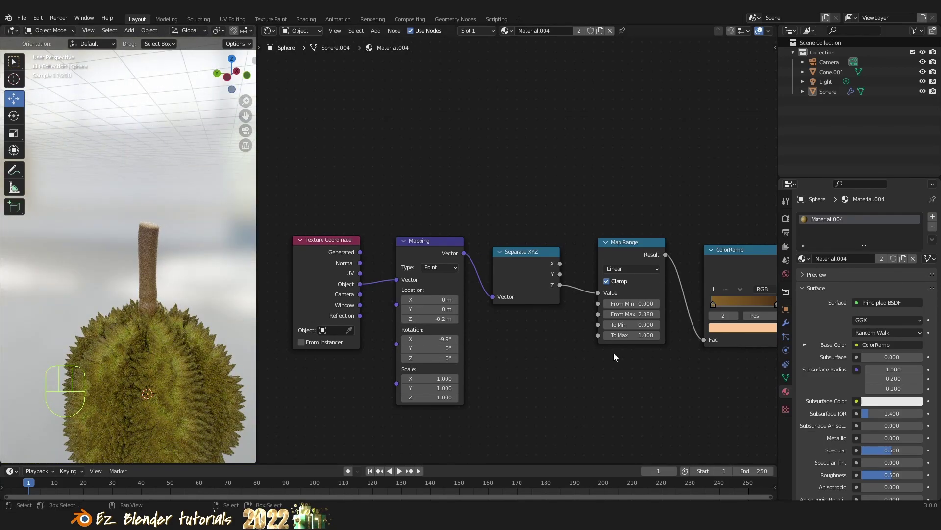
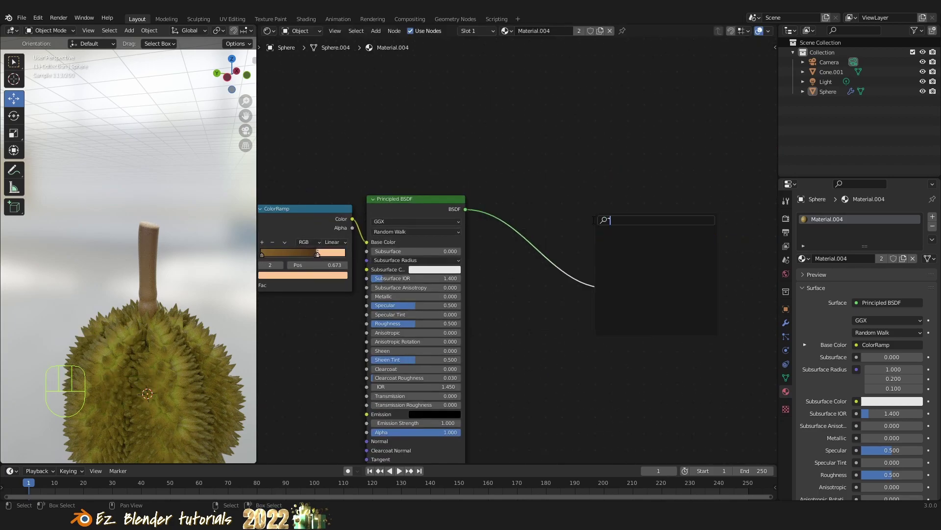
Add a Noise Texture to Material.004 via search and wire Texture Coordinate into the Mapping node
key("BackSpace")
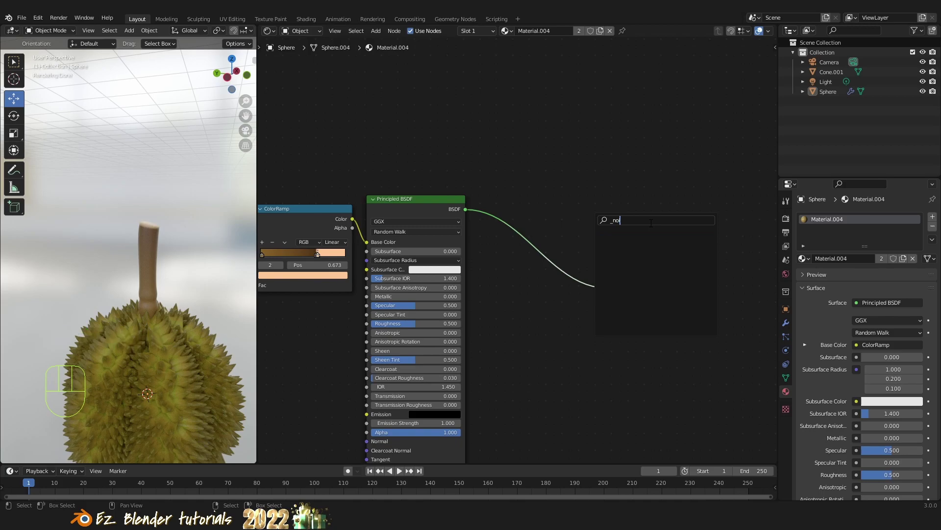
key("Left")
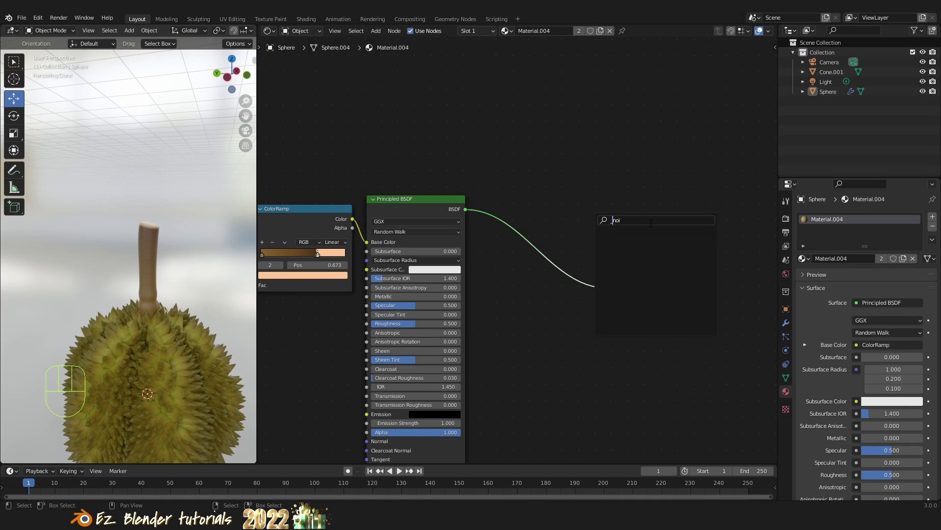
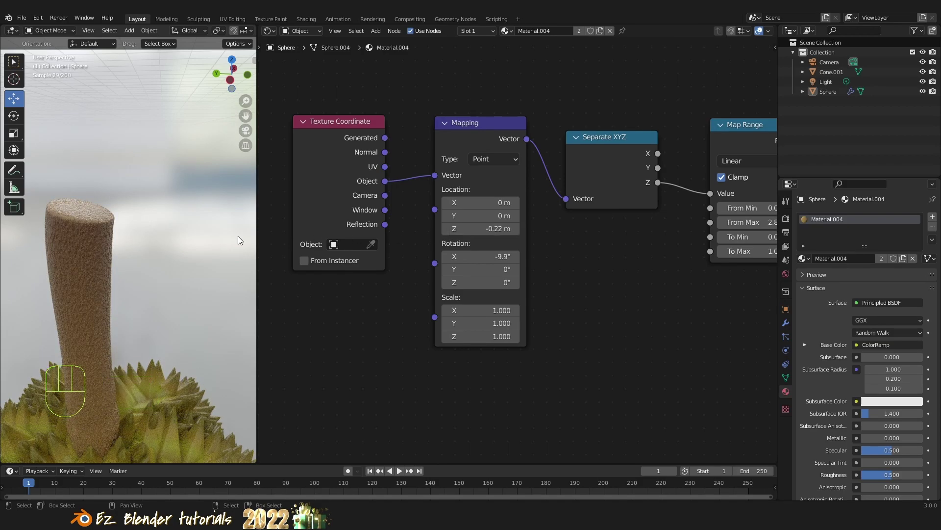
left_click_drag(168, 255, 126, 298)
left_click_drag(134, 288, 152, 235)
left_click_drag(167, 303, 184, 217)
left_click_drag(180, 301, 138, 321)
left_click_drag(145, 279, 235, 267)
left_click_drag(150, 304, 130, 309)
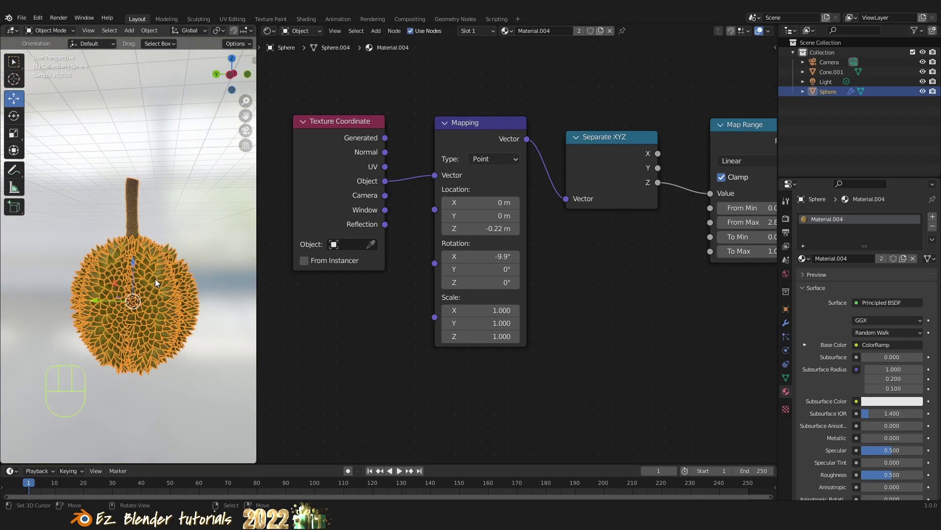
Inspect the grainy stem finish up close and beside the spikes from several angles
left_click_drag(169, 307, 189, 316)
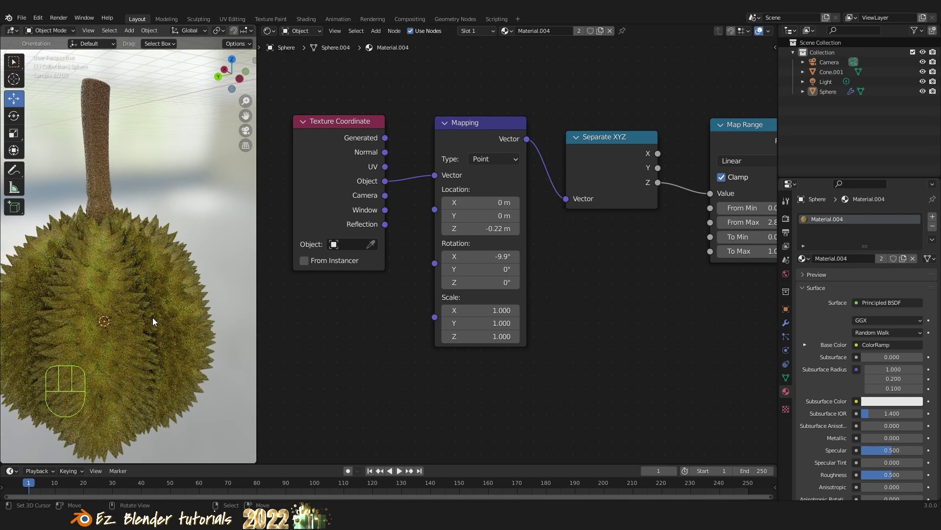
left_click_drag(165, 318, 194, 309)
left_click_drag(186, 304, 169, 261)
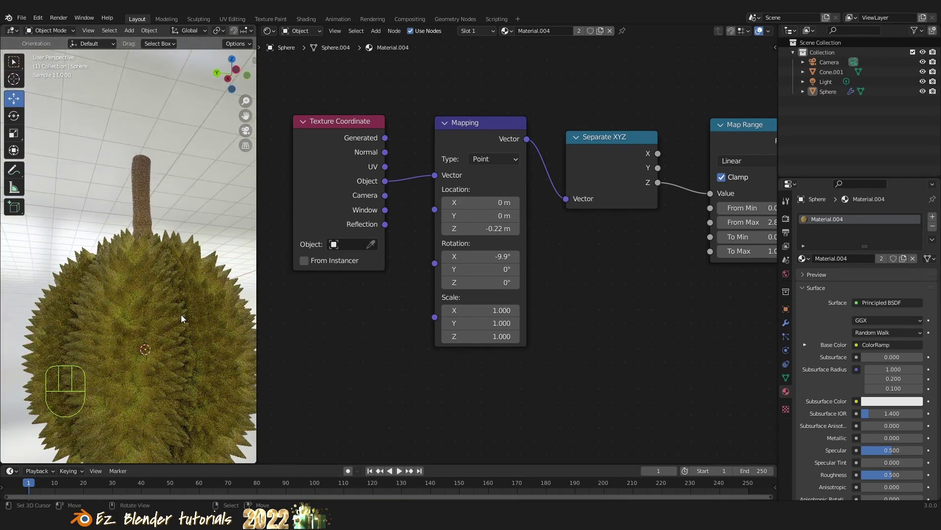
left_click_drag(171, 320, 173, 347)
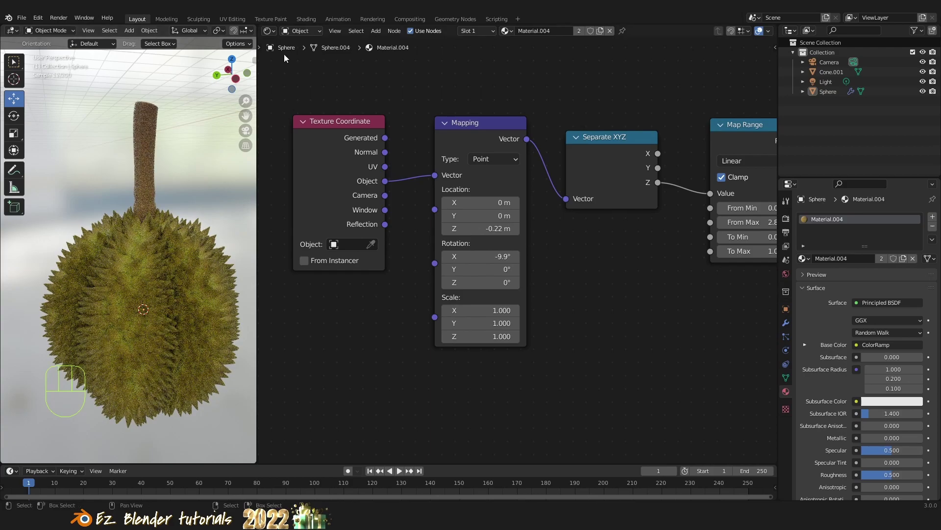
left_click(274, 30)
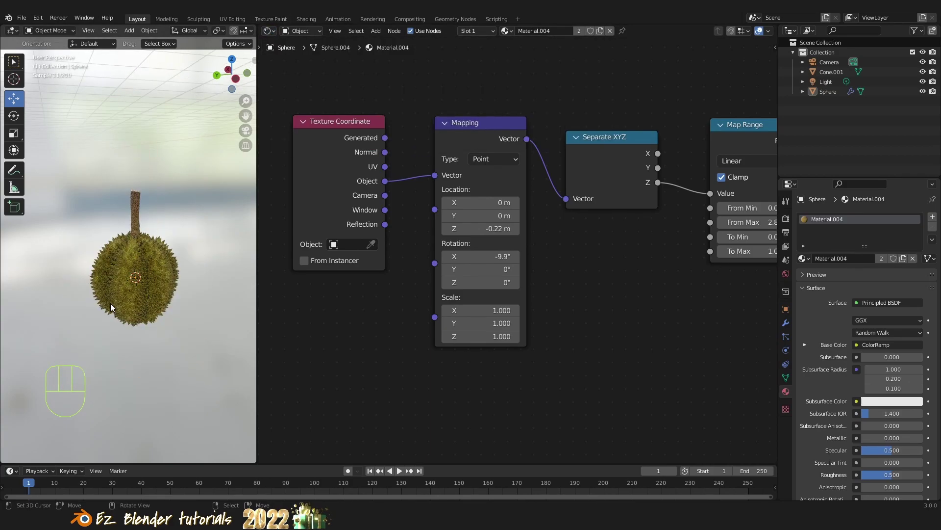
left_click_drag(149, 293, 140, 277)
scroll("up", 3)
left_click_drag(166, 281, 163, 189)
left_click_drag(152, 223, 158, 321)
left_click_drag(167, 309, 107, 337)
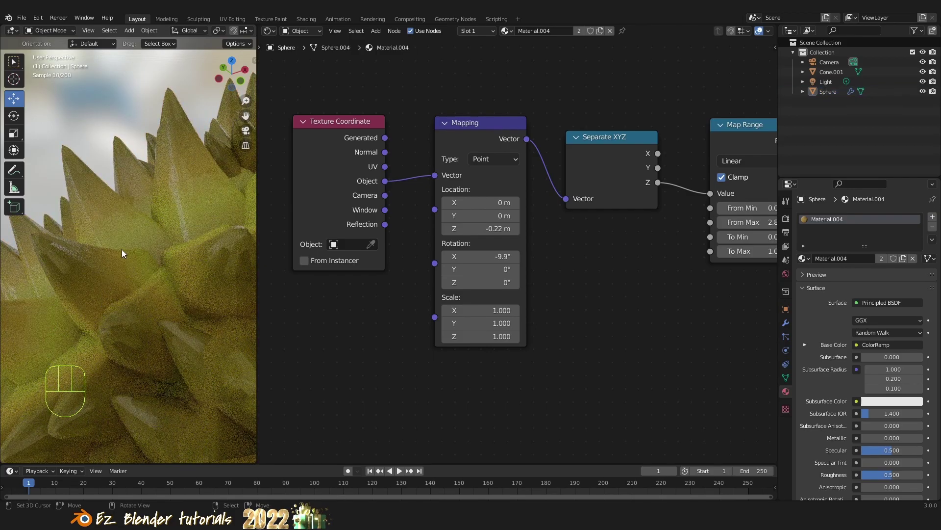
left_click_drag(52, 292, 65, 279)
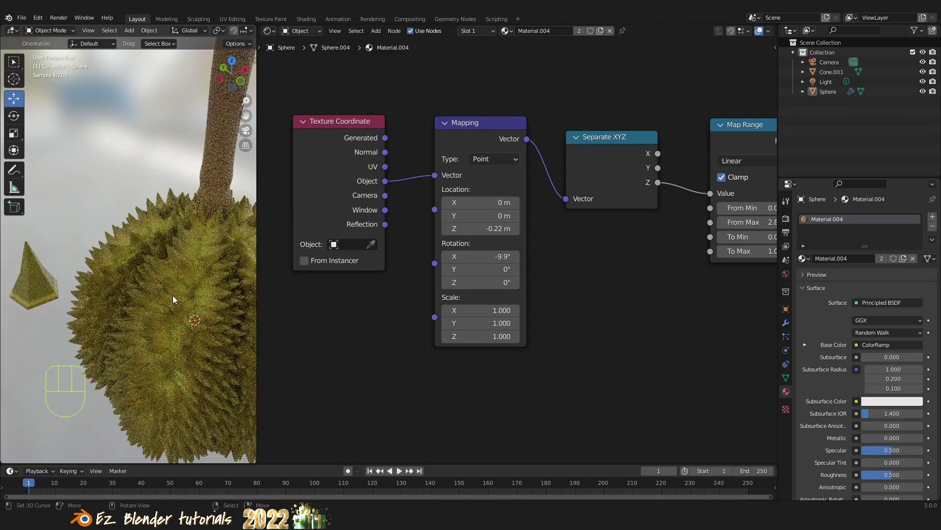
Return to the Sphere's Geometry Nodes.004 tree and look over the whole node layout
key("a")
left_click_drag(268, 32, 306, 174)
Set the spike branch's Subdivision Surface node Level to 2 in the geometry node tree
left_click_drag(275, 31, 338, 123)
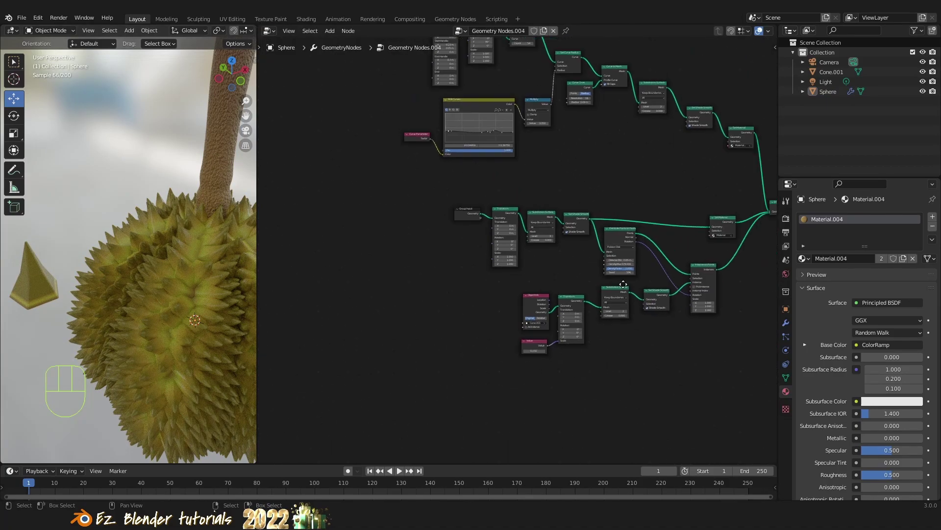
middle_click(536, 292)
left_click_drag(210, 257, 111, 233)
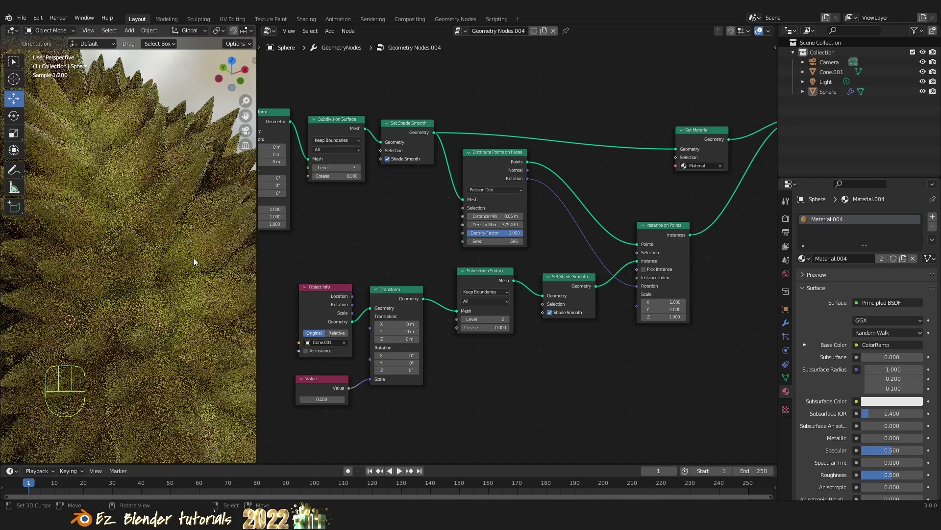
left_click_drag(185, 260, 164, 292)
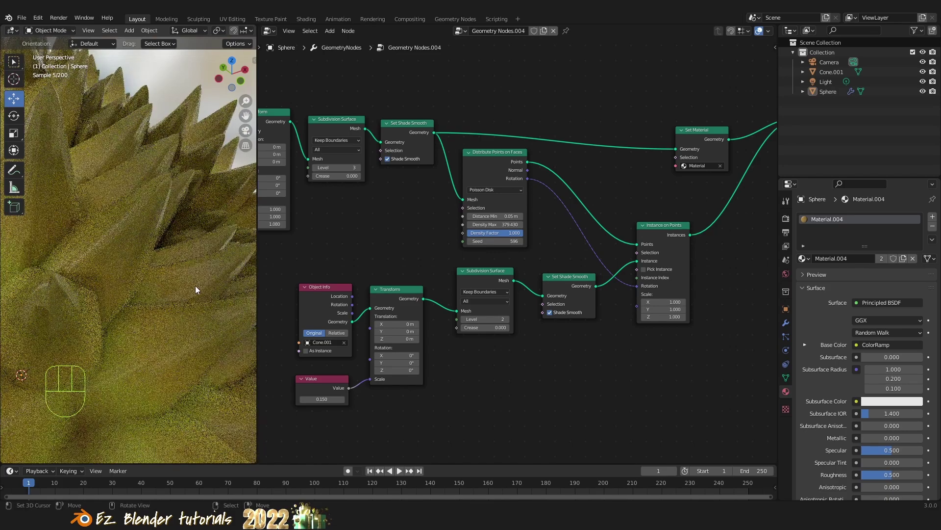
left_click_drag(87, 304, 99, 312)
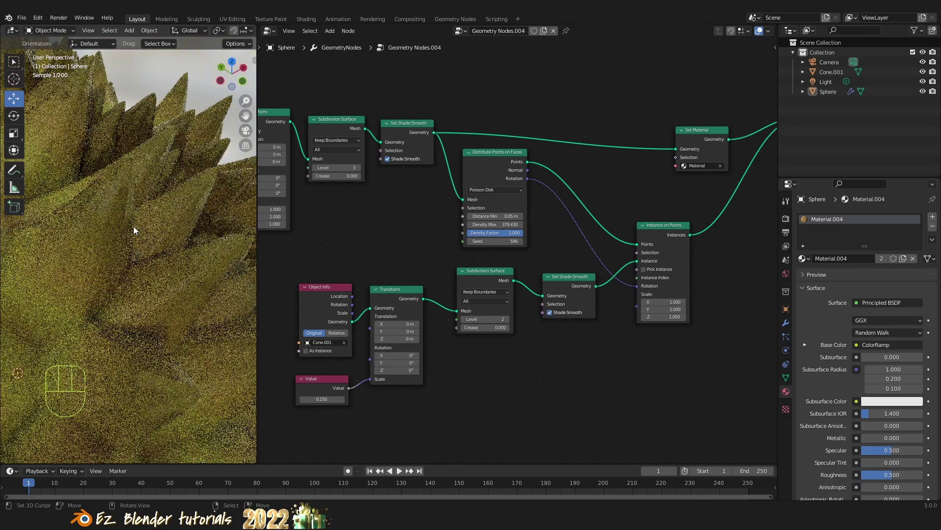
left_click_drag(534, 369, 539, 353)
left_click(548, 346)
left_click(546, 346)
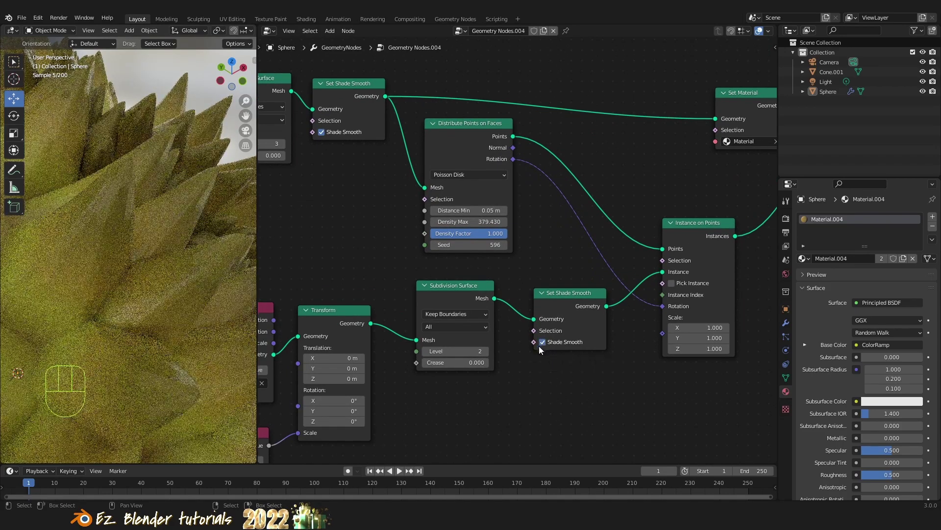
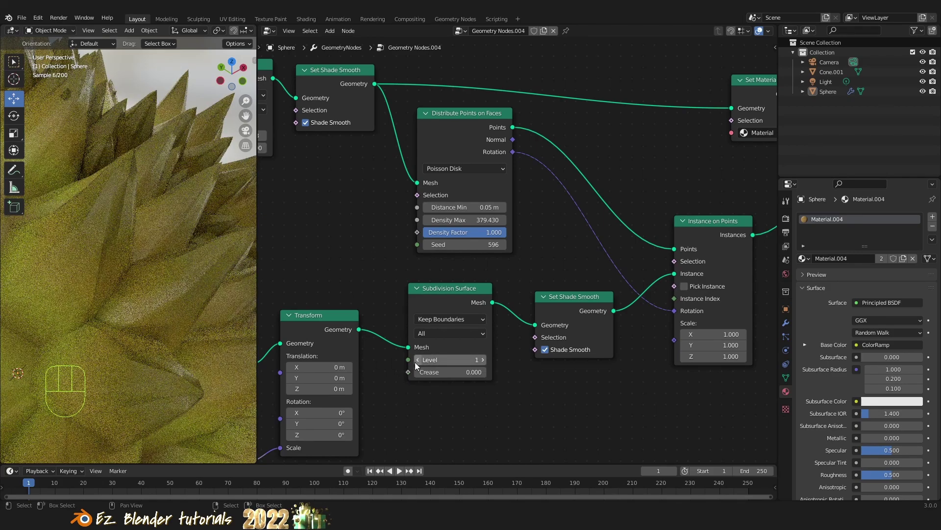
left_click(546, 350)
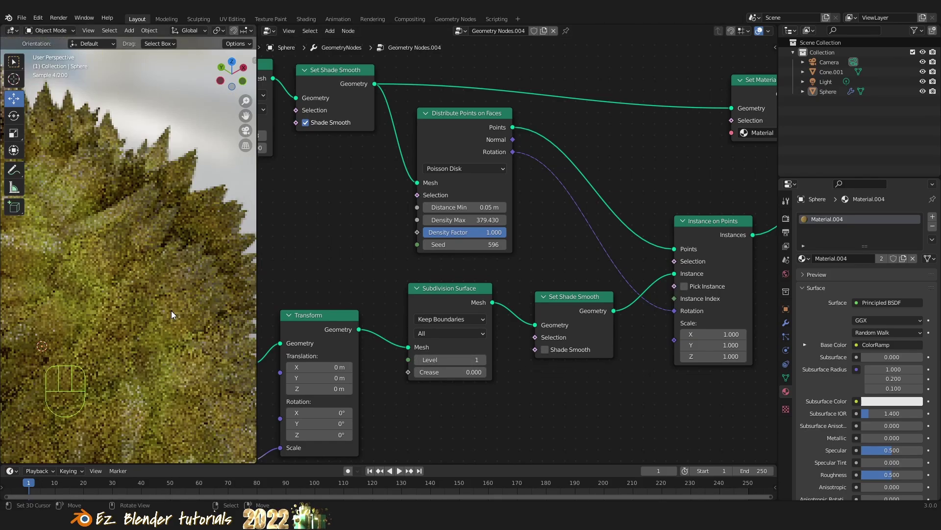
Preview the spikes in untextured solid shading and try subdivision level 0 for comparison
left_click_drag(142, 297, 166, 281)
left_click_drag(162, 302, 177, 290)
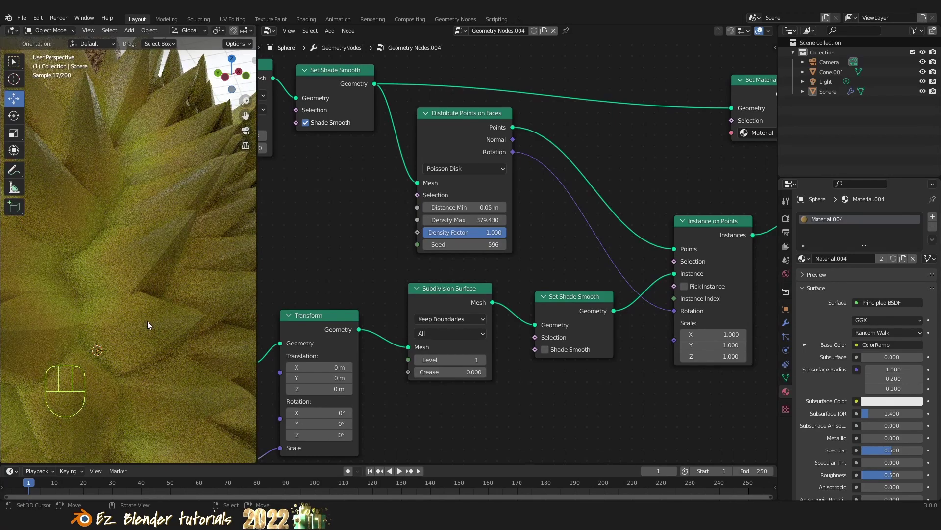
left_click(149, 322)
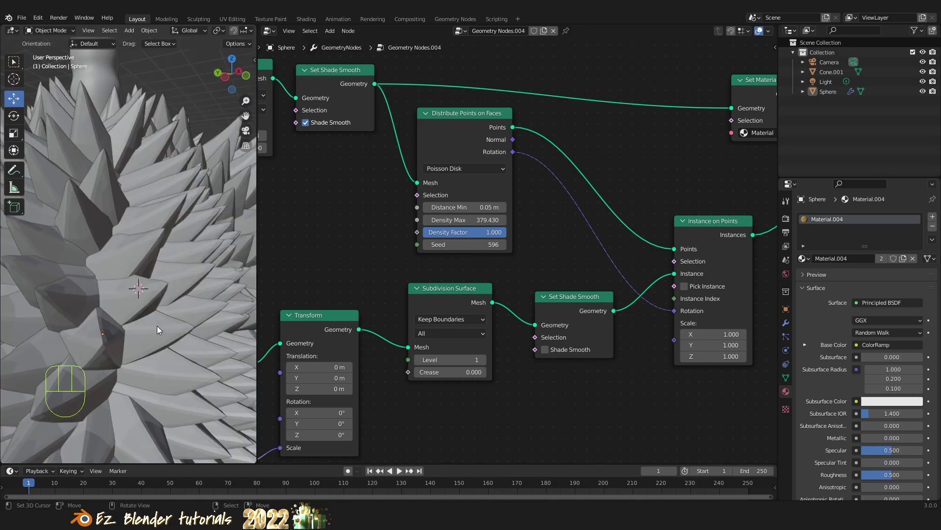
left_click_drag(45, 327, 153, 323)
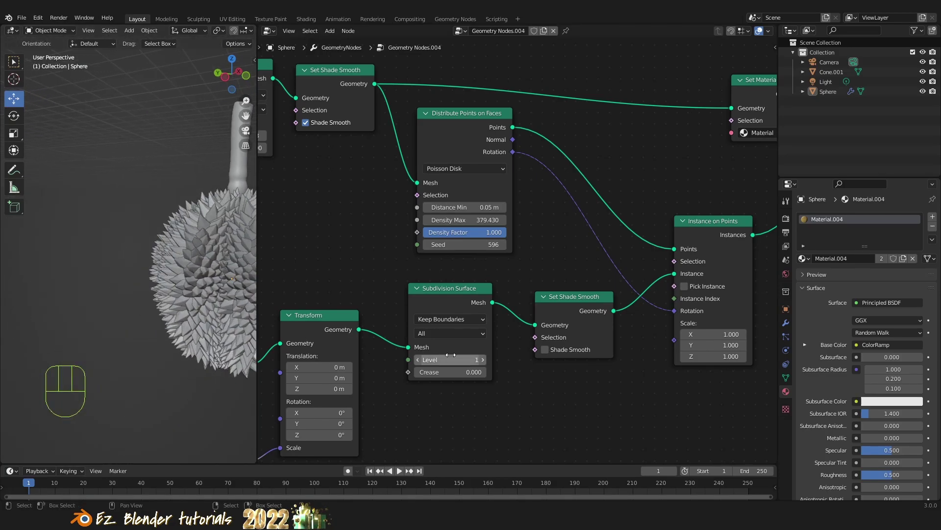
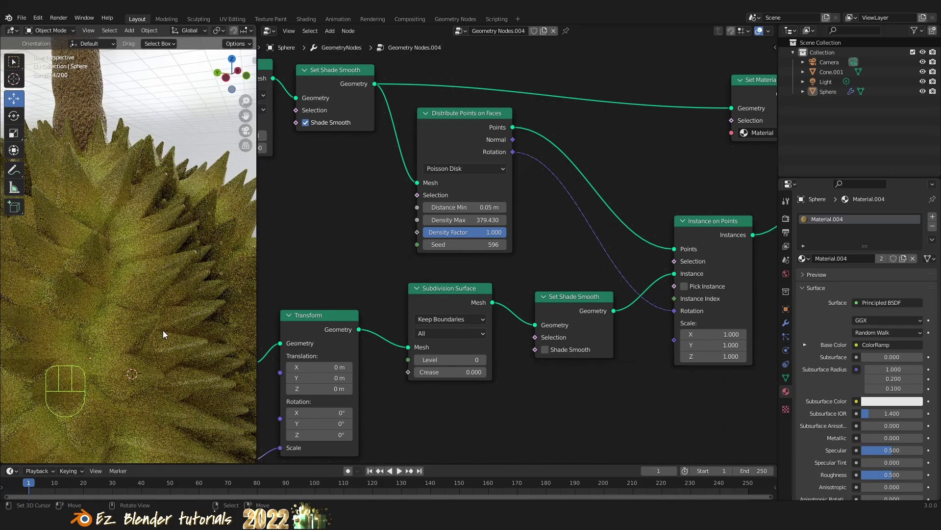
left_click_drag(173, 336, 184, 342)
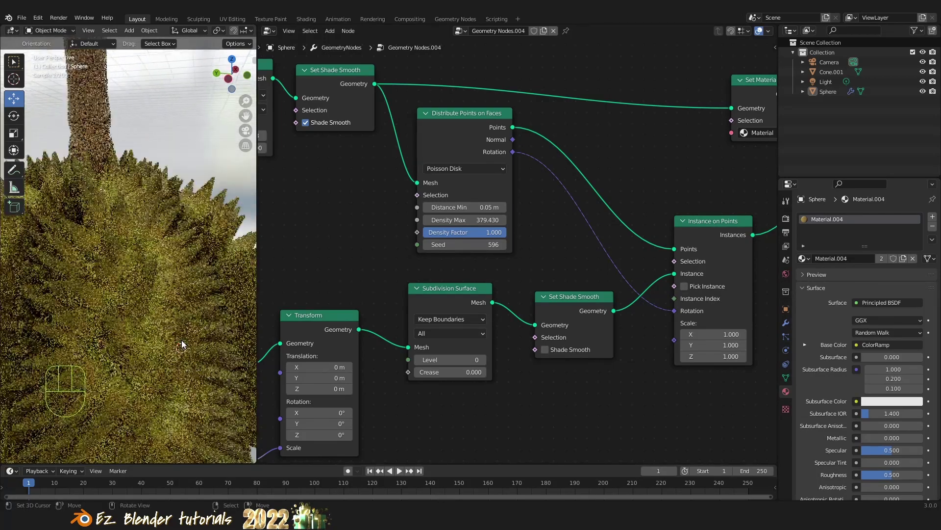
left_click_drag(112, 340, 156, 320)
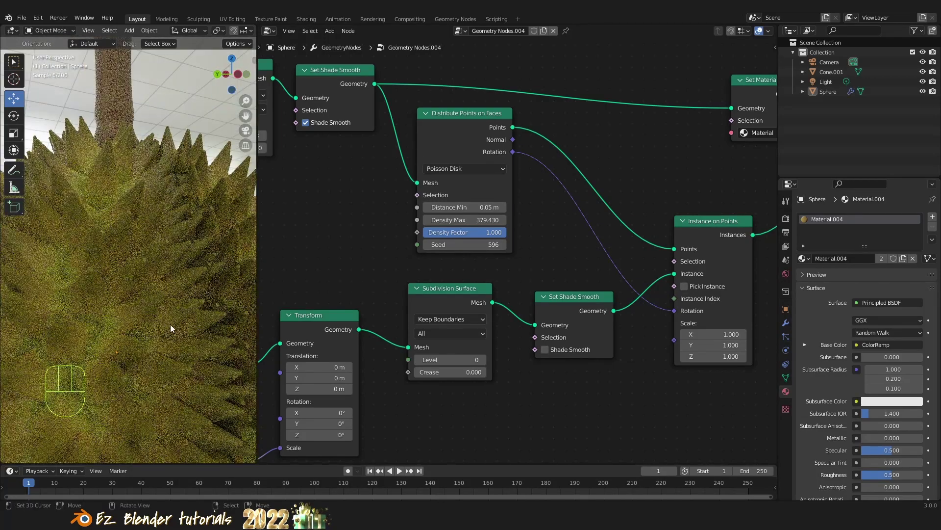
left_click_drag(200, 335, 165, 332)
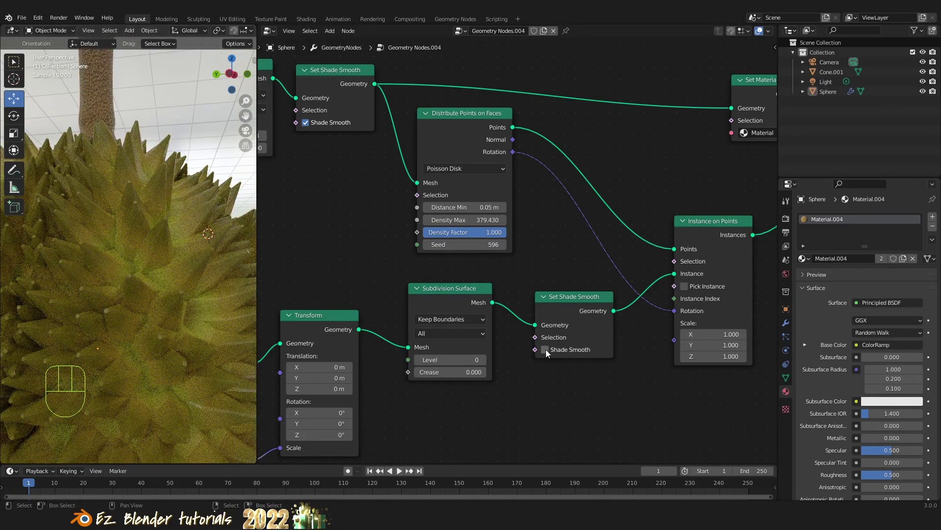
Enable Shade Smooth on the spike branch's Set Shade Smooth node and review the result
left_click(550, 352)
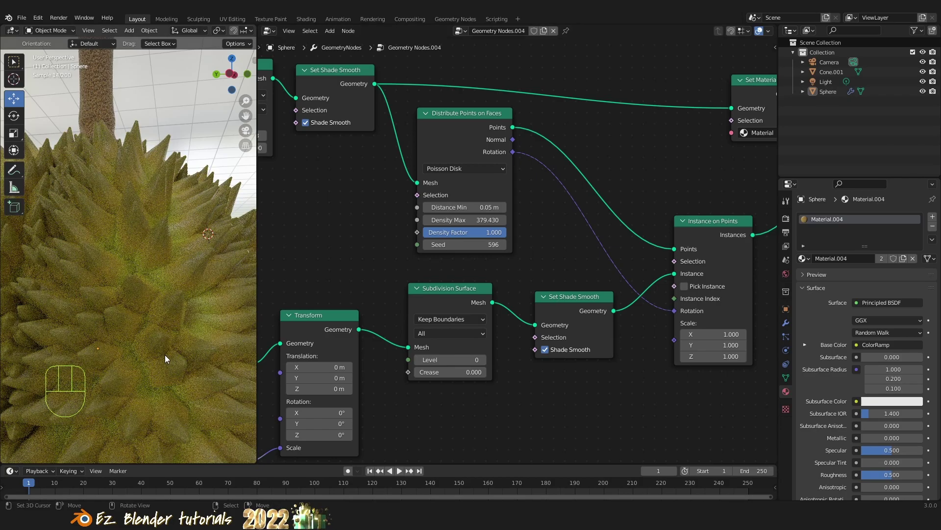
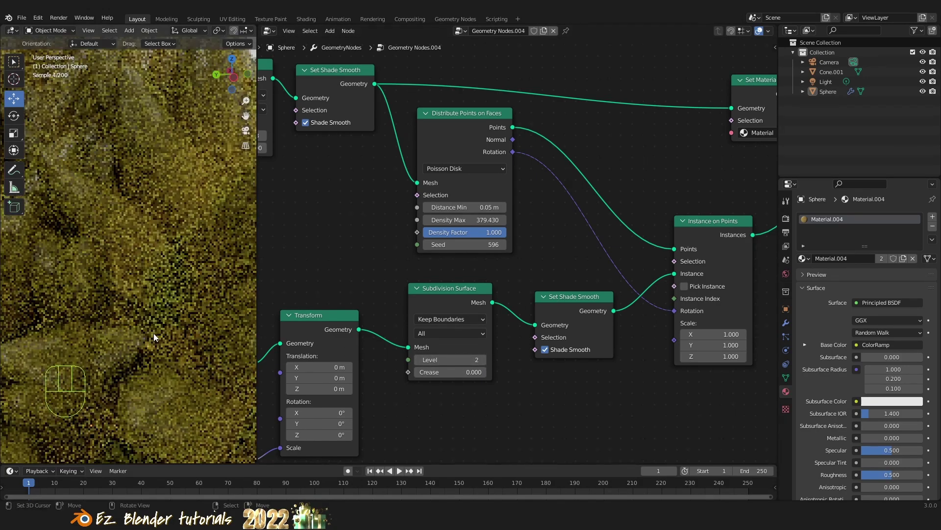
left_click_drag(104, 326, 151, 330)
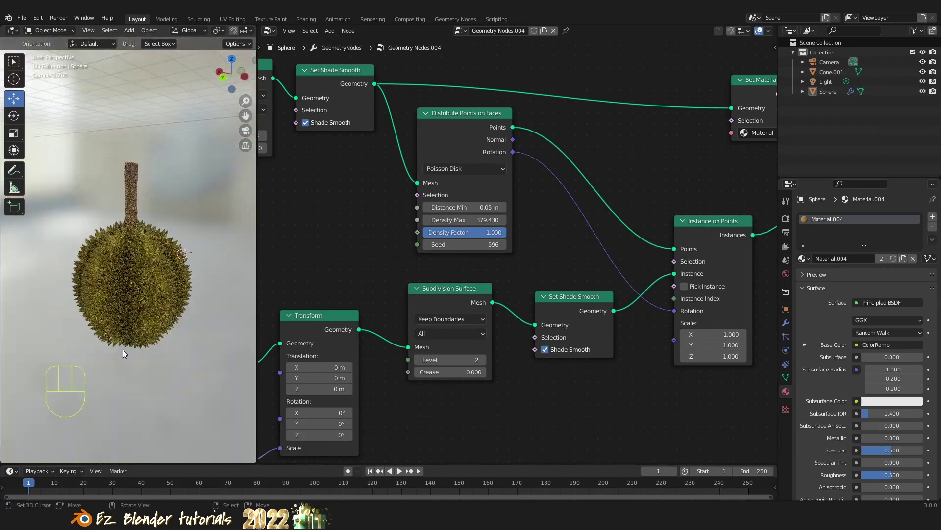
left_click_drag(127, 342, 197, 324)
left_click_drag(175, 335, 110, 322)
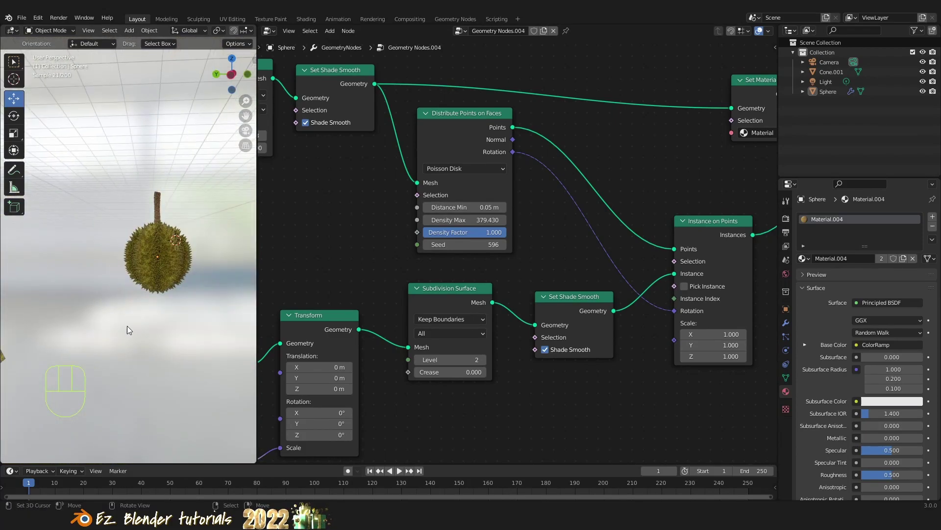
left_click_drag(115, 329, 74, 331)
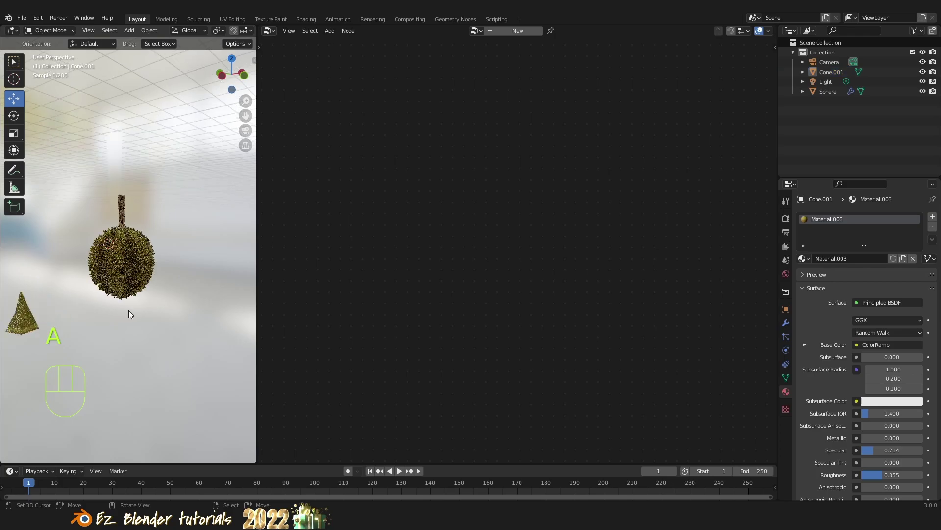
Raise the spike Subdivision Surface Level to 3 and check the denser spikes on the Sphere
key("a")
left_click_drag(145, 314, 184, 318)
left_click_drag(195, 328, 144, 326)
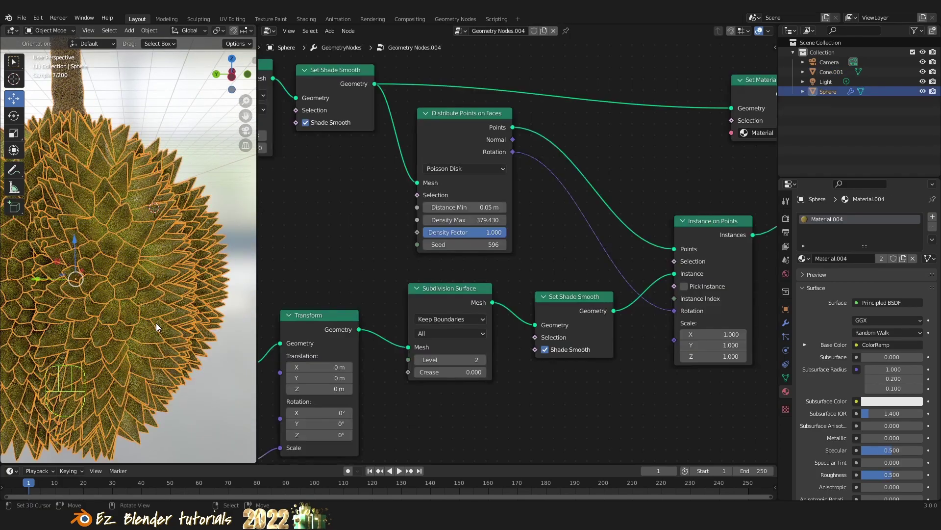
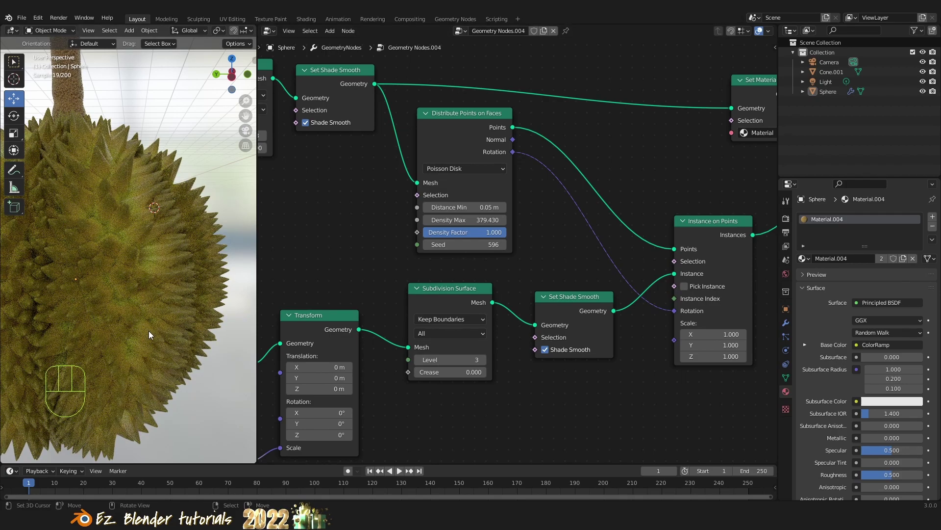
left_click_drag(144, 331, 152, 387)
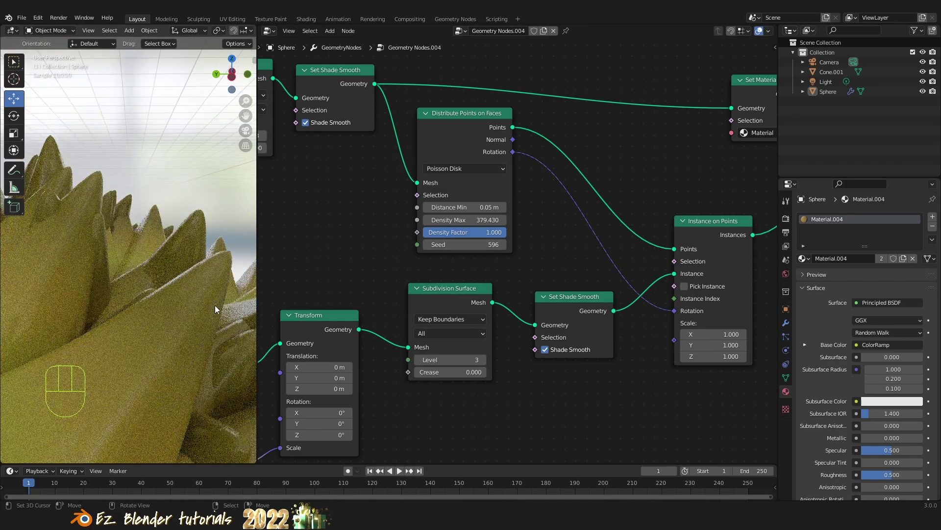
middle_click(170, 344)
left_click_drag(184, 336, 201, 350)
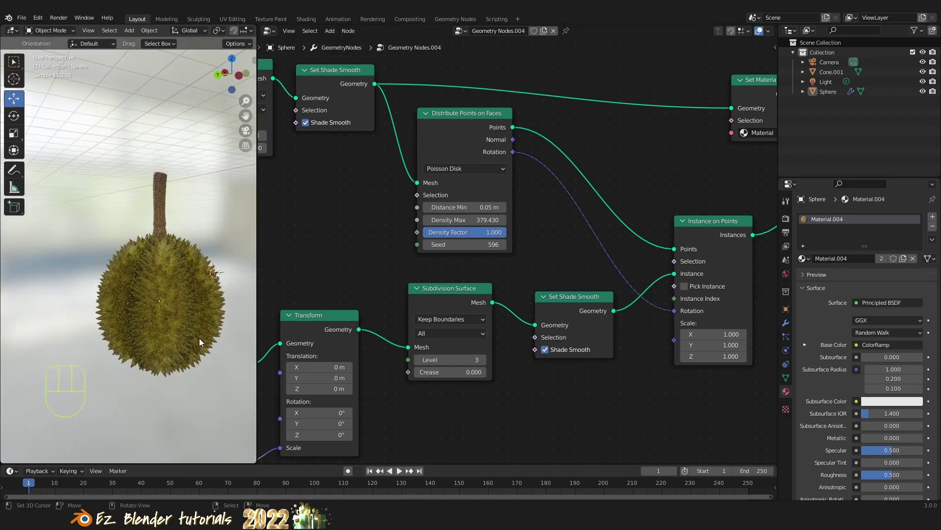
middle_click(193, 334)
left_click_drag(166, 289, 186, 284)
left_click_drag(173, 292, 121, 287)
Show the Sphere's modifier stack in the Modifier Properties
left_click_drag(269, 32, 829, 335)
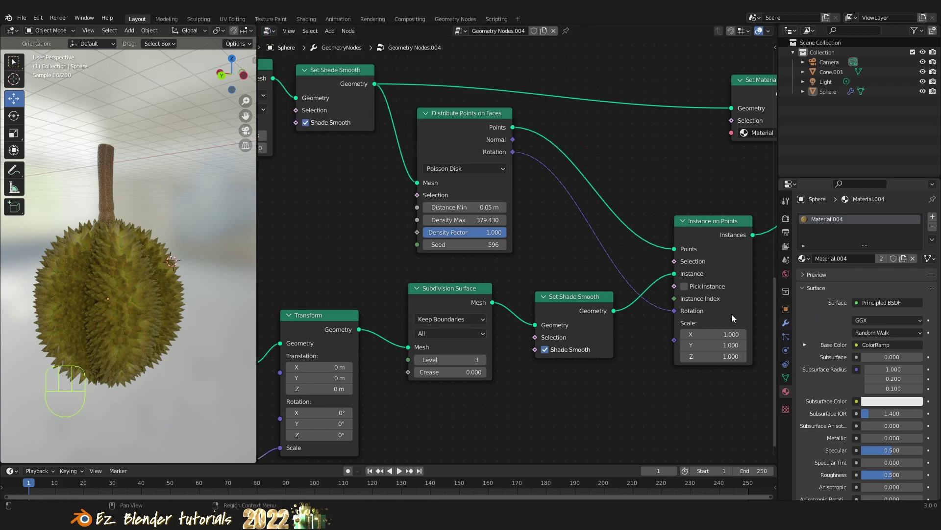
left_click(789, 323)
Add two Simple Deform Twist modifiers above Geometry Nodes: 28.6° around Z and 45° around X
left_click_drag(149, 324, 188, 297)
left_click_drag(152, 325, 169, 336)
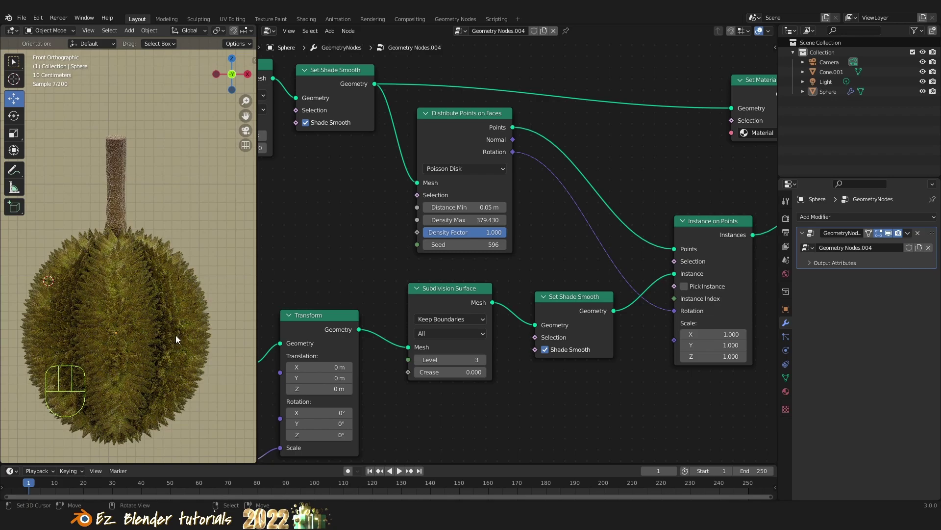
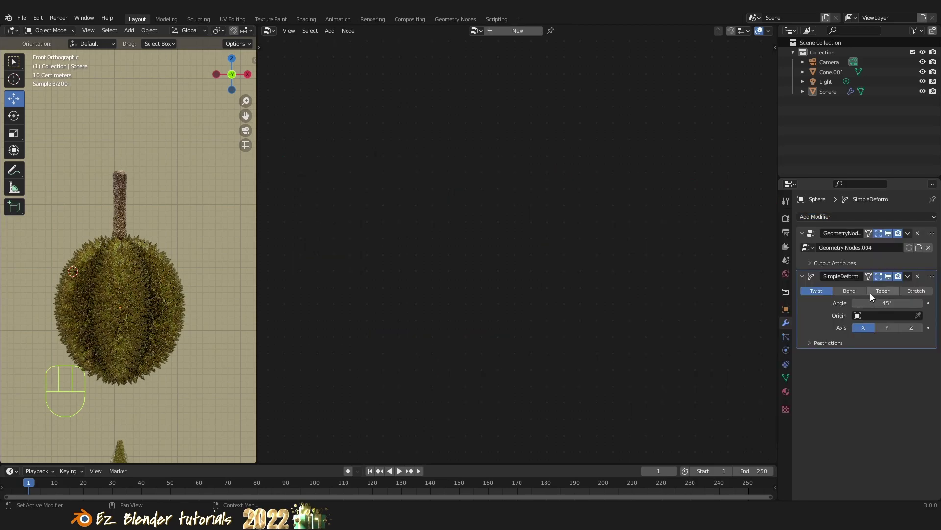
left_click_drag(932, 281, 841, 261)
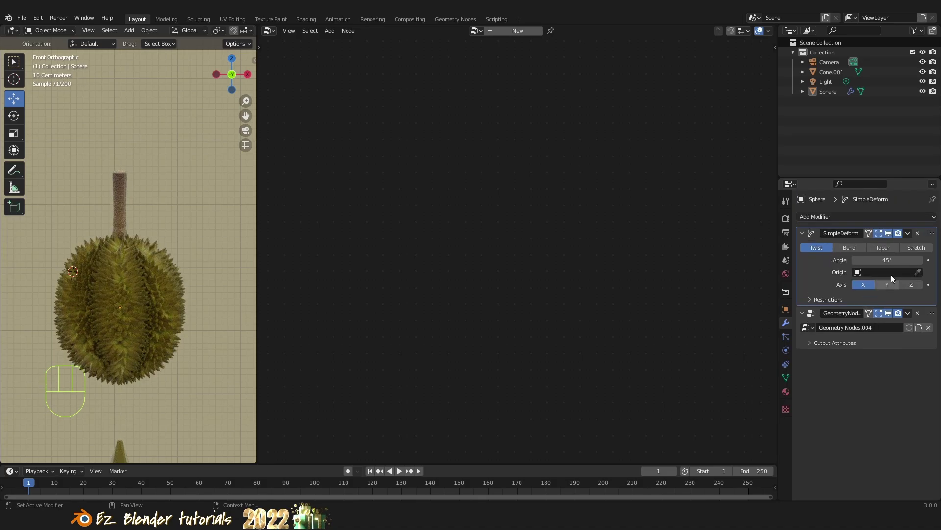
left_click(908, 286)
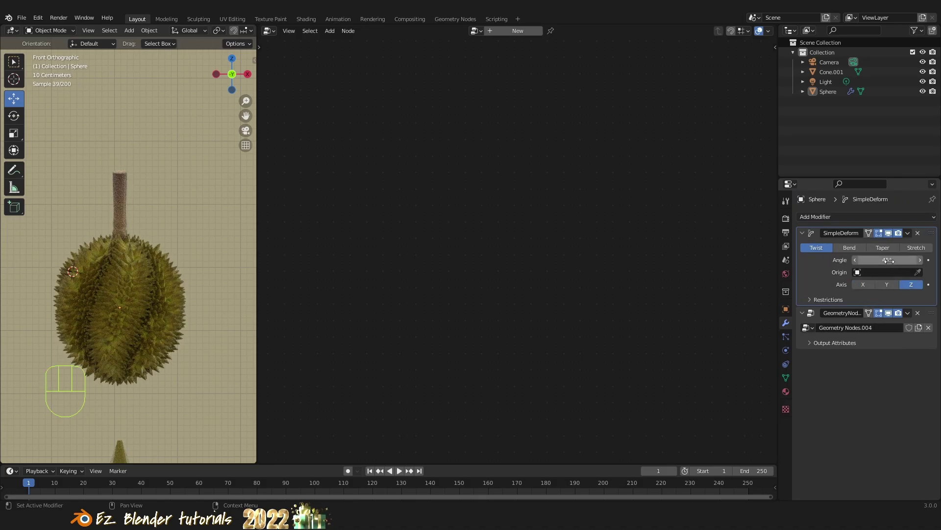
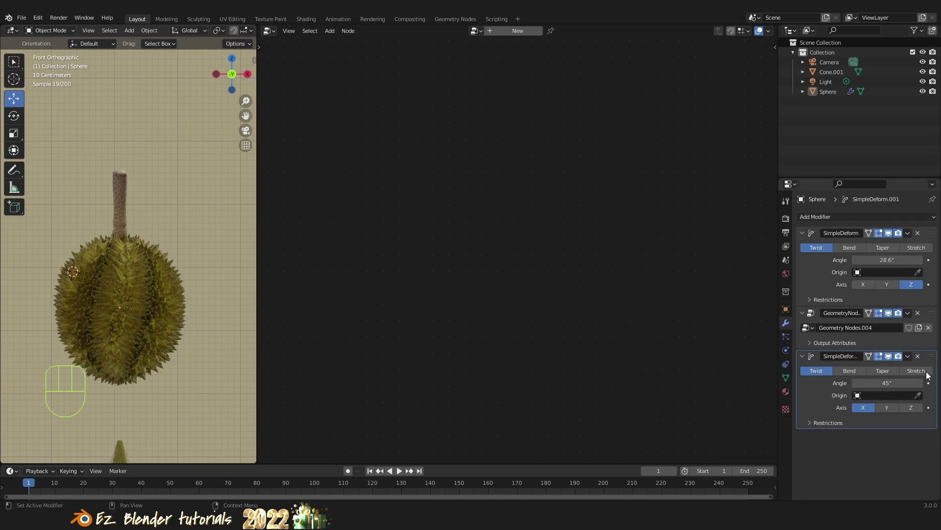
left_click_drag(932, 325, 926, 217)
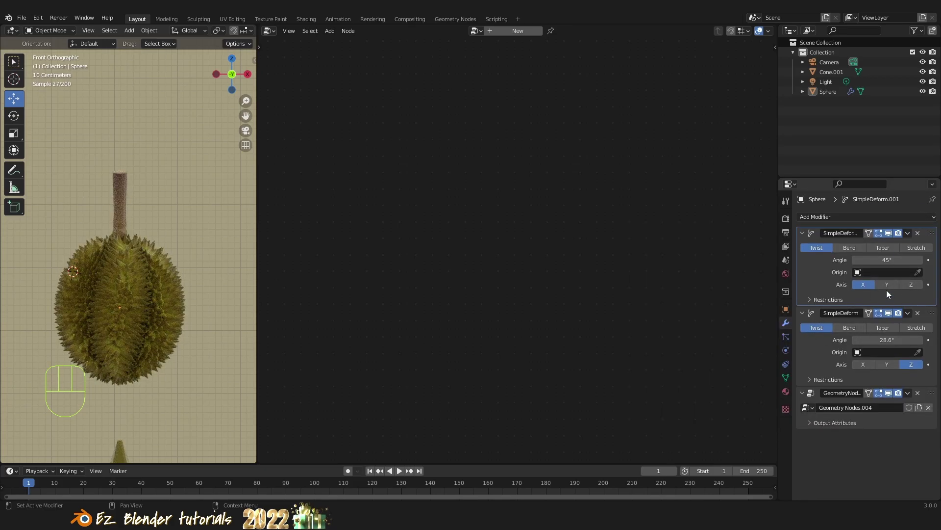